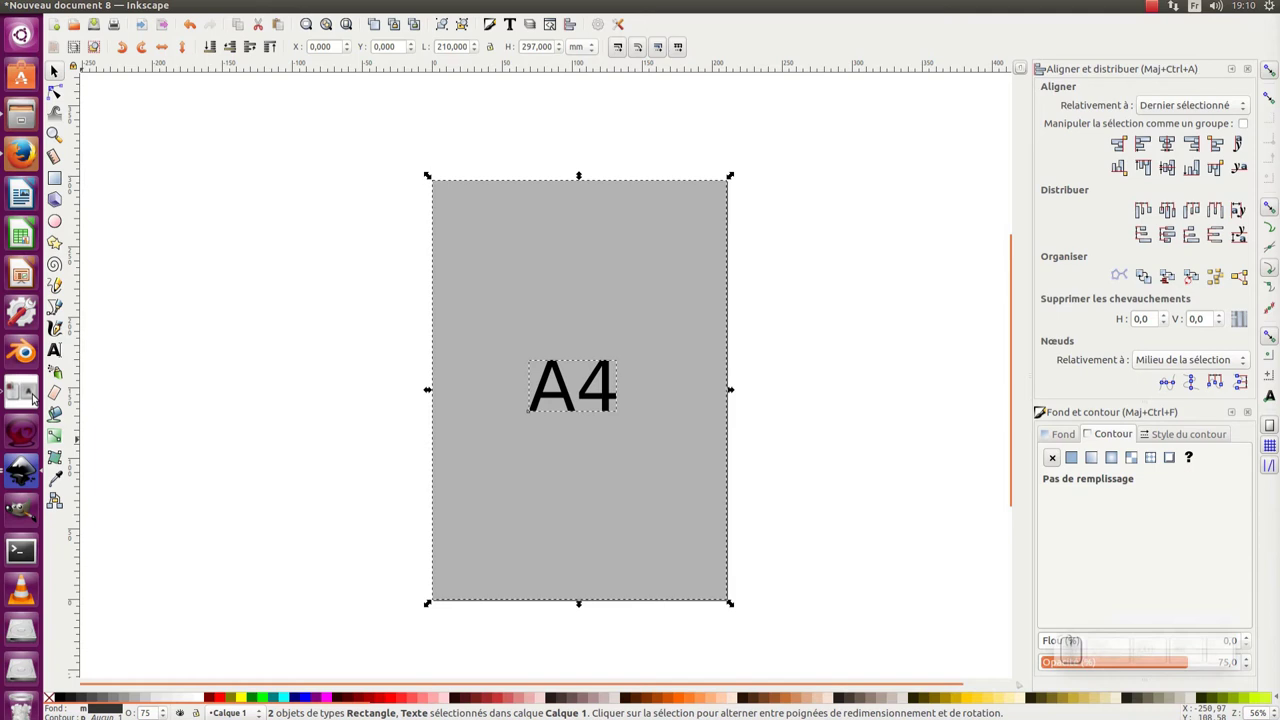
# Duplicate the A4 label and snap the copy into the grey tile's top-right corner.
pyautogui.click(1166, 640)
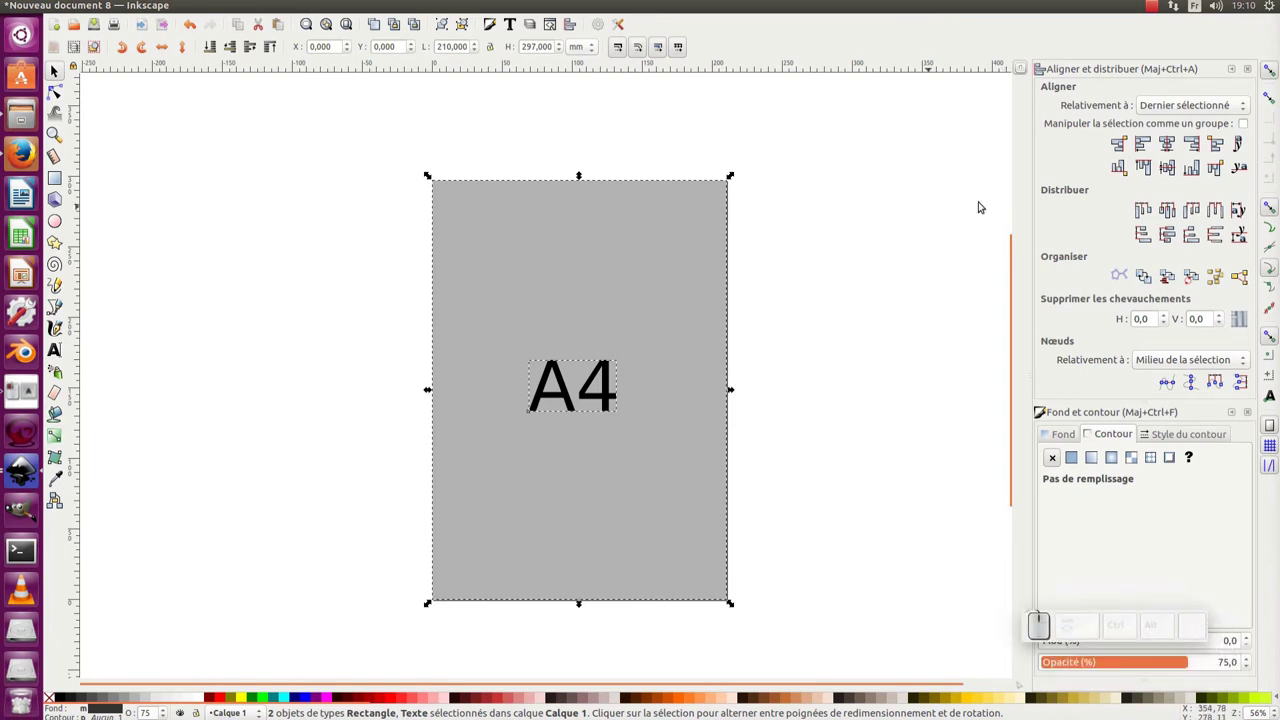
pyautogui.click(1171, 147)
pyautogui.click(1169, 167)
pyautogui.click(595, 404)
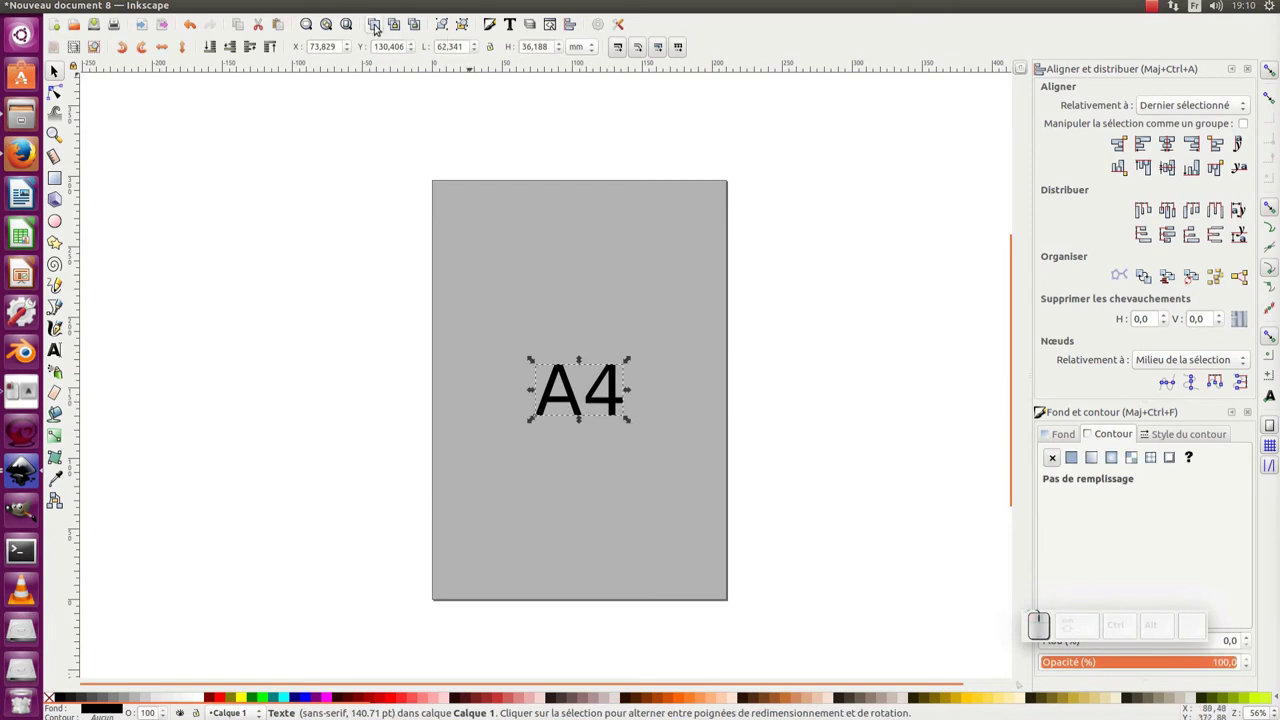
pyautogui.click(380, 24)
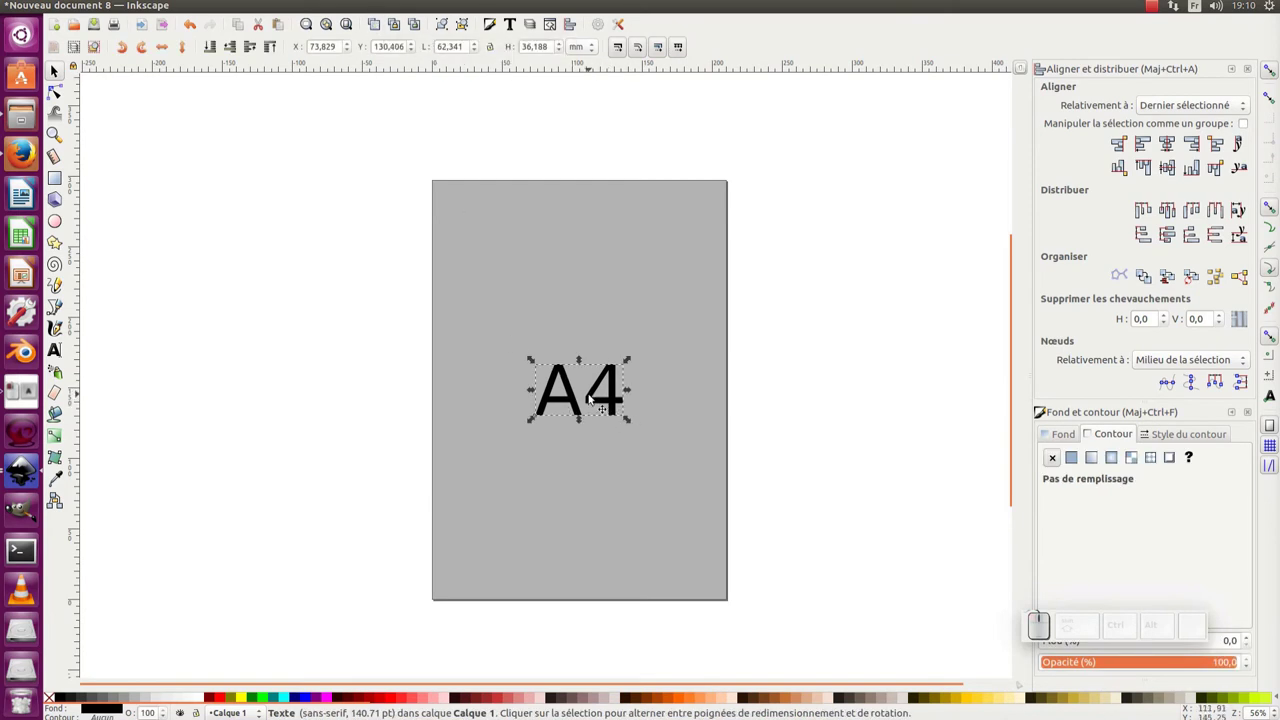
pyautogui.moveTo(594, 400); pyautogui.dragTo(651, 250)
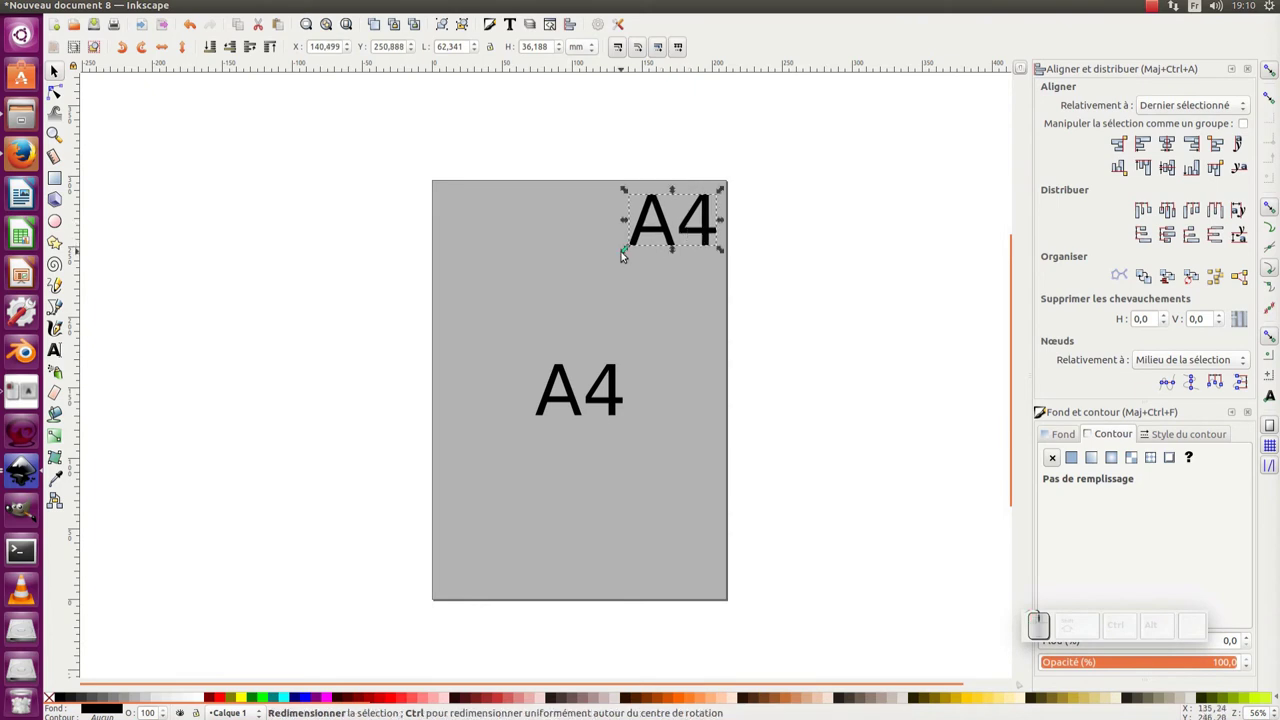
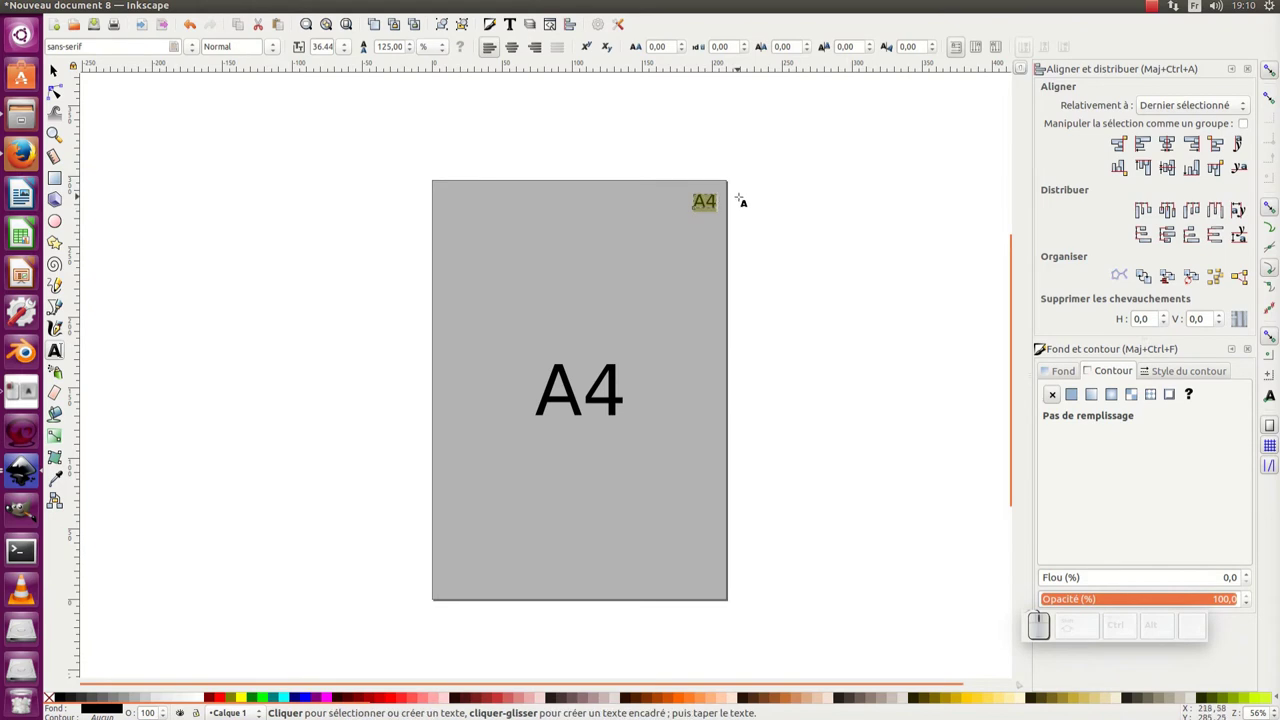
# Change the corner copy to the page number 1, shrink it, and select the tile with both labels.
pyautogui.press('KP_1')
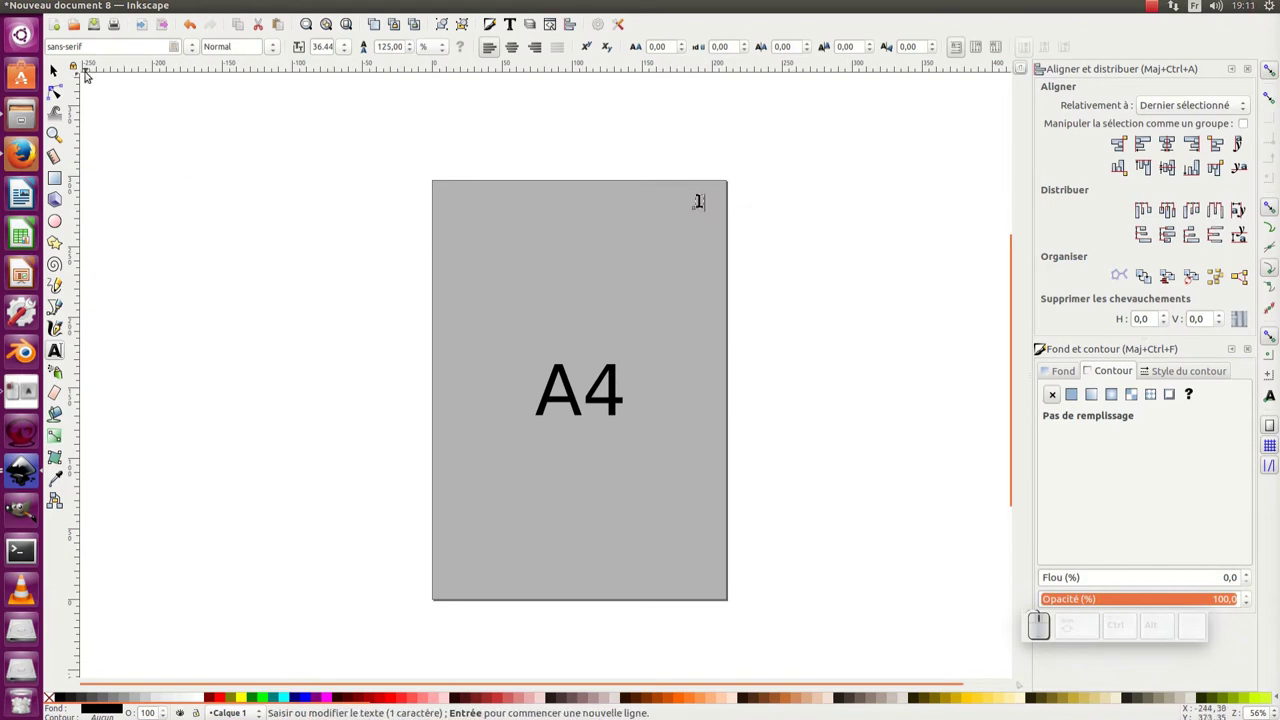
pyautogui.click(62, 71)
pyautogui.moveTo(704, 202); pyautogui.dragTo(785, 191)
pyautogui.press('KP_Subtract')
pyautogui.click(754, 313)
pyautogui.middleClick(736, 288)
pyautogui.moveTo(757, 154); pyautogui.dragTo(673, 433)
pyautogui.middleClick(672, 434)
pyautogui.click(672, 434)
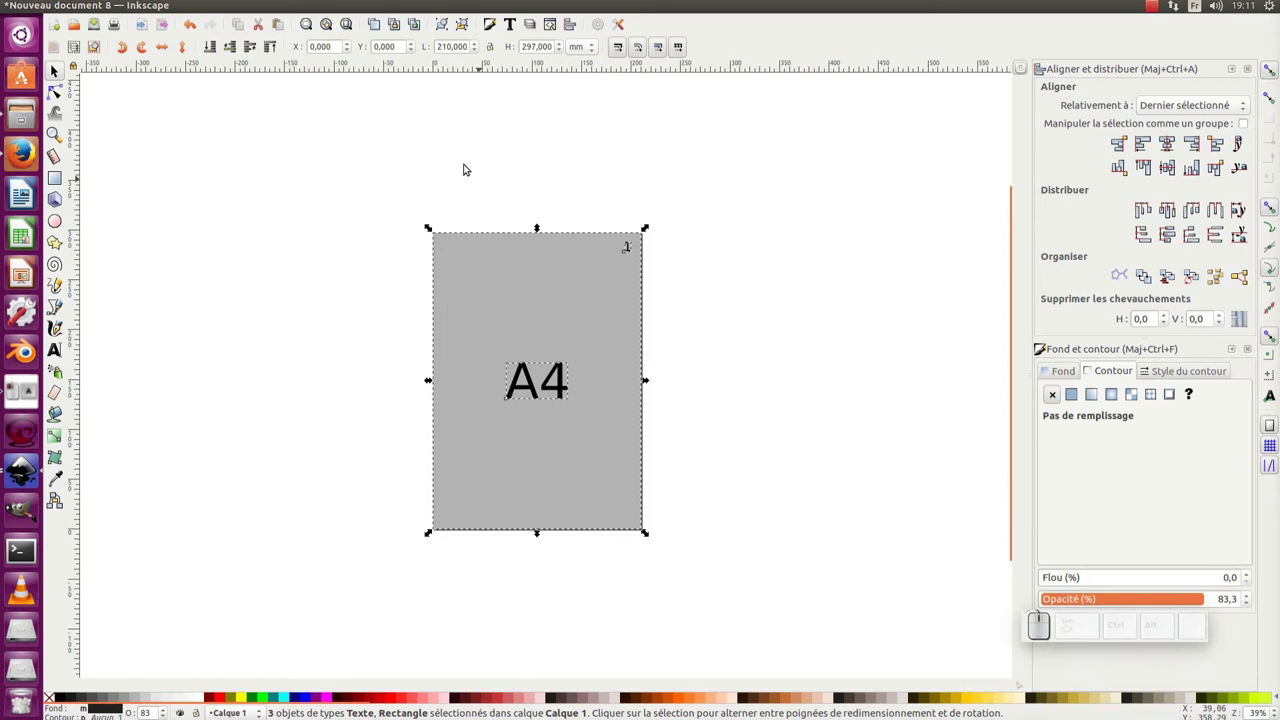
# Group the tile with its labels and enable snapping to bounding-box and page corners.
pyautogui.click(448, 26)
pyautogui.click(699, 186)
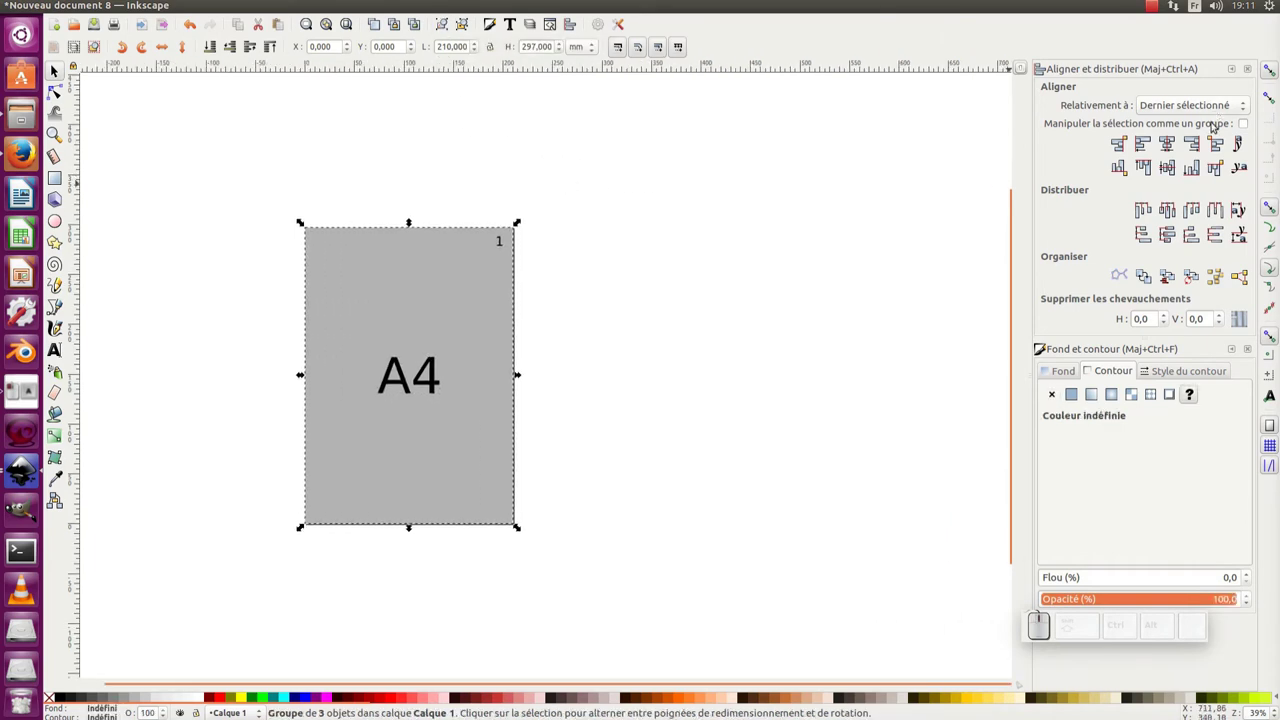
pyautogui.click(504, 233)
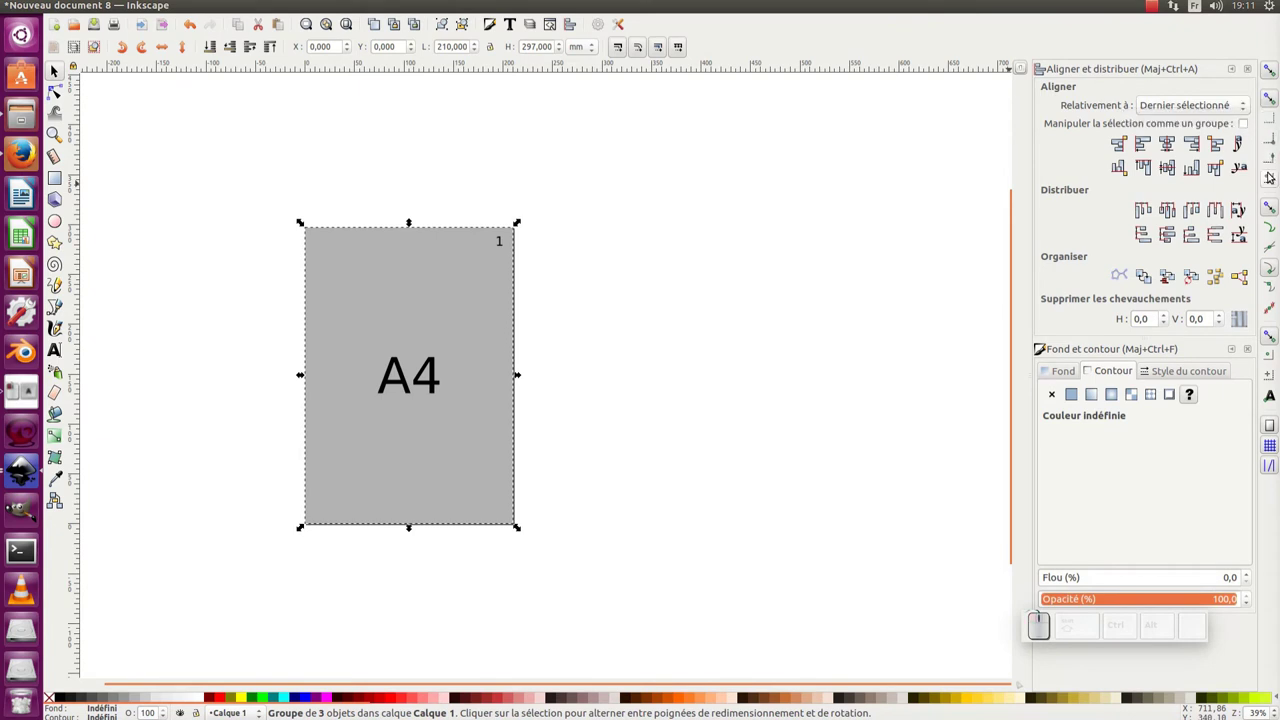
pyautogui.click(504, 233)
pyautogui.middleClick(617, 309)
# Duplicate the grouped tile three times, snapping copies side by side into a row of four.
pyautogui.press('ctrl+d')
pyautogui.moveTo(359, 221); pyautogui.dragTo(603, 242)
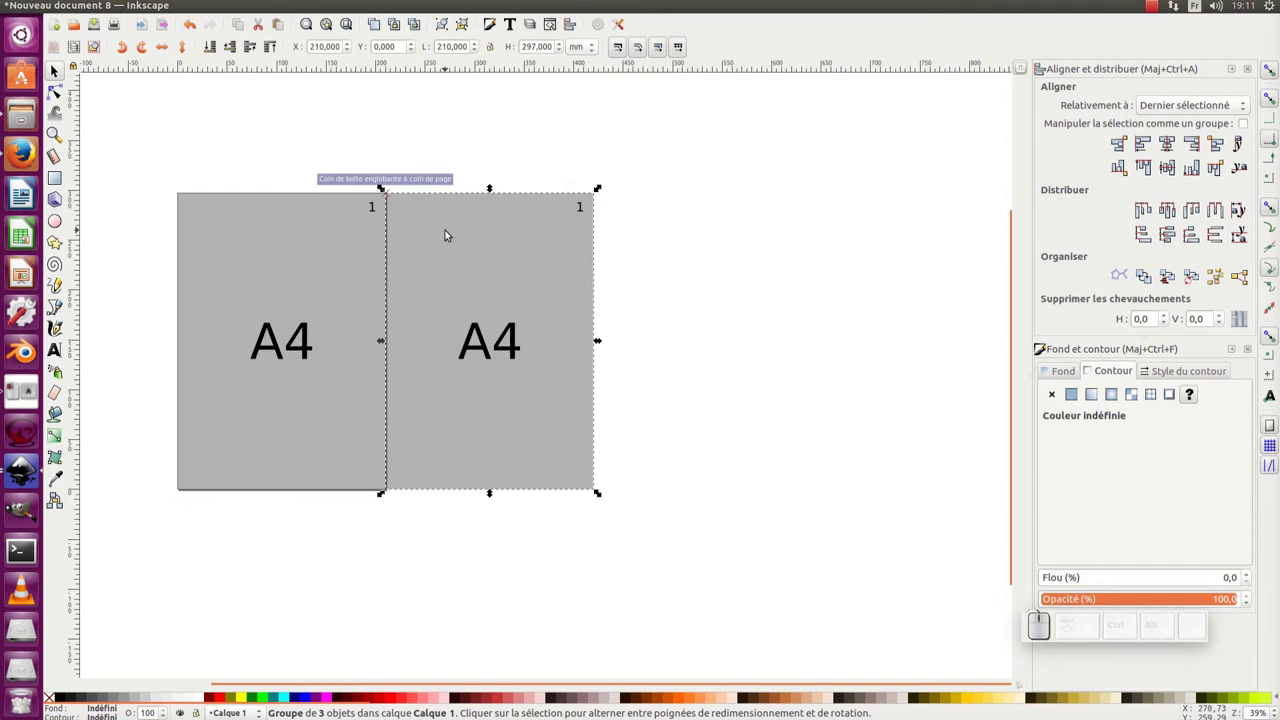
pyautogui.press('ctrl+d')
pyautogui.moveTo(409, 209); pyautogui.dragTo(640, 228)
pyautogui.click(641, 229)
pyautogui.press('ctrl+d')
pyautogui.moveTo(488, 194); pyautogui.dragTo(717, 170)
# Duplicate the row of four tiles repeatedly, snapping each copy below to build the grid.
pyautogui.click(717, 168)
pyautogui.press('KP_Subtract')
pyautogui.press('KP_Subtract')
pyautogui.click(642, 445)
pyautogui.moveTo(317, 139); pyautogui.dragTo(556, 331)
pyautogui.press('ctrl+d')
pyautogui.moveTo(391, 190); pyautogui.dragTo(430, 339)
pyautogui.press('ctrl+d')
pyautogui.moveTo(392, 301); pyautogui.dragTo(407, 416)
pyautogui.press('ctrl+d')
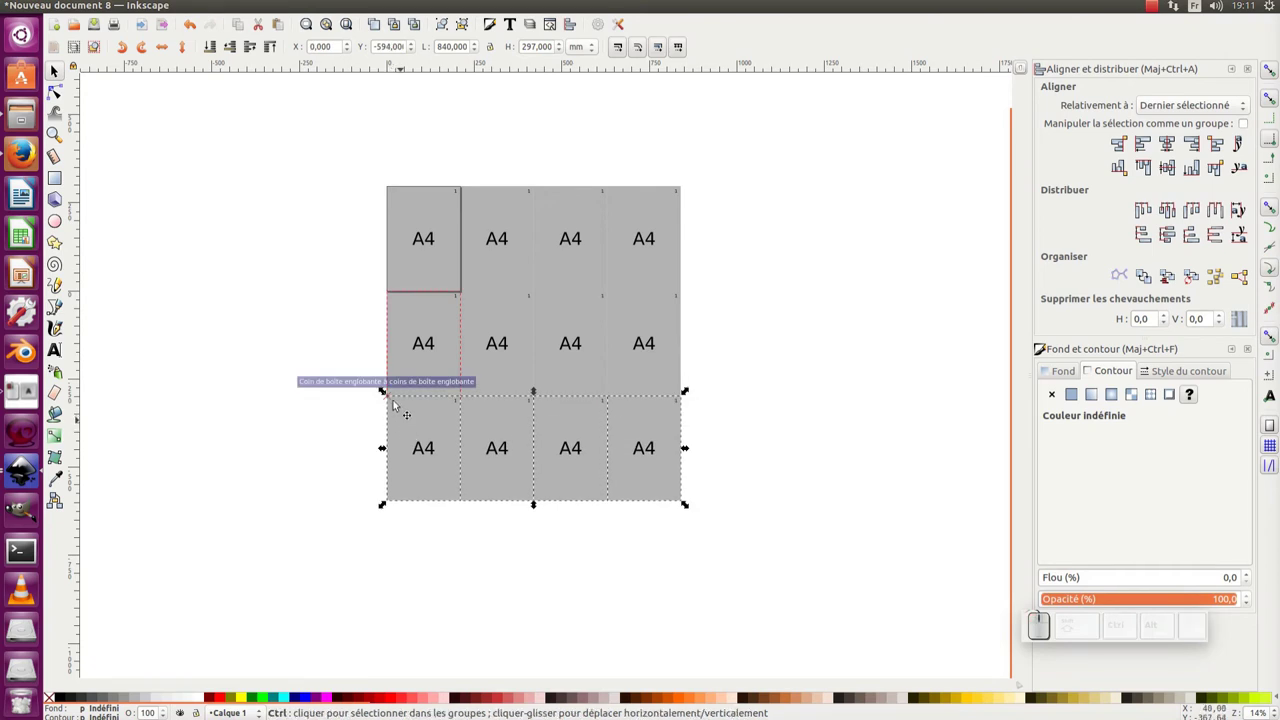
pyautogui.moveTo(395, 403); pyautogui.dragTo(335, 473)
pyautogui.click(333, 468)
pyautogui.middleClick(537, 230)
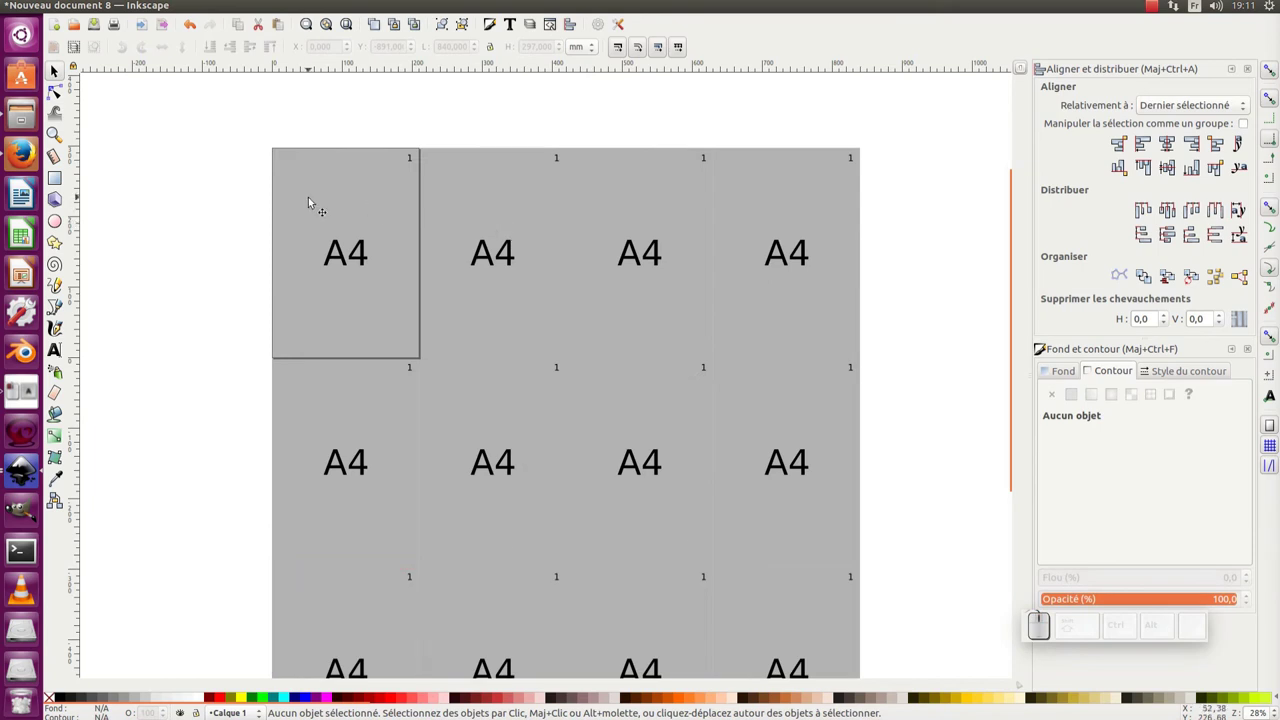
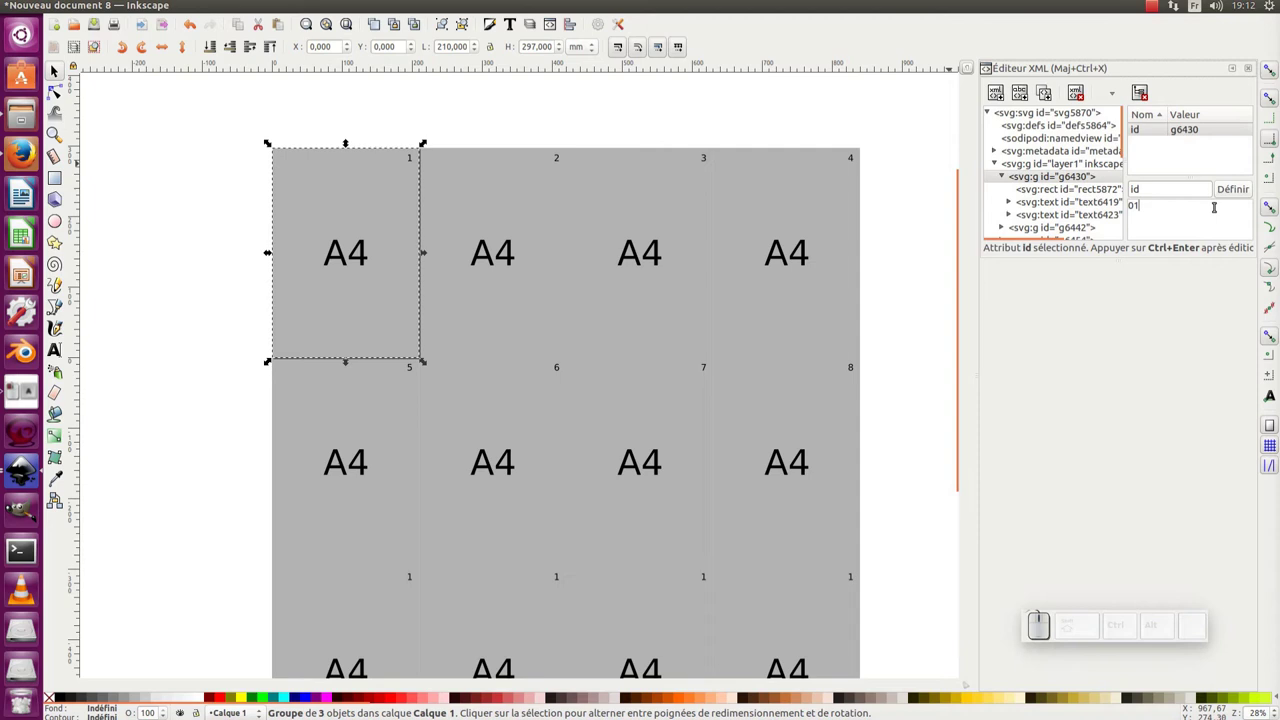
# Apply XML id 01 to the first tile group and 02 to the second, then move on to the third.
pyautogui.click(1232, 192)
pyautogui.click(527, 251)
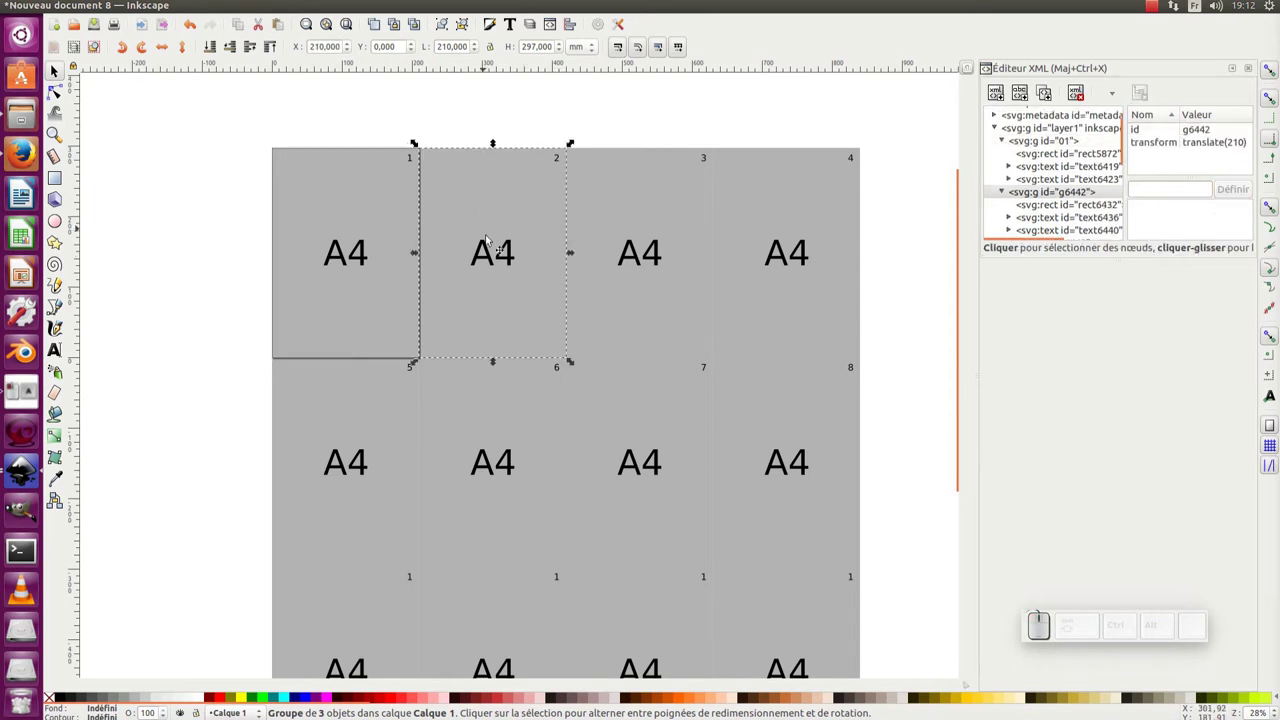
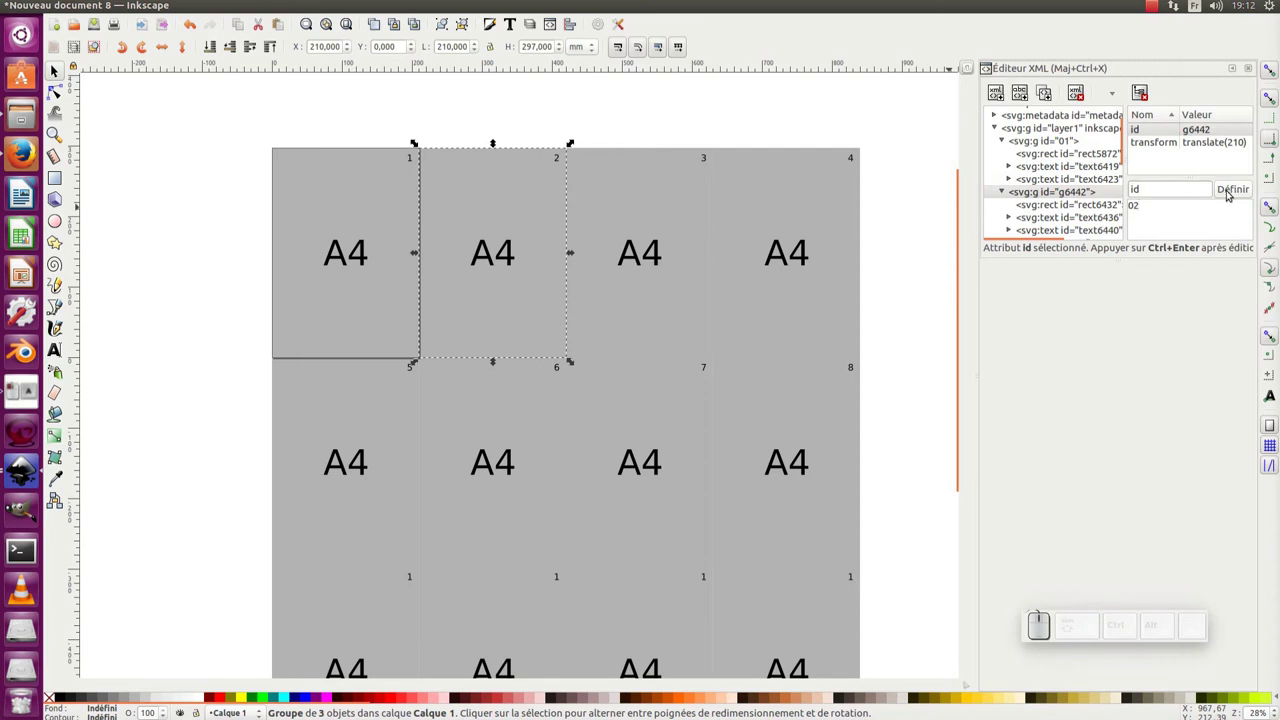
pyautogui.press('ctrl+Return')
pyautogui.click(663, 226)
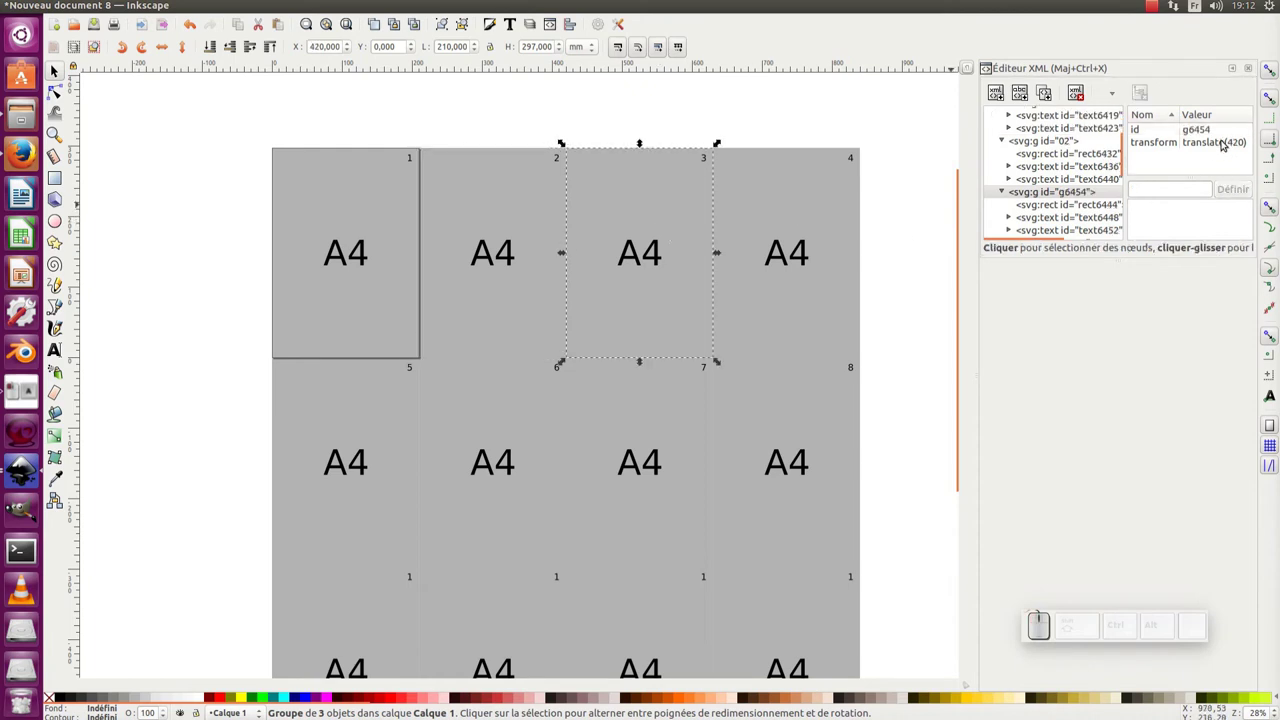
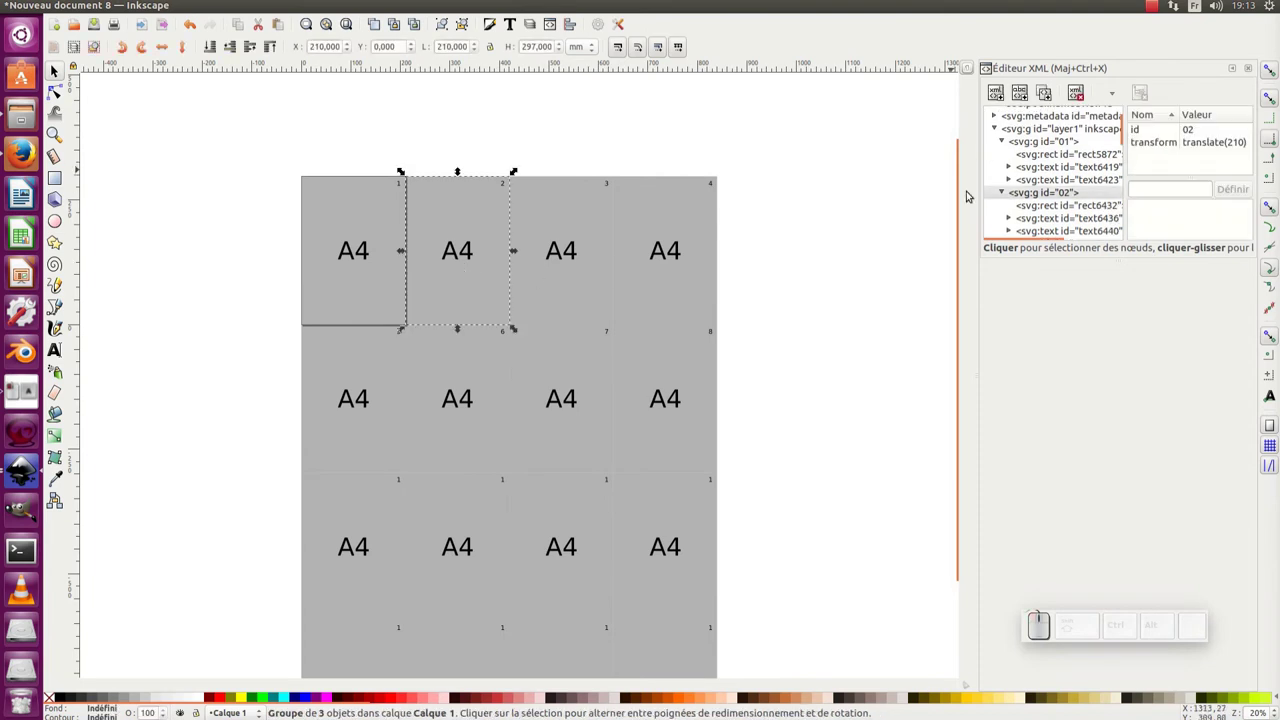
# Zoom back onto the grid and reselect the first tile for export.
pyautogui.middleClick(803, 236)
pyautogui.middleClick(683, 229)
pyautogui.click(264, 232)
pyautogui.click(296, 223)
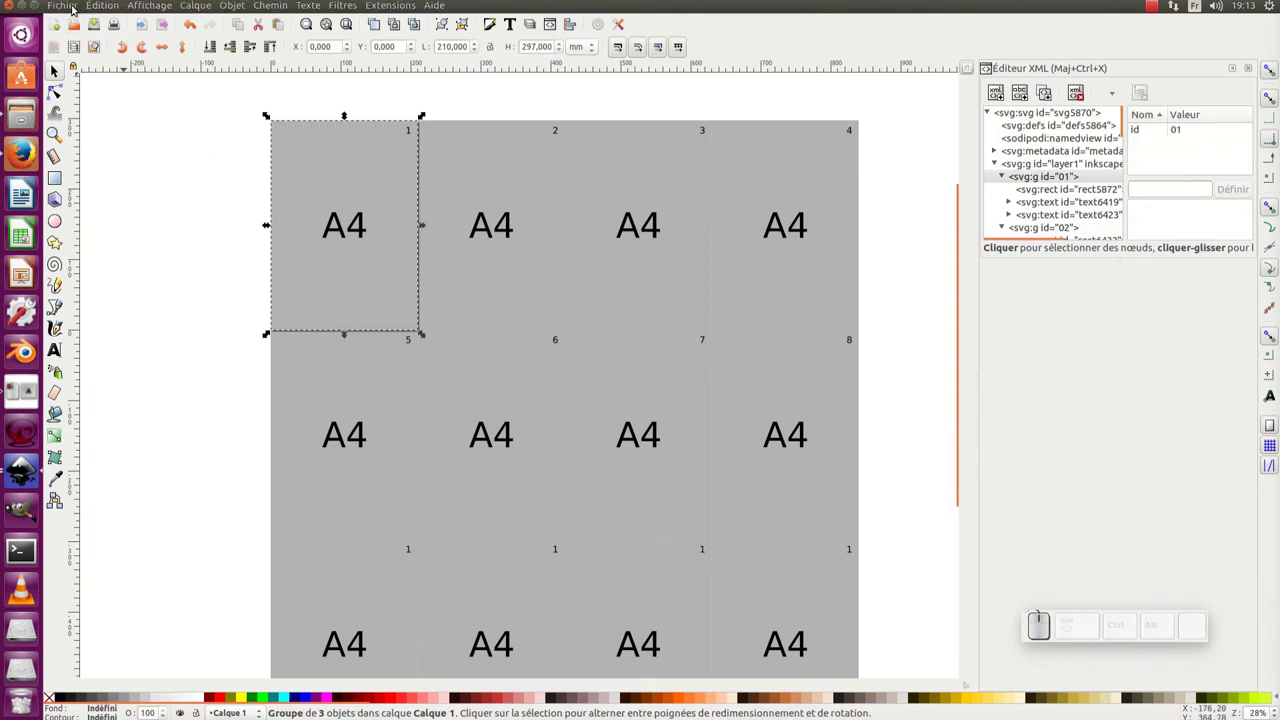
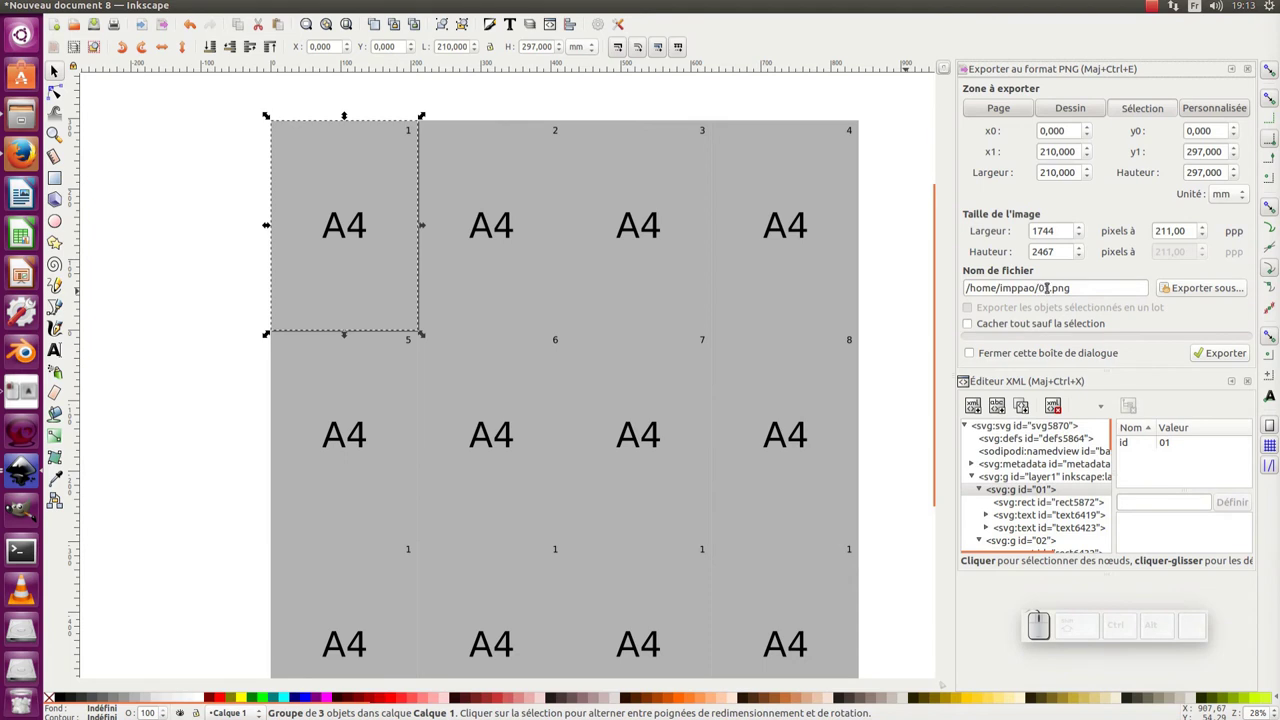
# Set the export target to 01.png inside a new patron01 folder on the desktop.
pyautogui.click(1206, 293)
pyautogui.click(377, 311)
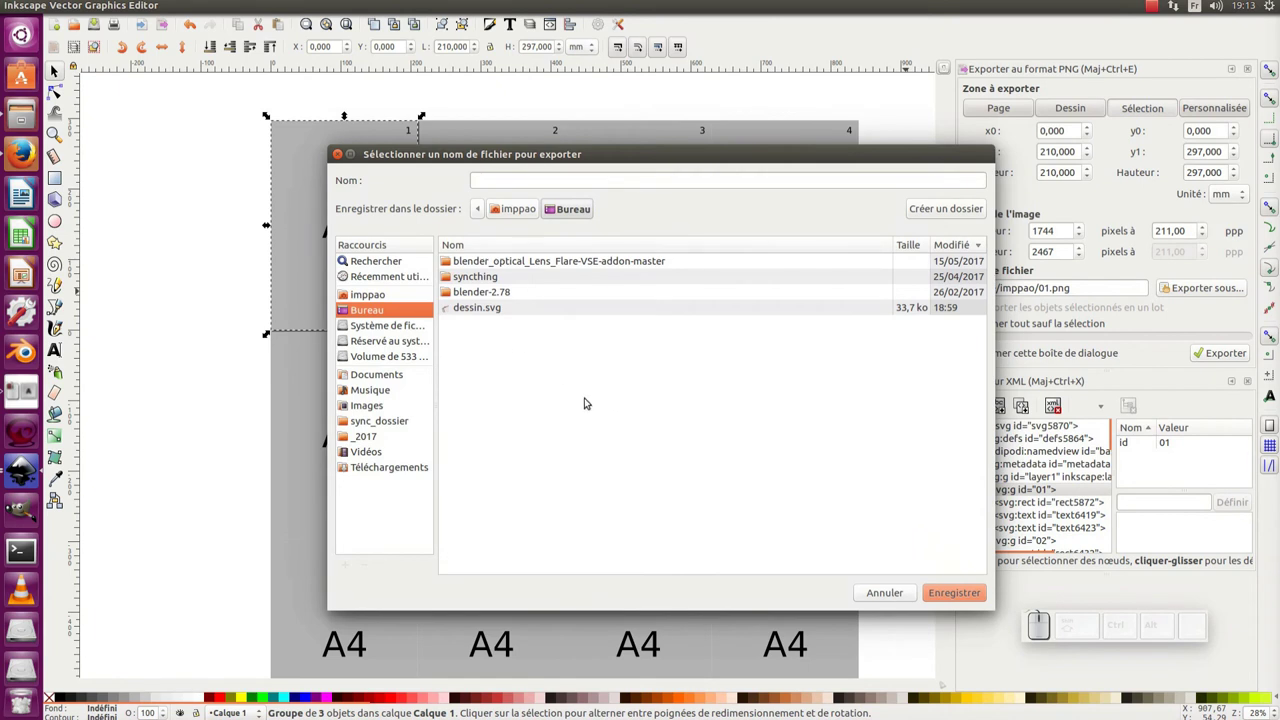
pyautogui.click(942, 212)
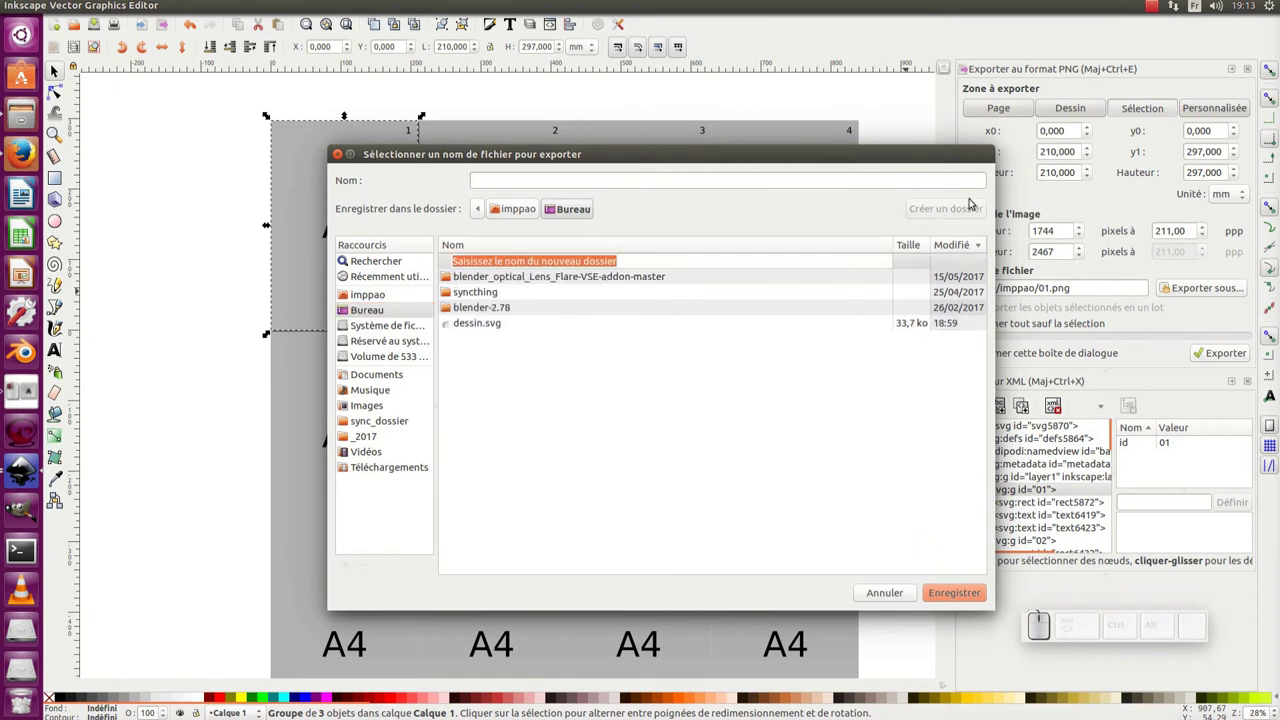
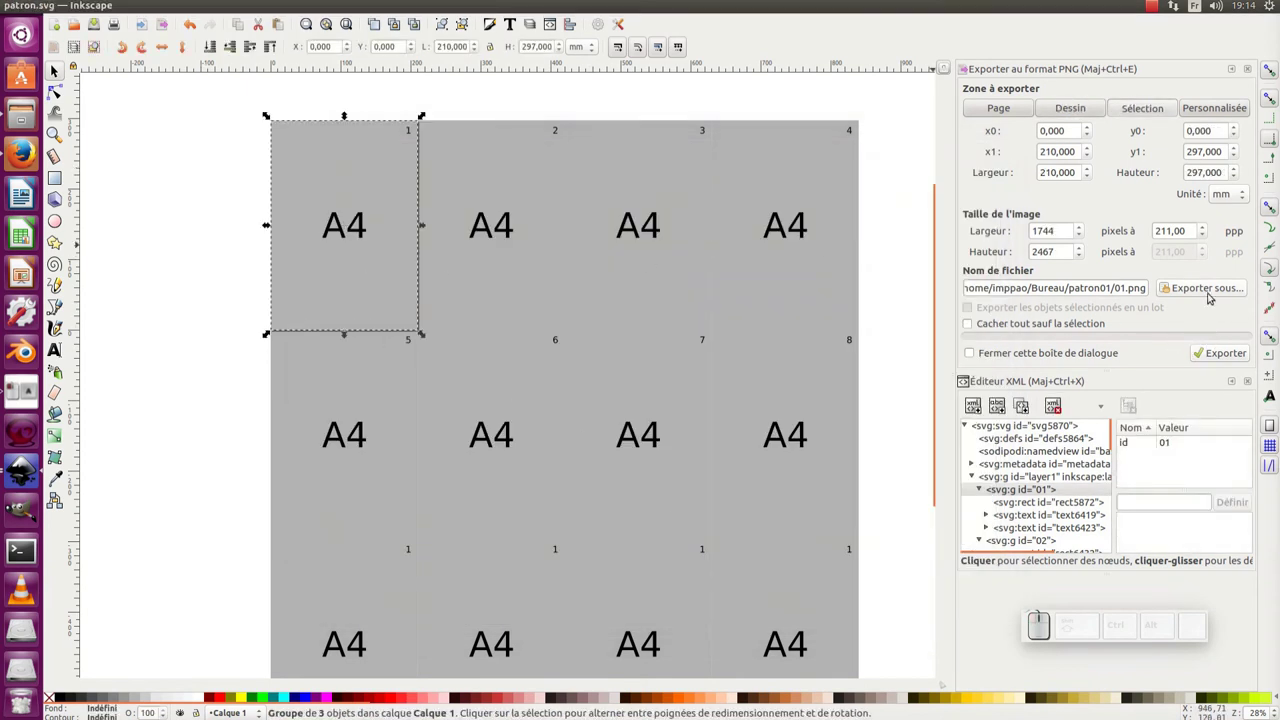
# Export the first tiles one by one as 01.png and 02.png into patron01, moving to the third.
pyautogui.click(1224, 352)
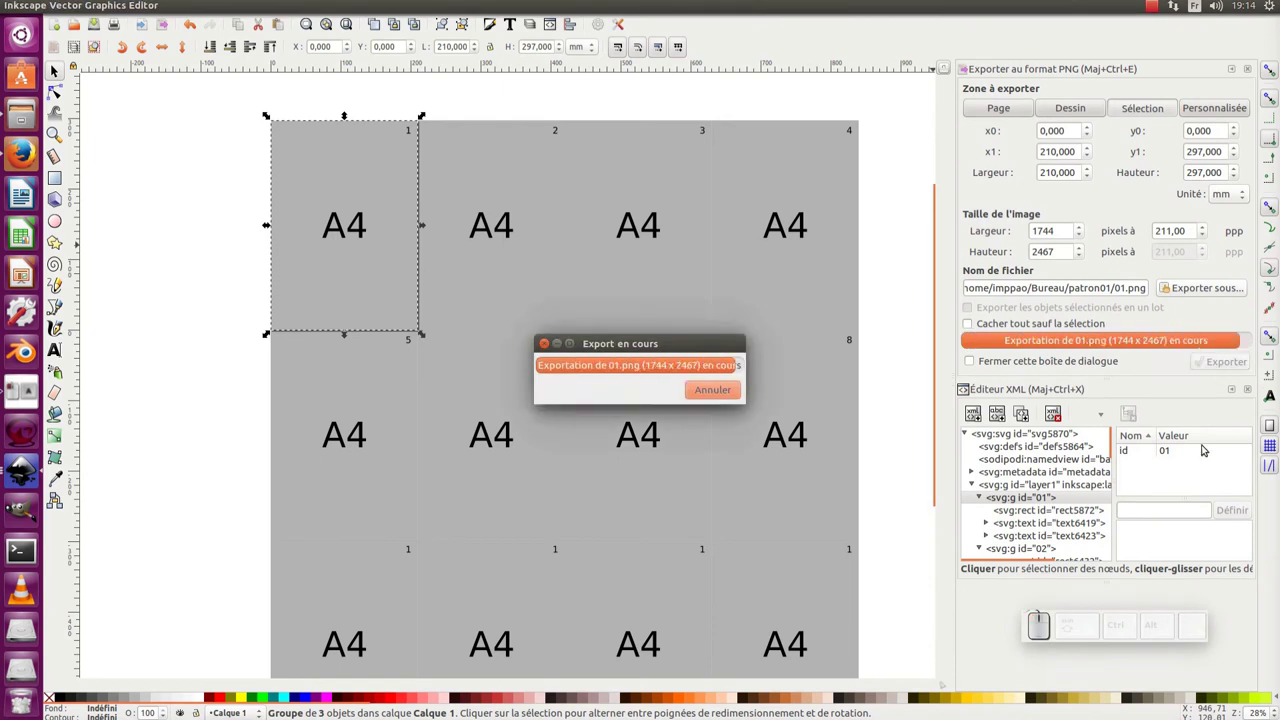
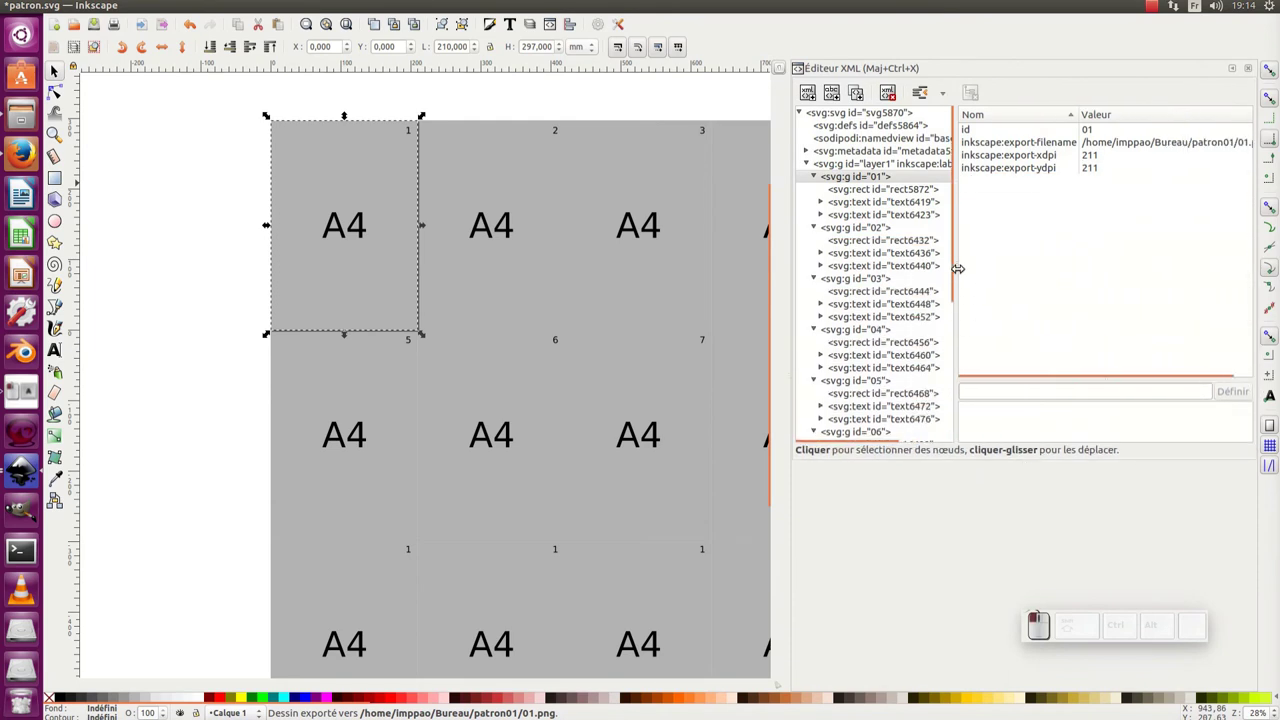
pyautogui.click(1109, 143)
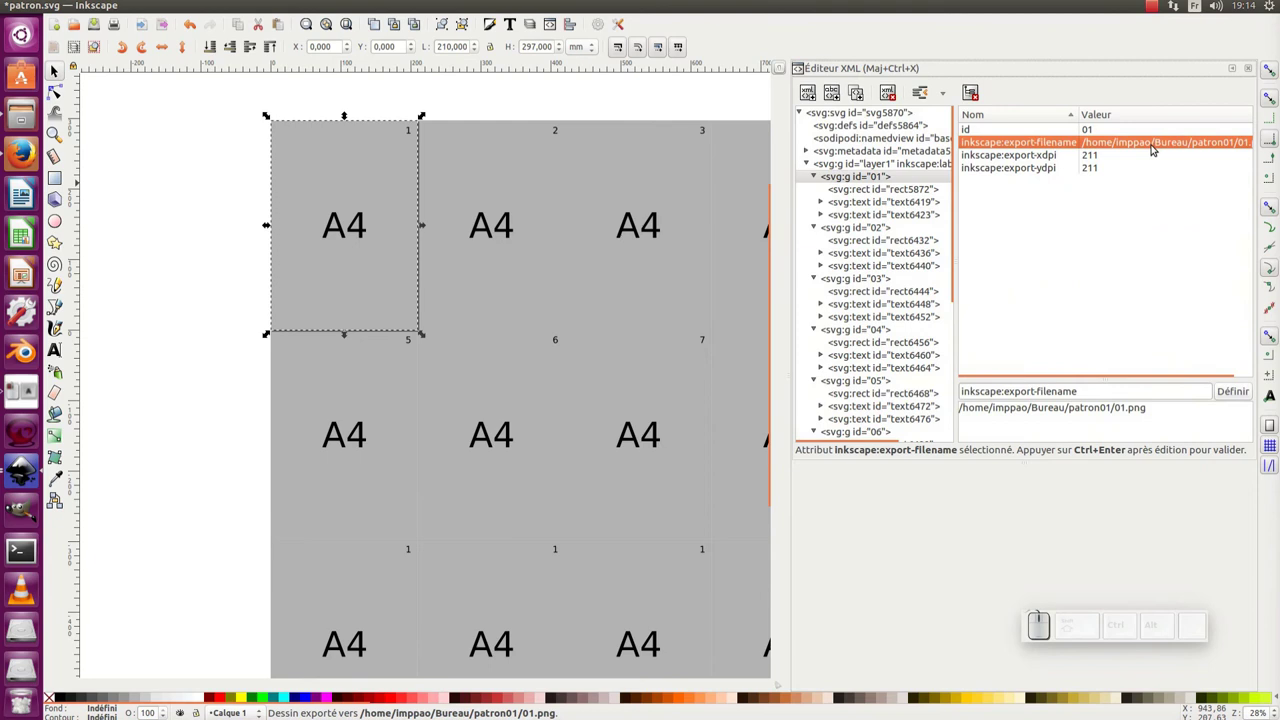
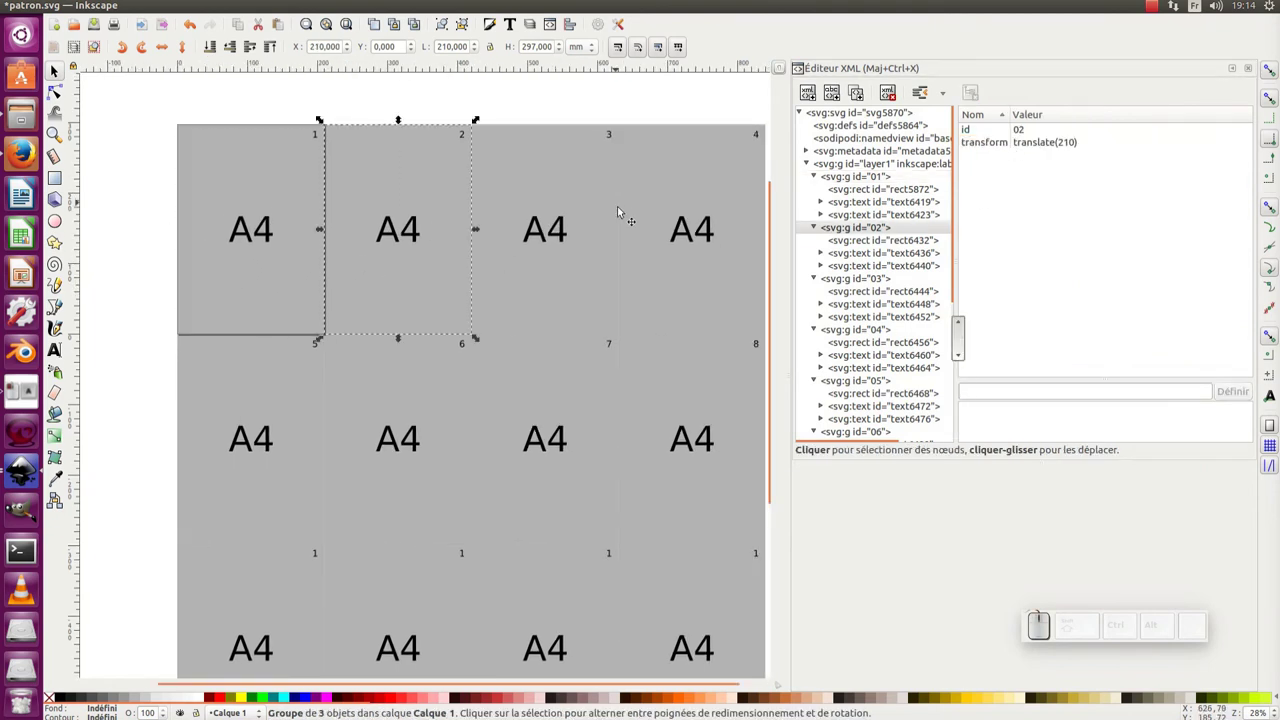
pyautogui.press('ctrl+shift+e')
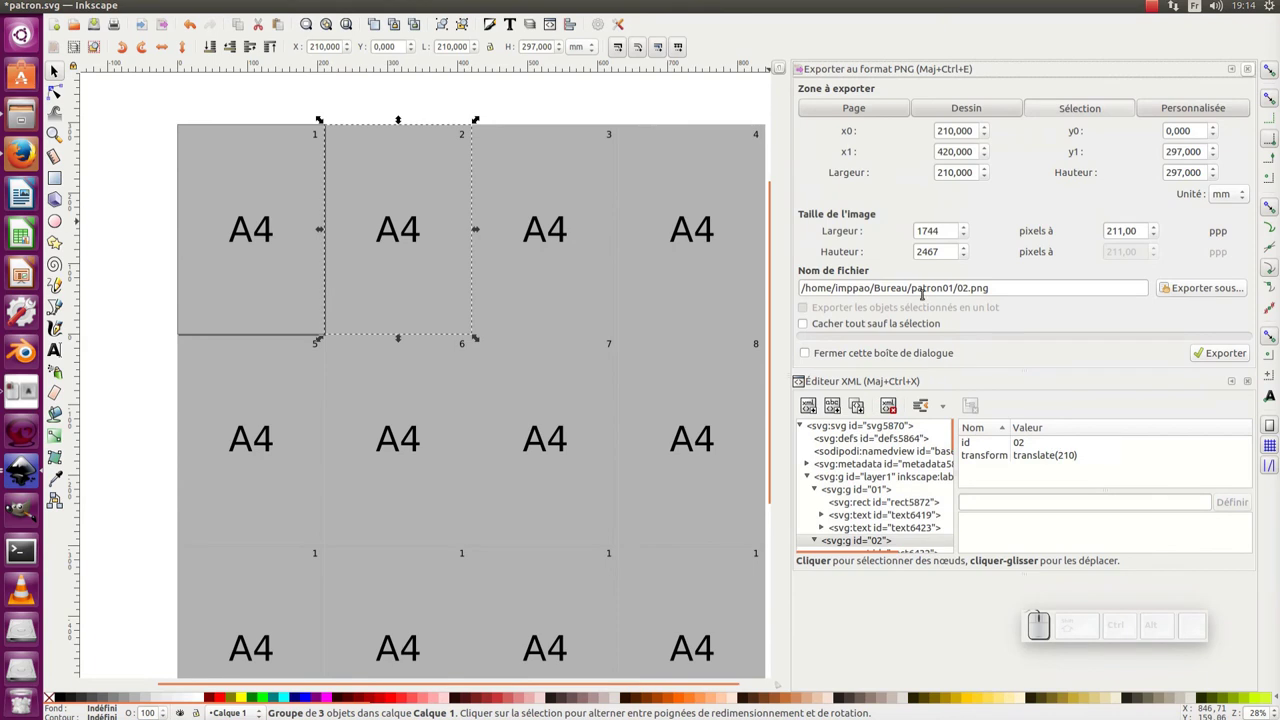
pyautogui.click(1220, 351)
pyautogui.click(577, 258)
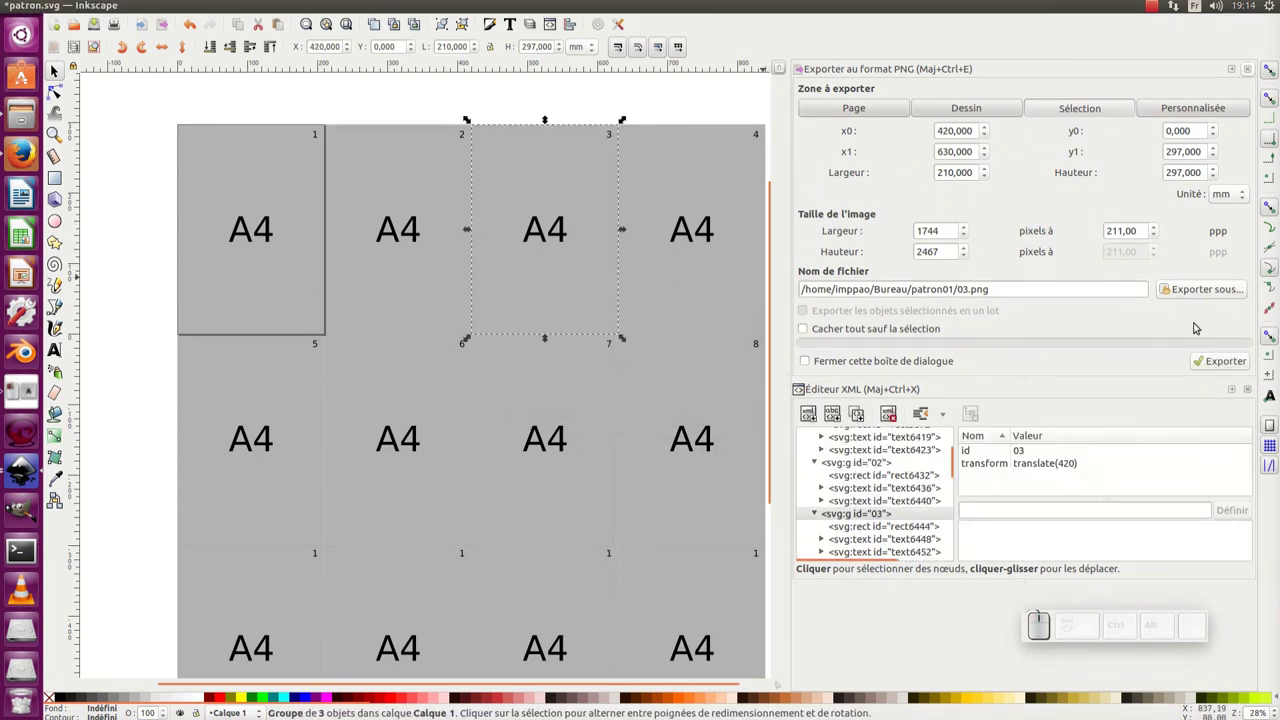
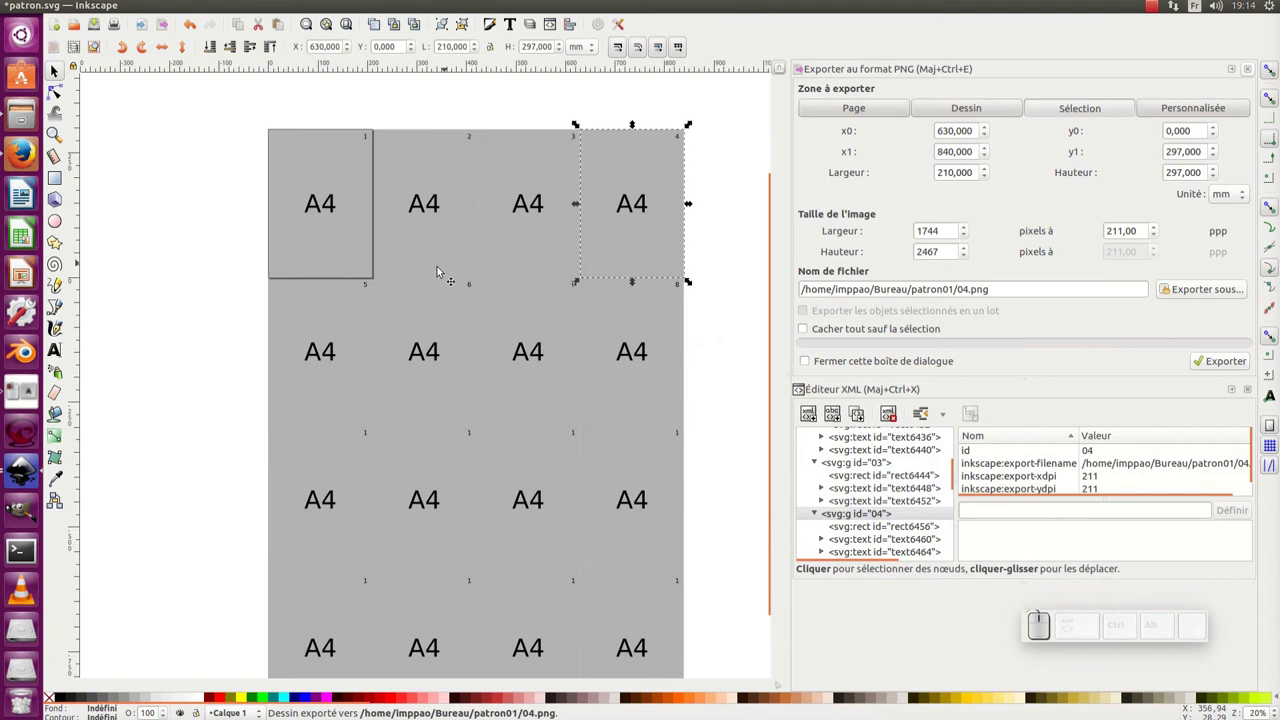
# Select the four tiles of the second row together.
pyautogui.moveTo(305, 301); pyautogui.dragTo(519, 422)
pyautogui.middleClick(525, 419)
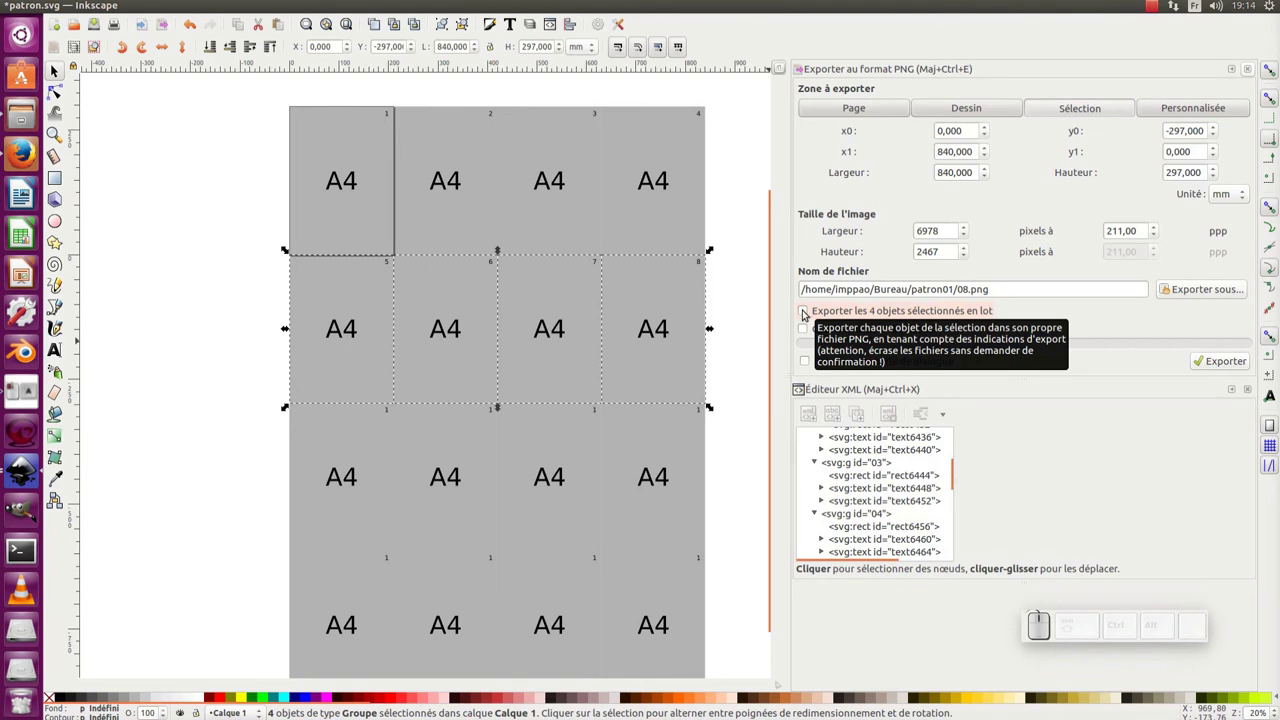
# Enable batch export of the 4 selected tiles and start exporting them as separate PNGs.
pyautogui.click(806, 312)
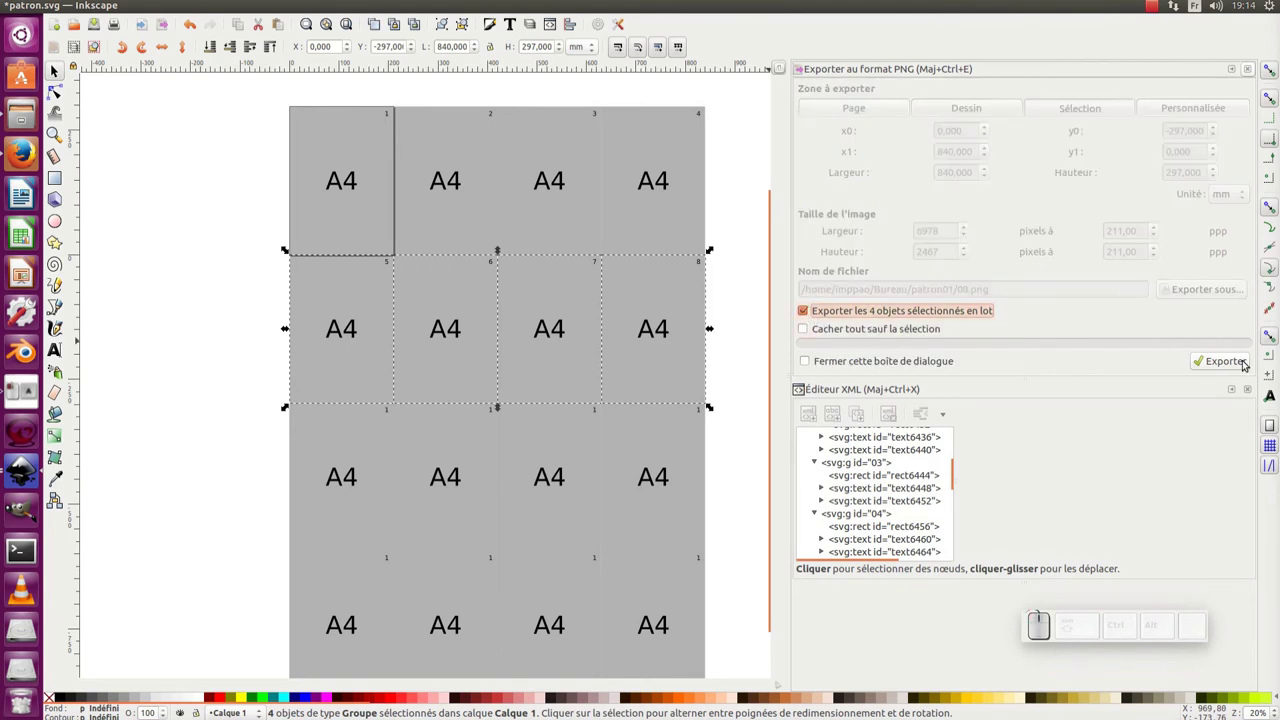
pyautogui.click(1239, 366)
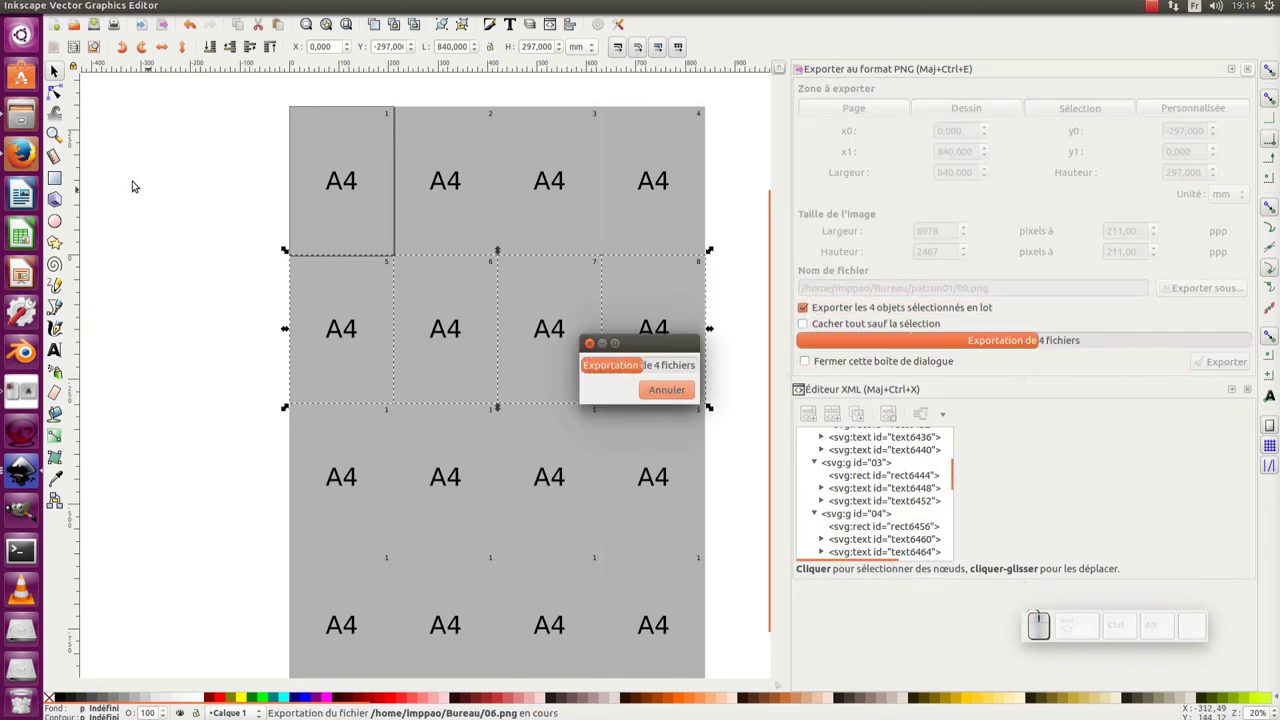
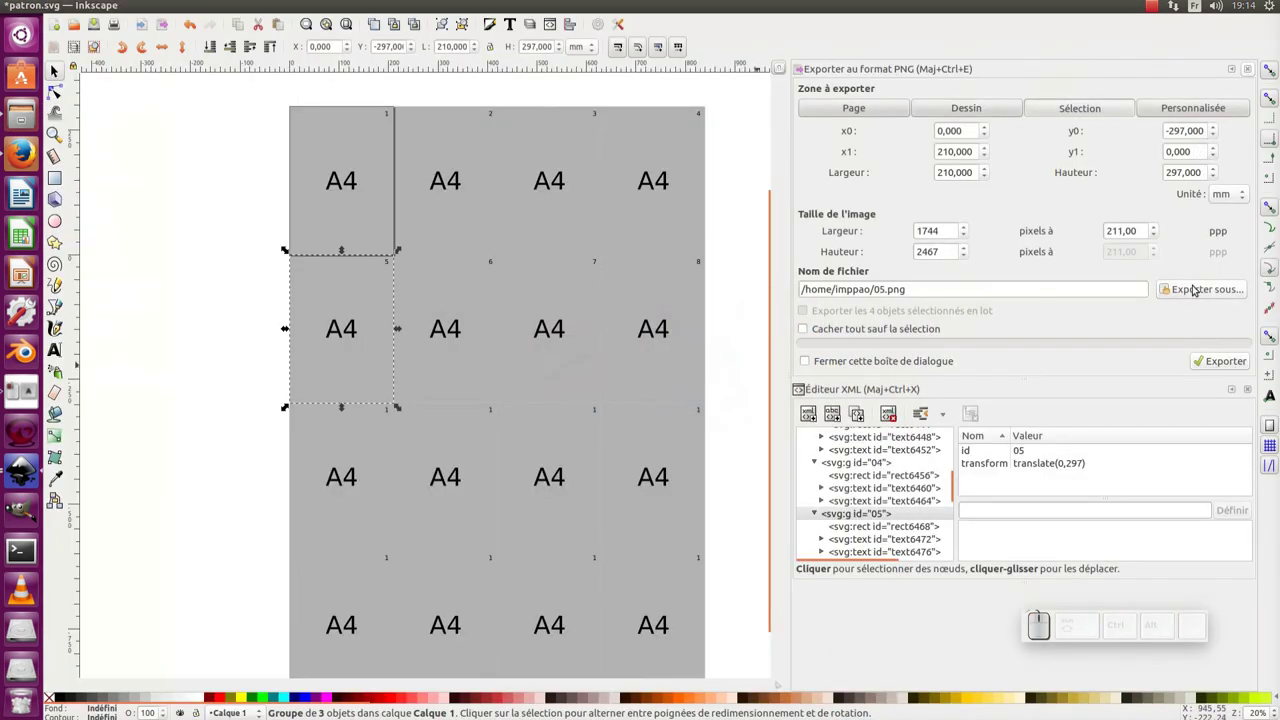
# Save tile 5 as 05.png in patron01 via Exporter sous, then export tile 6 as 06.png.
pyautogui.click(1197, 292)
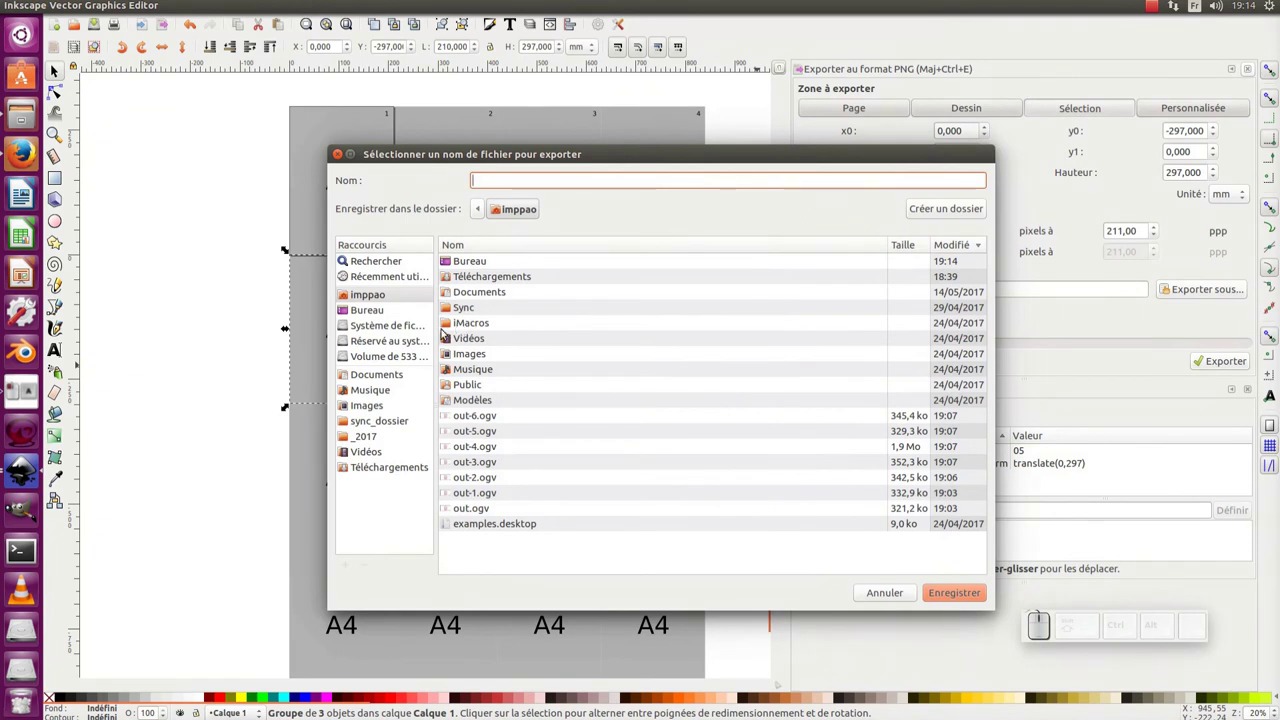
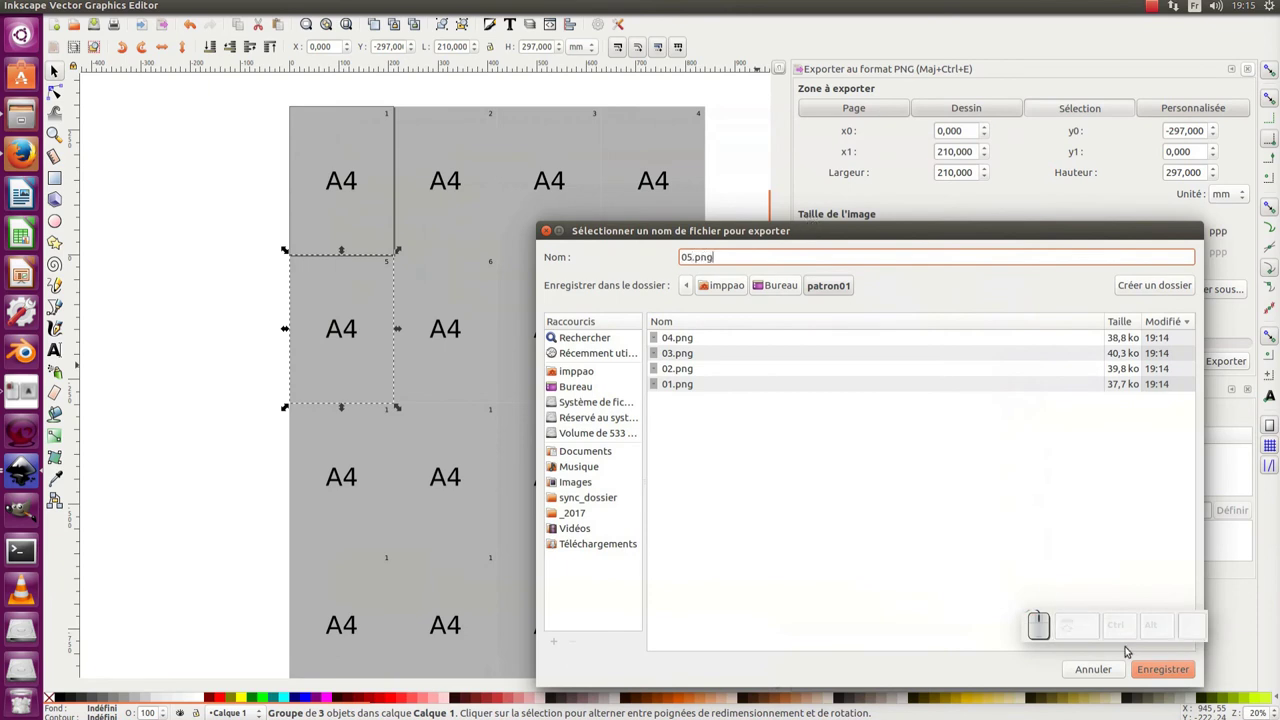
pyautogui.click(1176, 674)
pyautogui.click(455, 347)
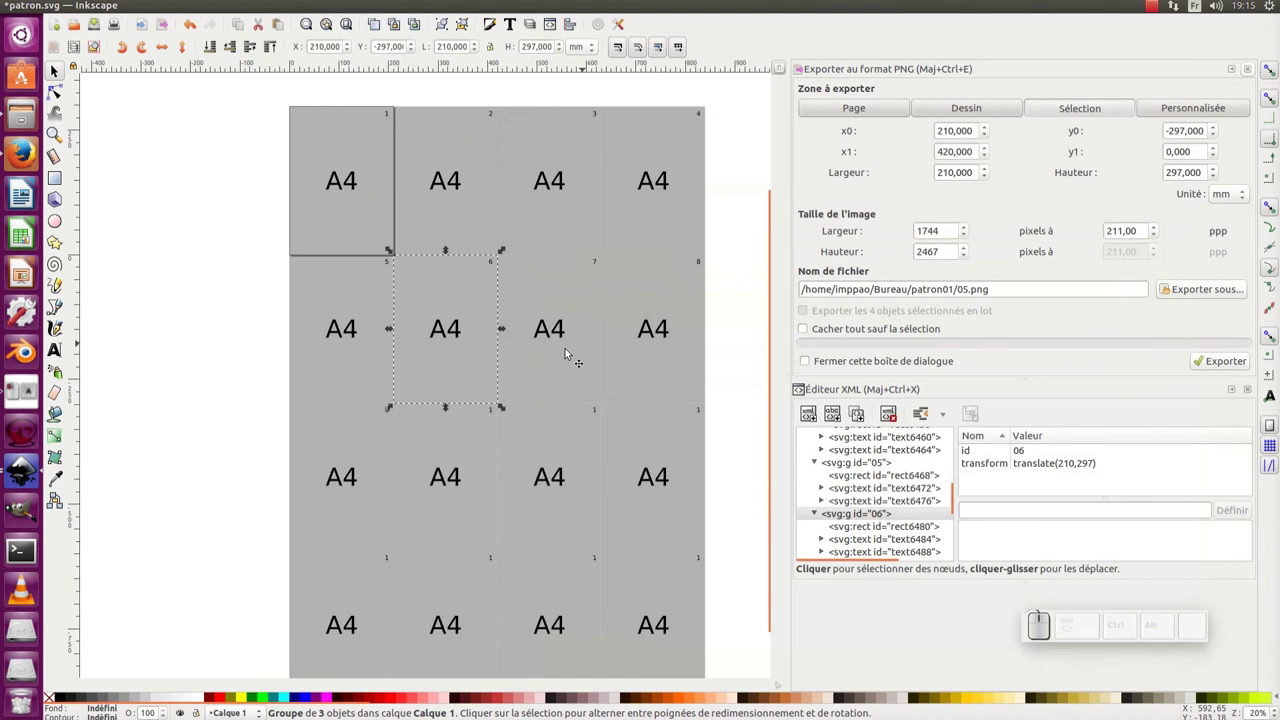
pyautogui.click(573, 342)
pyautogui.click(455, 343)
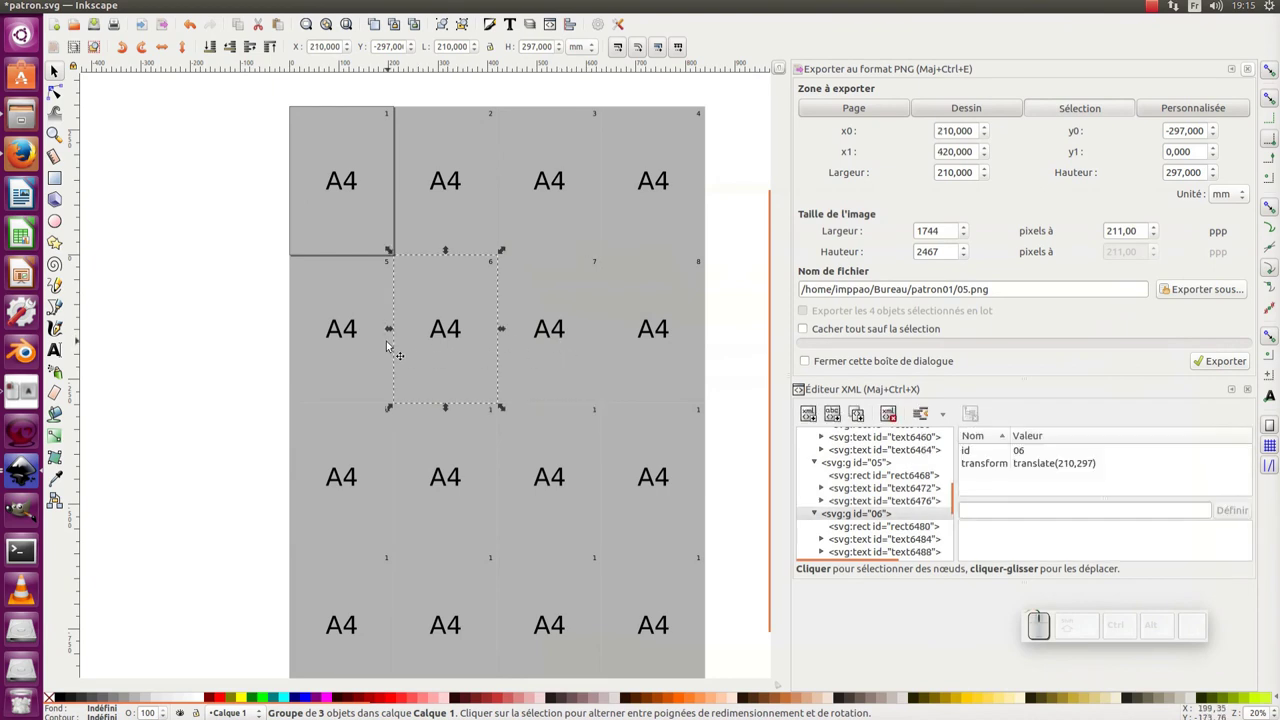
pyautogui.click(379, 340)
pyautogui.click(418, 341)
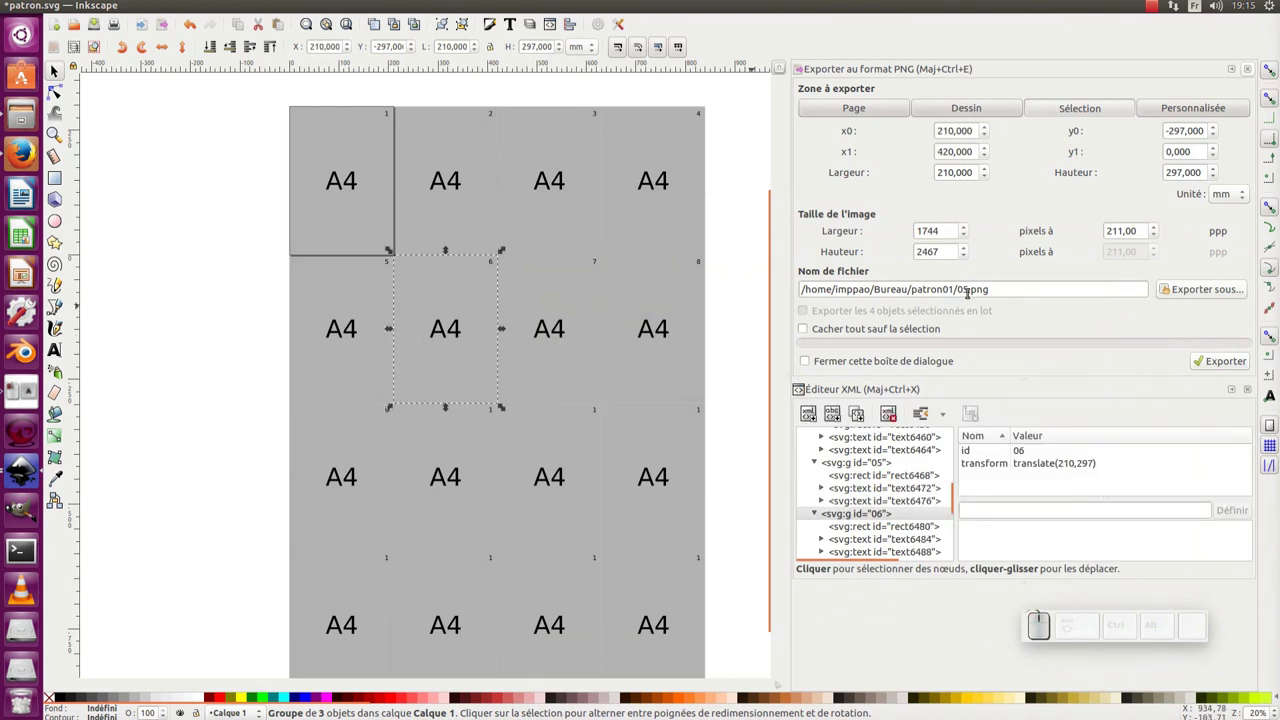
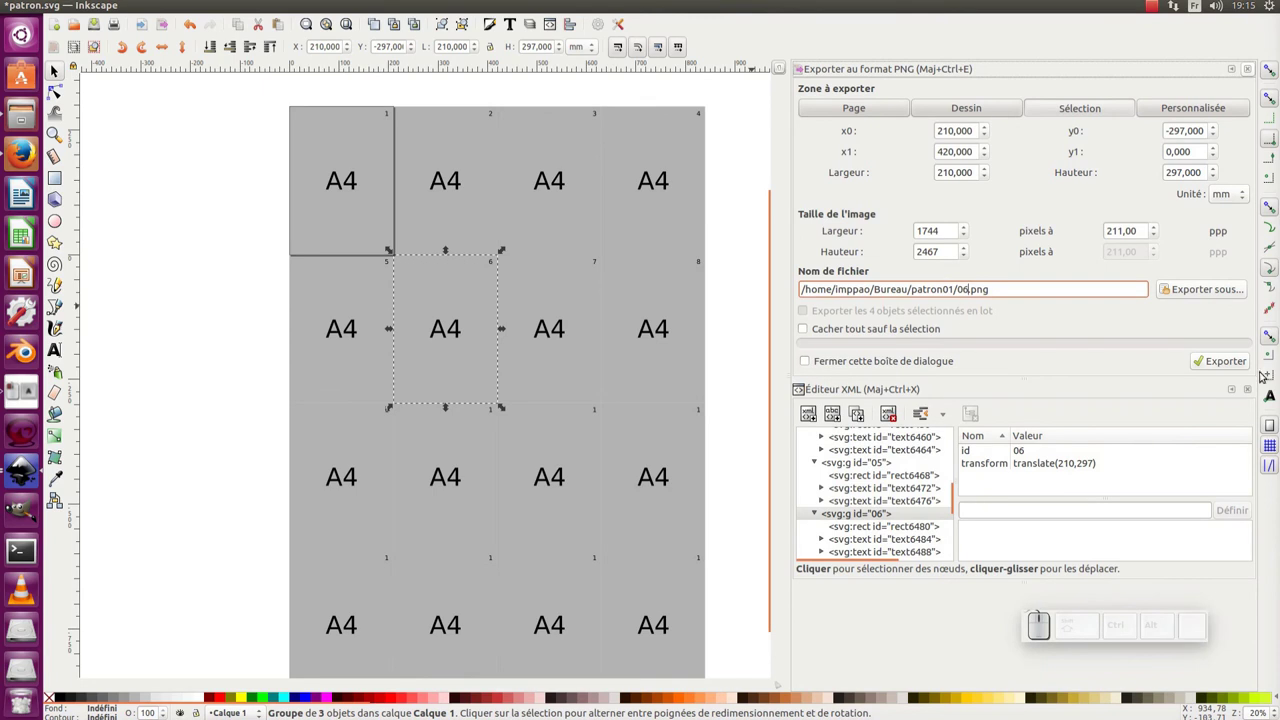
pyautogui.click(1253, 370)
# Export tiles 7 and 8 as 07.png and 08.png, then show the desktop folder in Files.
pyautogui.click(549, 316)
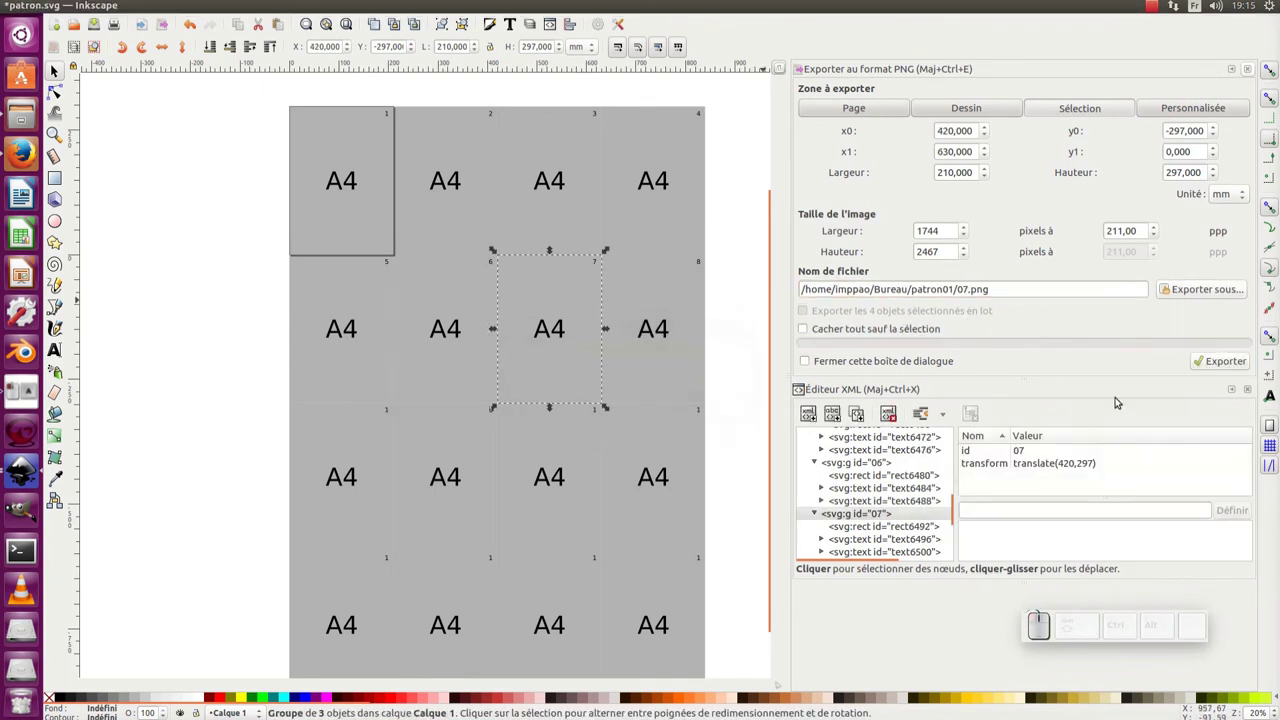
pyautogui.click(1220, 363)
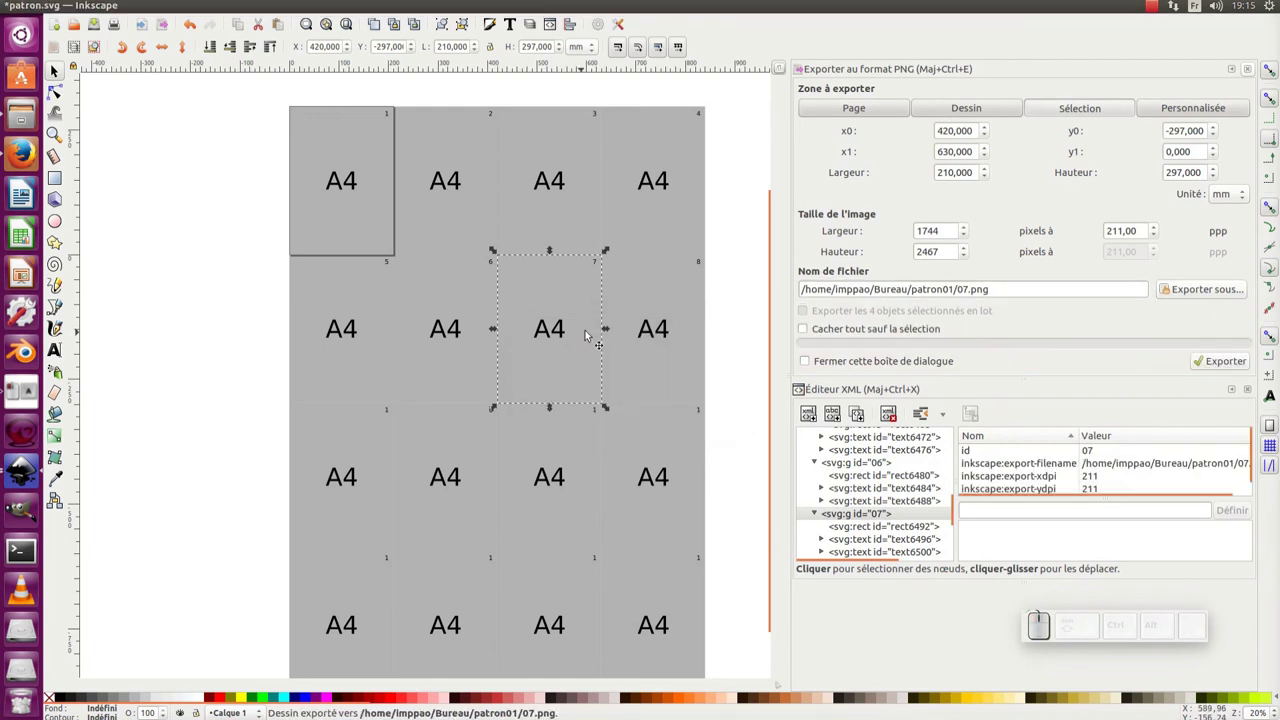
pyautogui.click(617, 318)
pyautogui.click(1233, 364)
pyautogui.middleClick(675, 284)
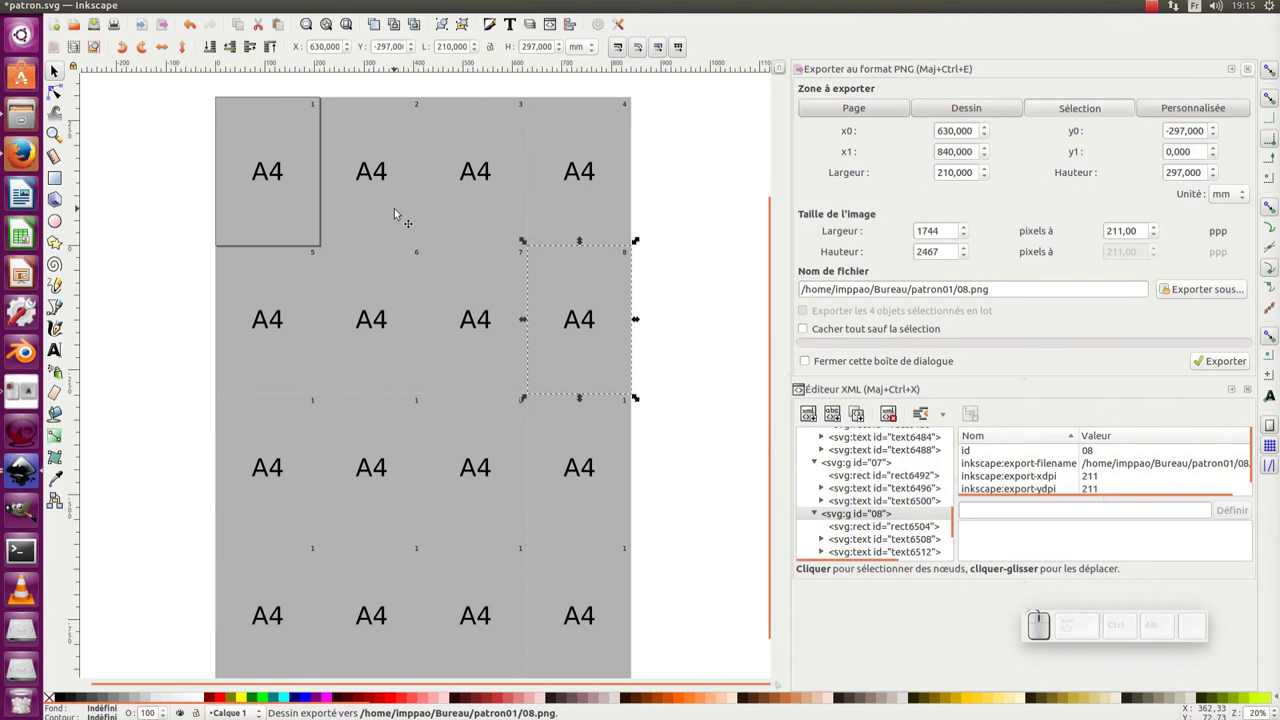
pyautogui.click(19, 108)
pyautogui.click(539, 202)
# Delete the stray 05–08 PNGs from the desktop, check patron01, and return to Inkscape.
pyautogui.click(639, 123)
pyautogui.press('Delete')
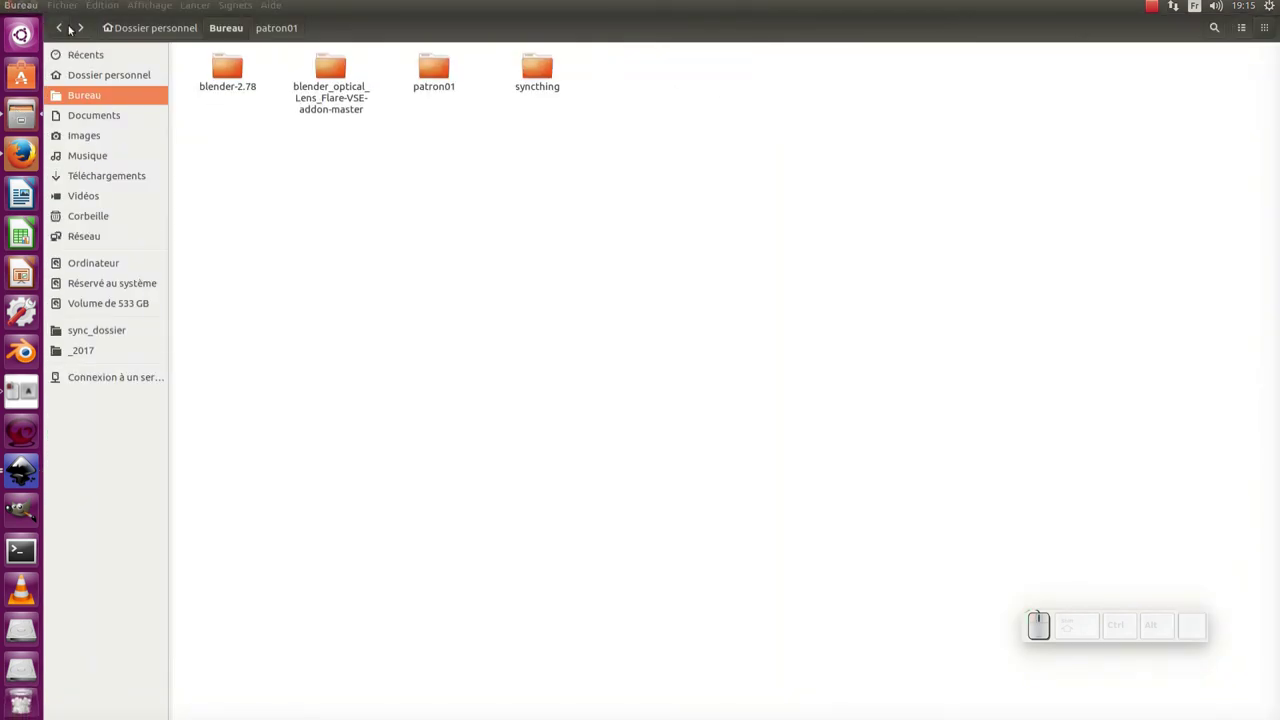
pyautogui.click(444, 74)
pyautogui.moveTo(940, 153); pyautogui.dragTo(238, 147)
pyautogui.scroll(3)
pyautogui.scroll(3)
pyautogui.press('alt+Tab')
pyautogui.click(200, 304)
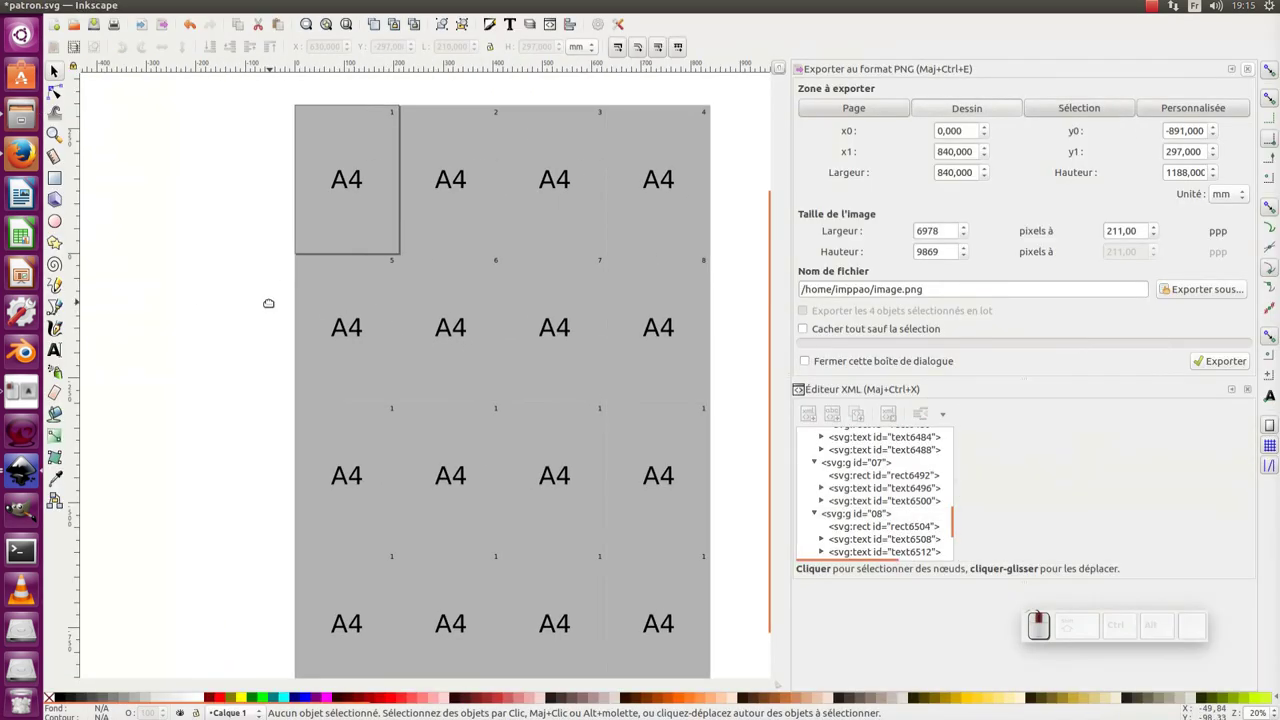
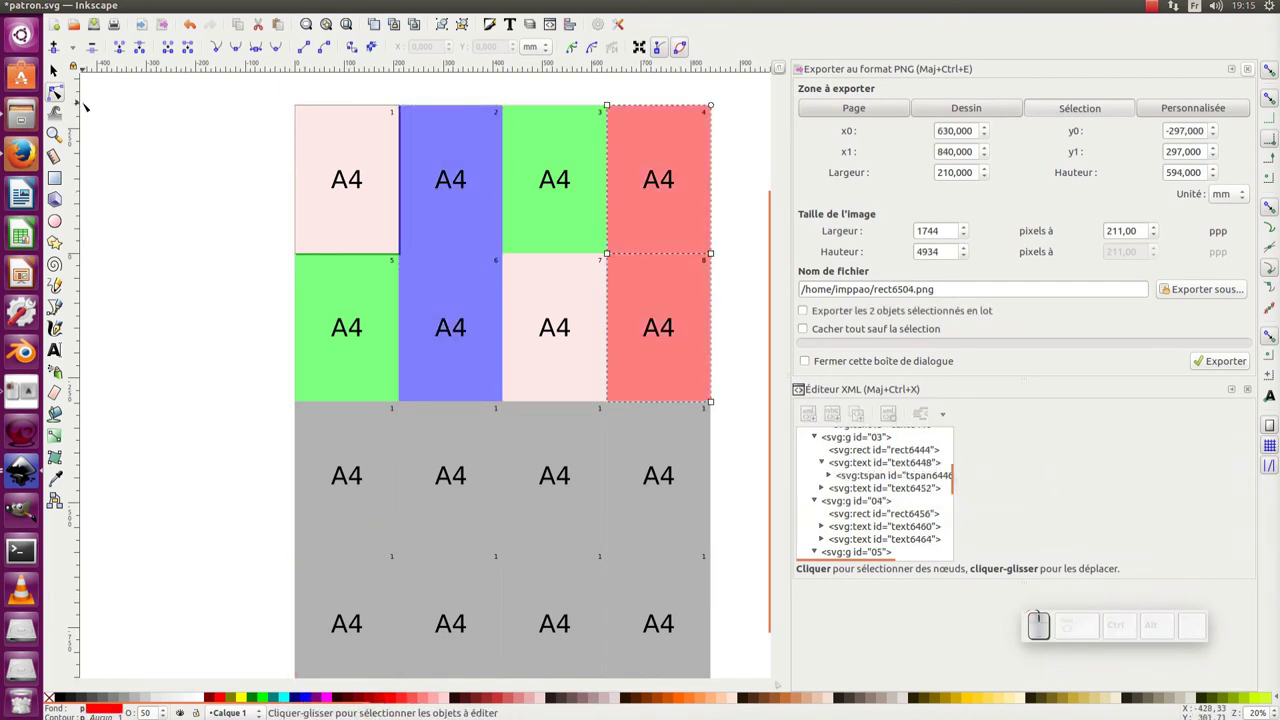
# Select all eight coloured tiles for a batch re-export into patron01.
pyautogui.moveTo(64, 71); pyautogui.dragTo(172, 139)
pyautogui.middleClick(177, 140)
pyautogui.click(131, 153)
pyautogui.moveTo(162, 109); pyautogui.dragTo(759, 351)
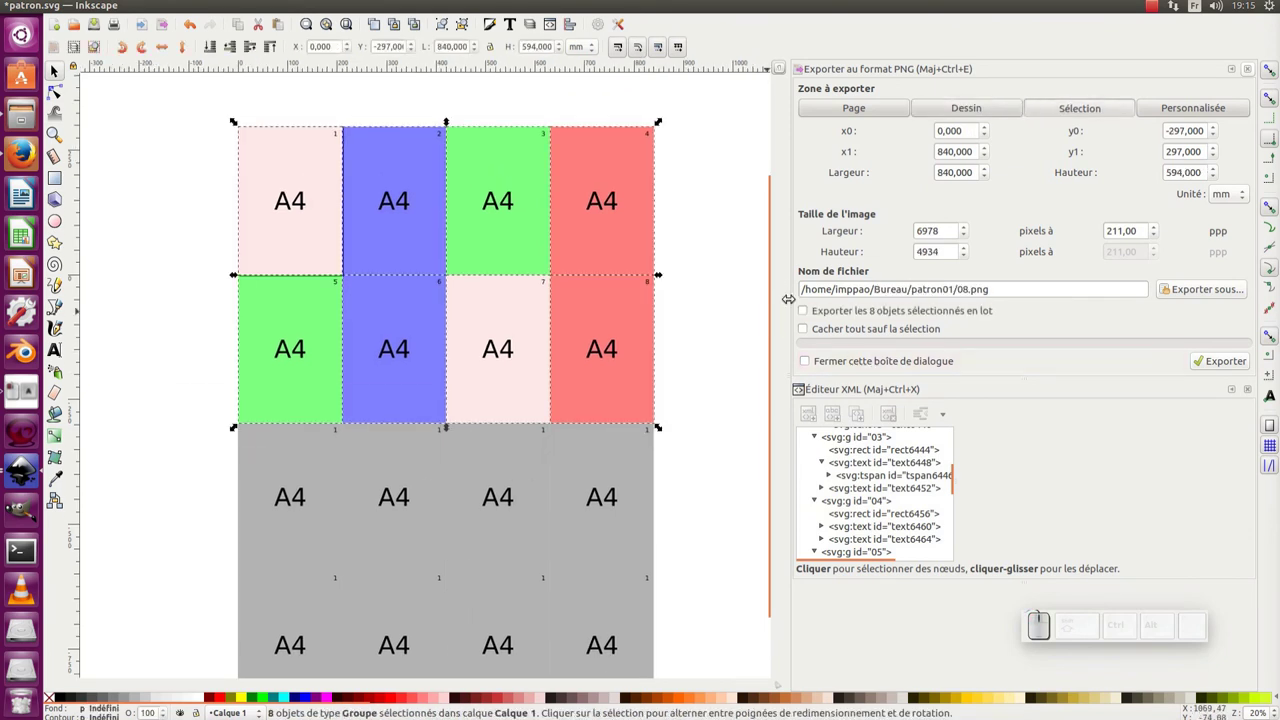
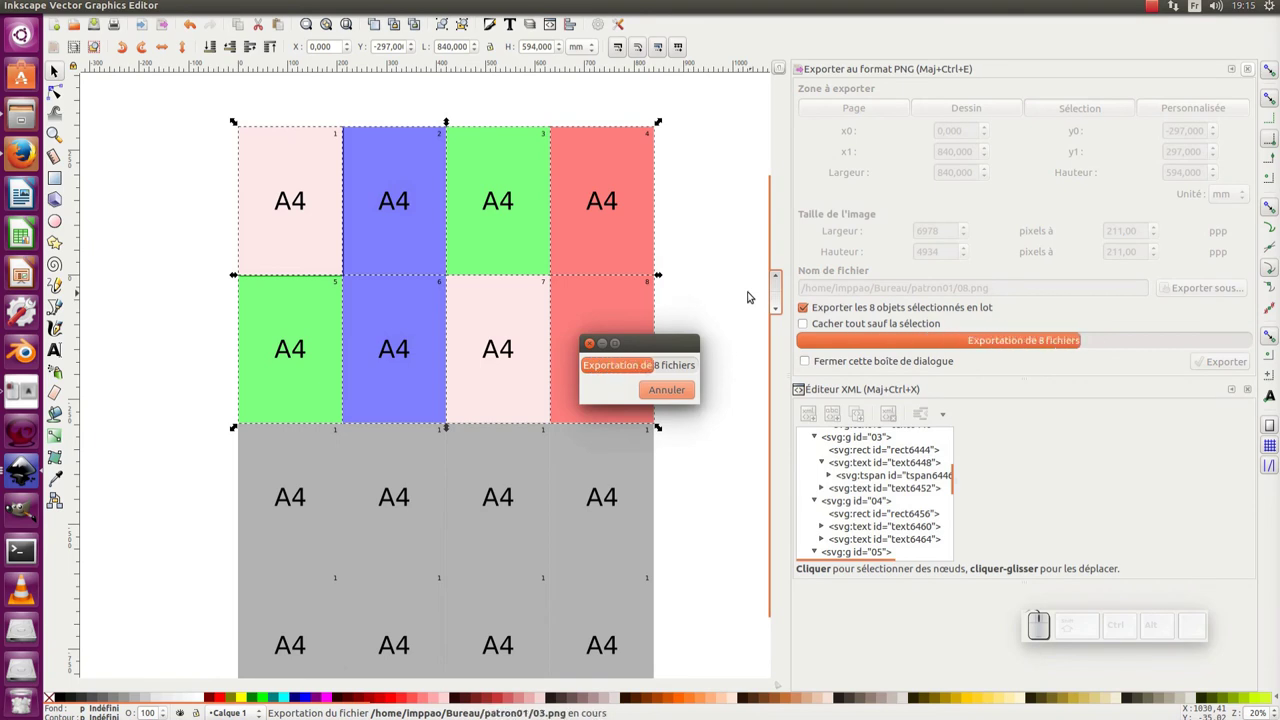
# Check the refreshed PNGs in the Files window, then return to the drawing with nothing selected.
pyautogui.press('alt+Tab')
pyautogui.click(658, 286)
pyautogui.click(799, 196)
pyautogui.moveTo(970, 177); pyautogui.dragTo(535, 319)
pyautogui.press('alt+Tab')
pyautogui.click(212, 226)
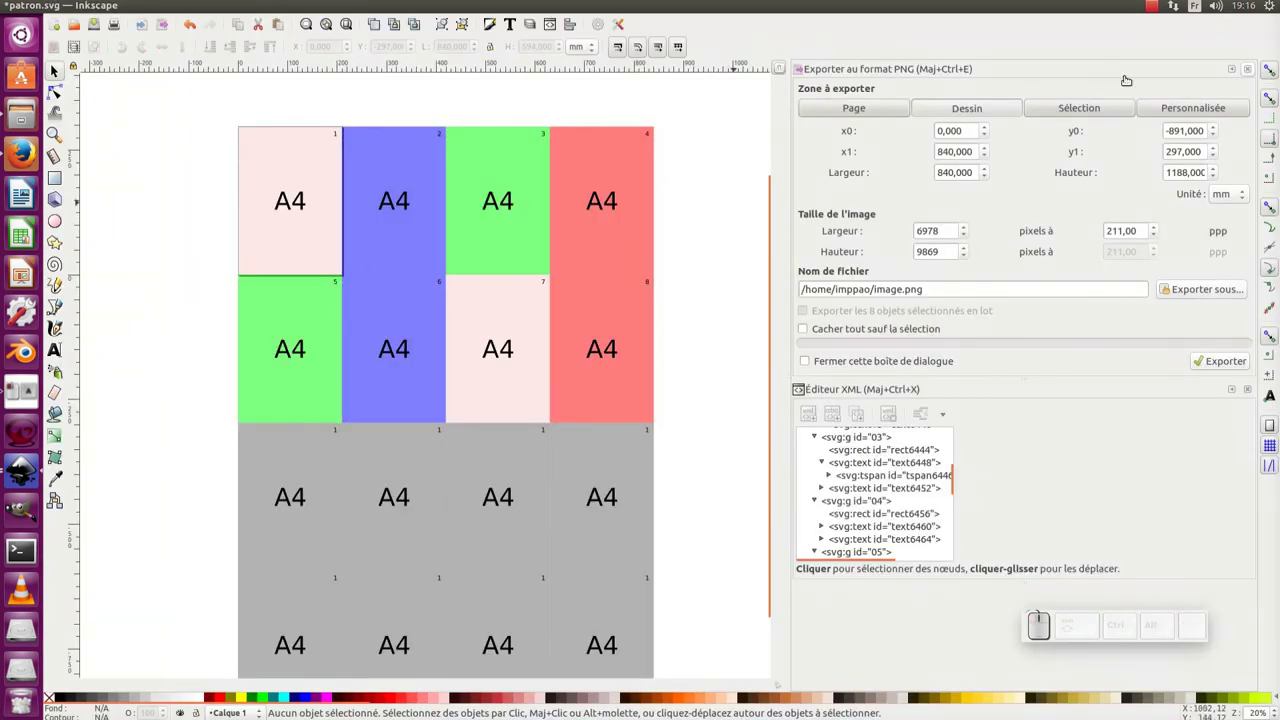
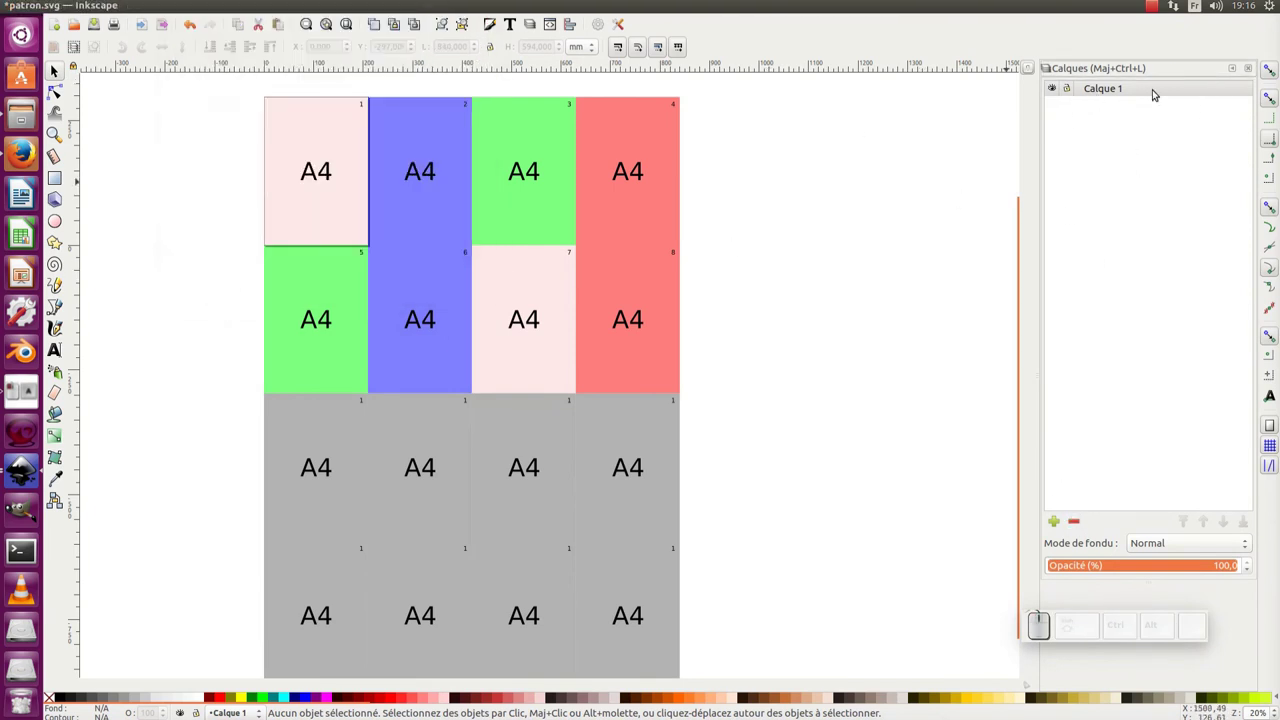
# Rename the tile layer to A0 and add a new layer named patron.
pyautogui.click(1128, 88)
pyautogui.press('shift+a')
pyautogui.press('shift+KP_0')
pyautogui.press('Return')
pyautogui.click(1057, 526)
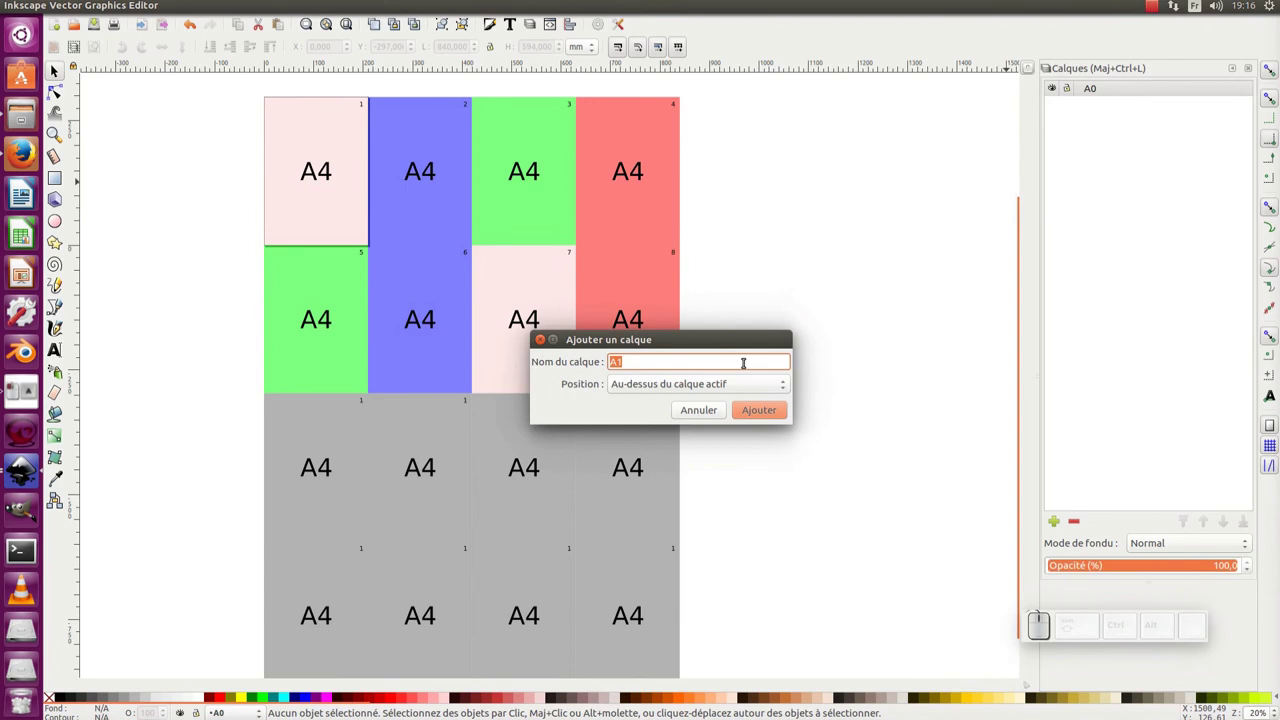
pyautogui.press('BackSpace')
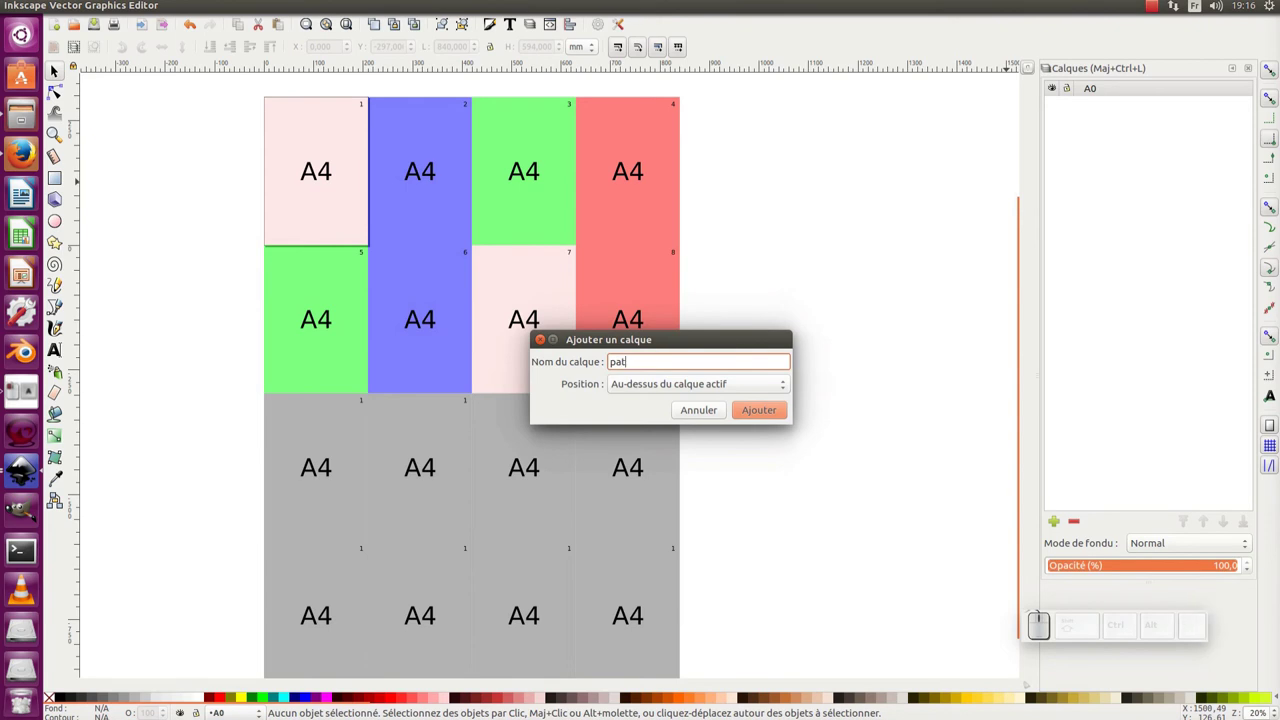
pyautogui.press('Return')
pyautogui.click(779, 218)
# Paste the garment pattern into the patron layer and drag it over the tile grid.
pyautogui.press('ctrl+v')
pyautogui.press('KP_Subtract')
pyautogui.click(845, 270)
pyautogui.click(1113, 87)
pyautogui.click(1250, 520)
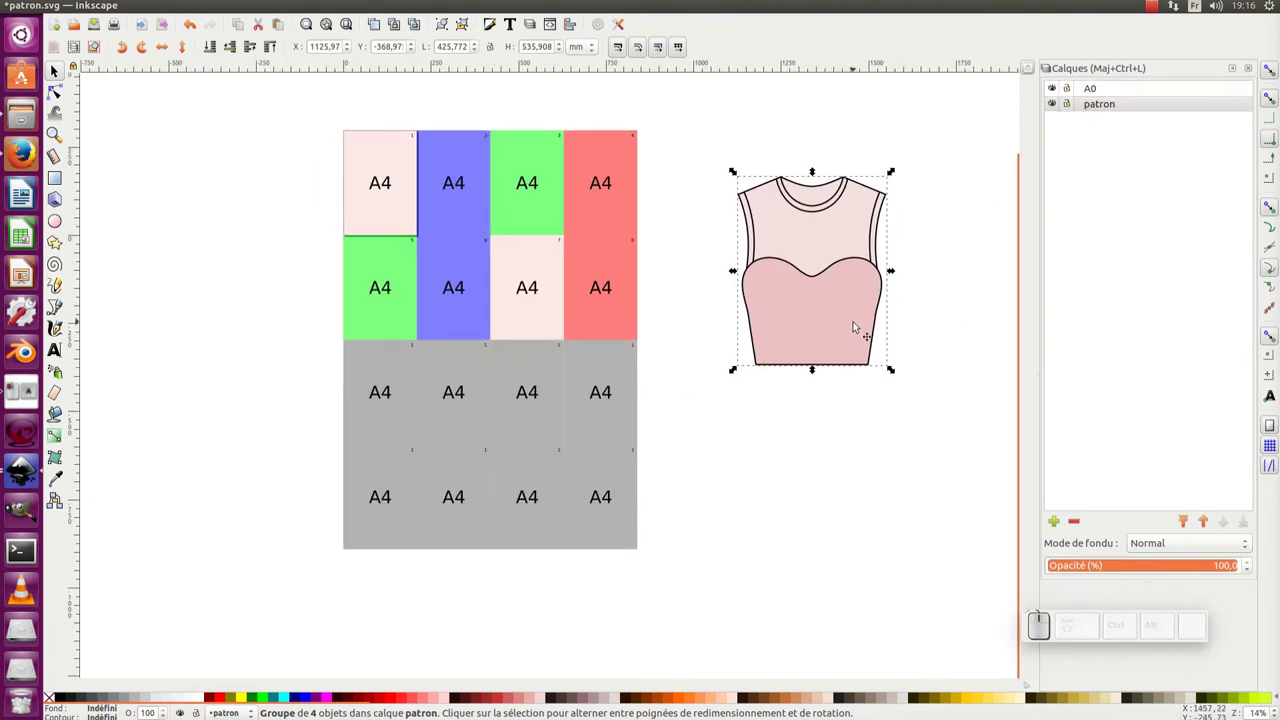
pyautogui.click(816, 277)
pyautogui.moveTo(797, 241); pyautogui.dragTo(386, 182)
pyautogui.click(382, 149)
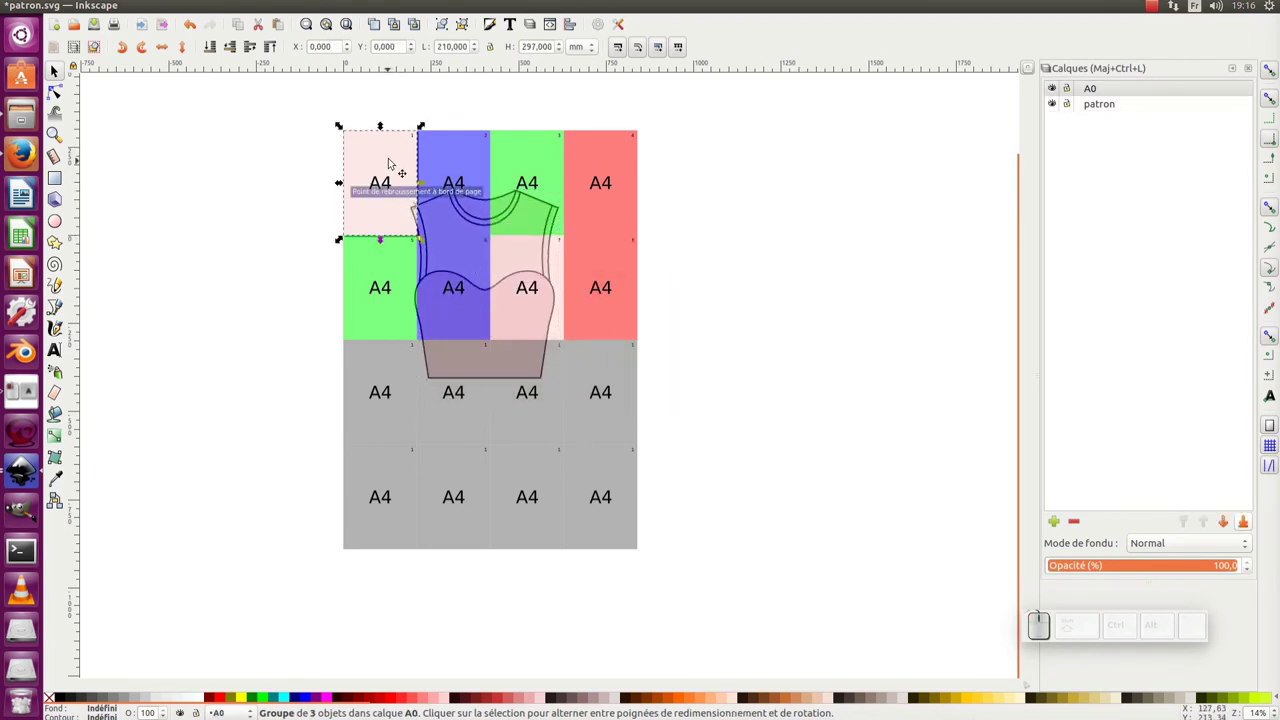
pyautogui.middleClick(398, 170)
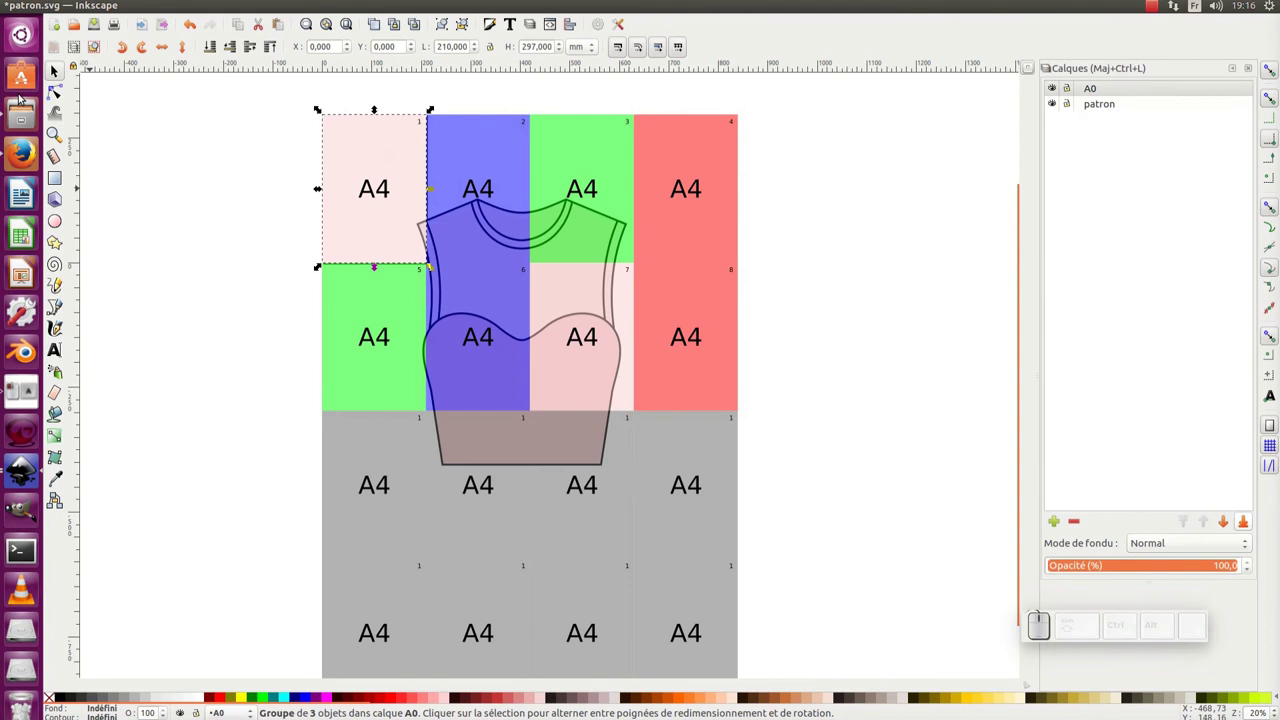
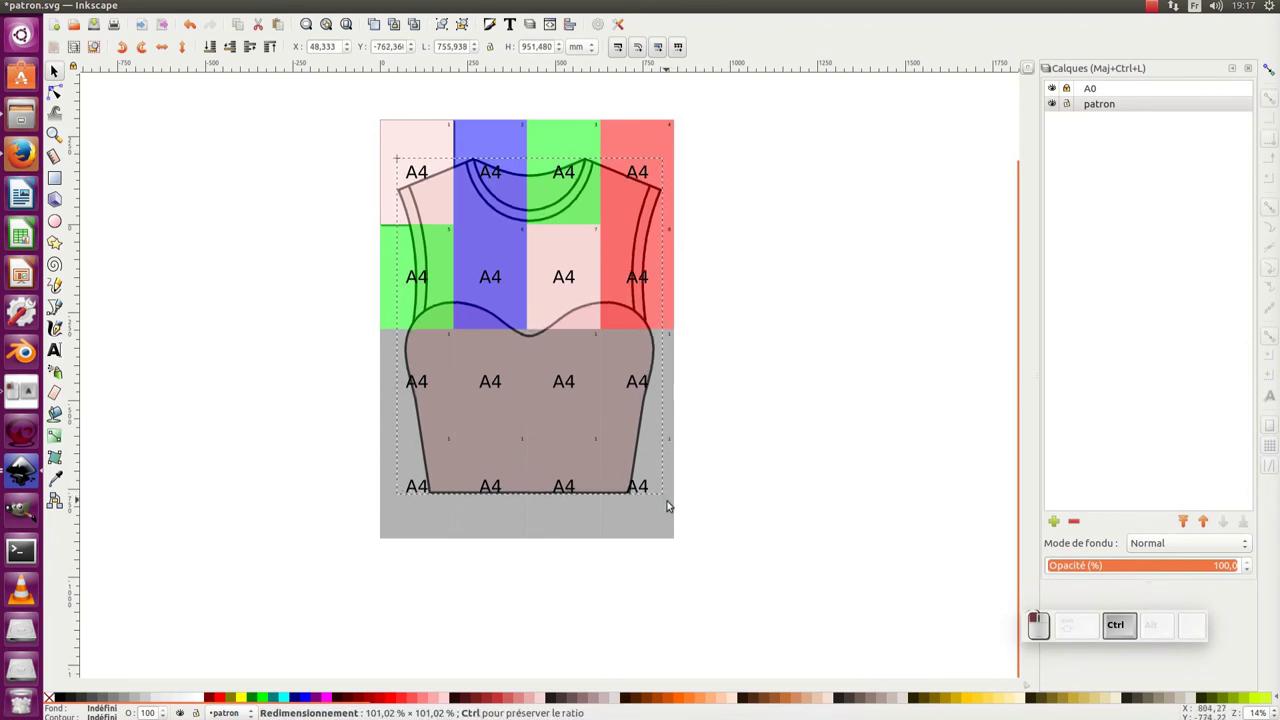
# Scale the bodice pattern group up from a corner handle so it spans the coloured tile grid.
pyautogui.click(1072, 104)
pyautogui.click(1070, 93)
pyautogui.click(1101, 92)
pyautogui.middleClick(543, 225)
pyautogui.scroll(3)
pyautogui.middleClick(400, 202)
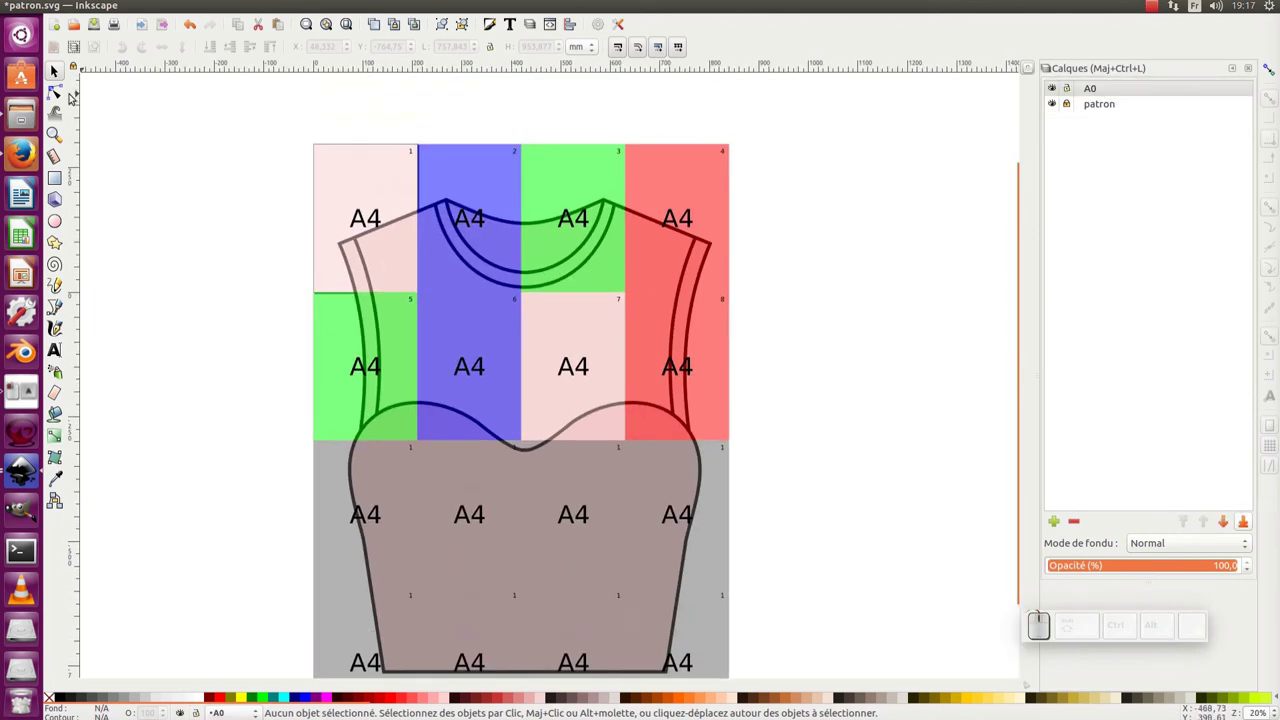
pyautogui.click(64, 94)
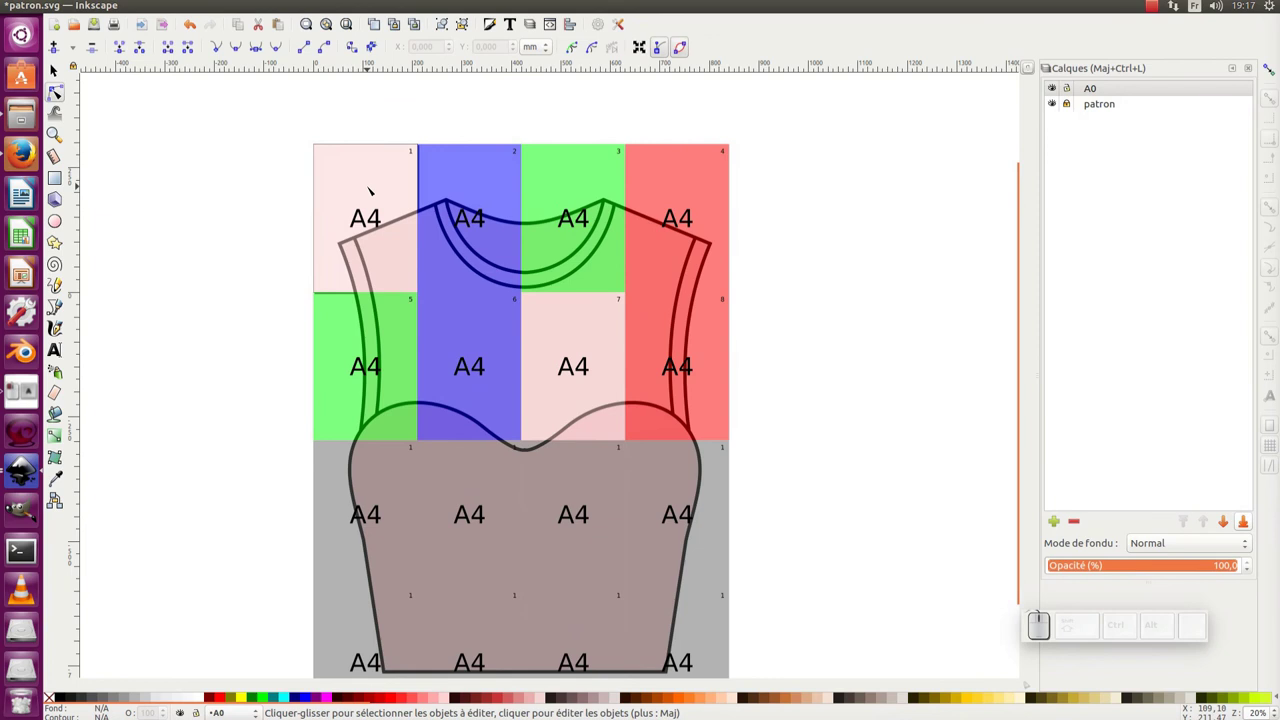
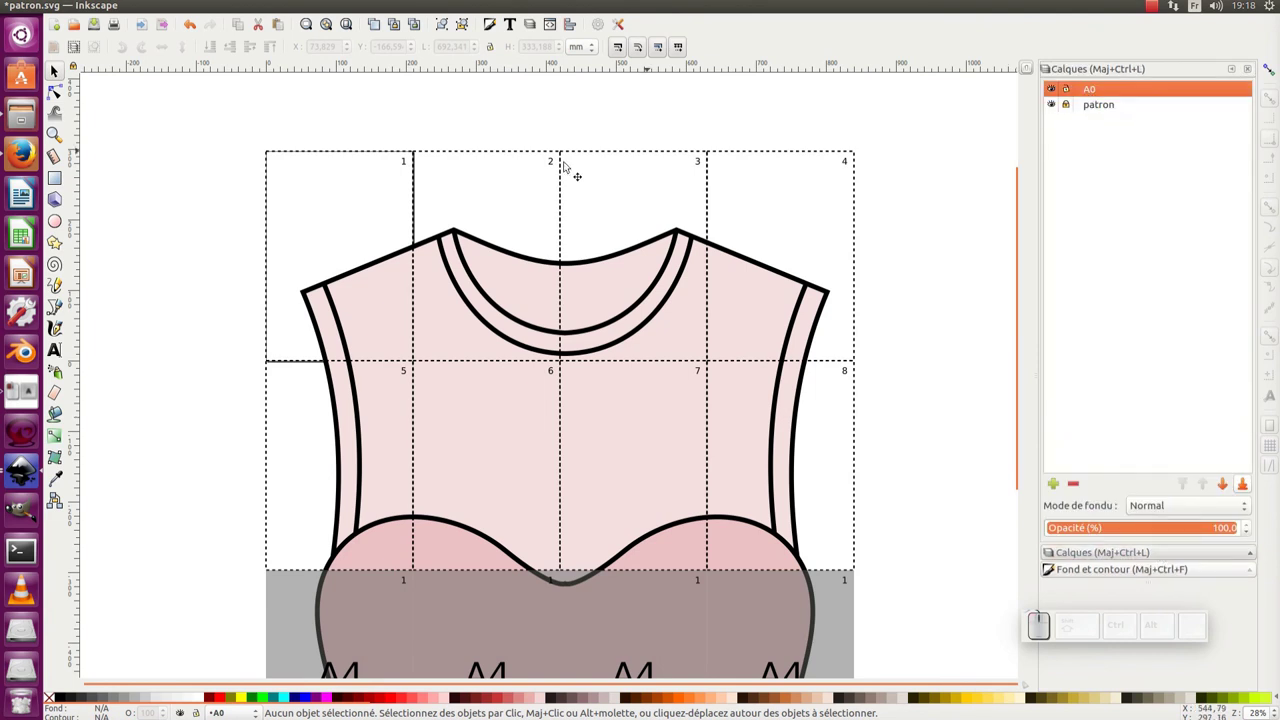
# Rubber-band select the eight tile rectangles numbered 1 to 8.
pyautogui.moveTo(233, 147); pyautogui.dragTo(938, 593)
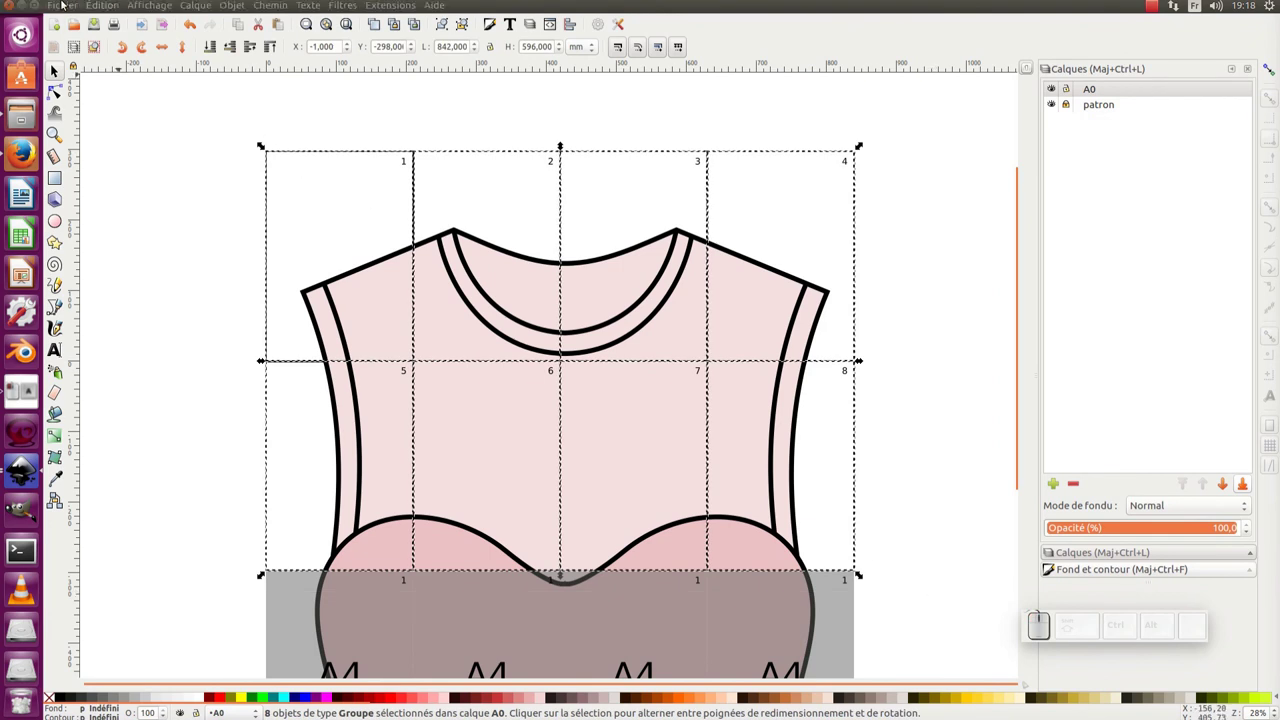
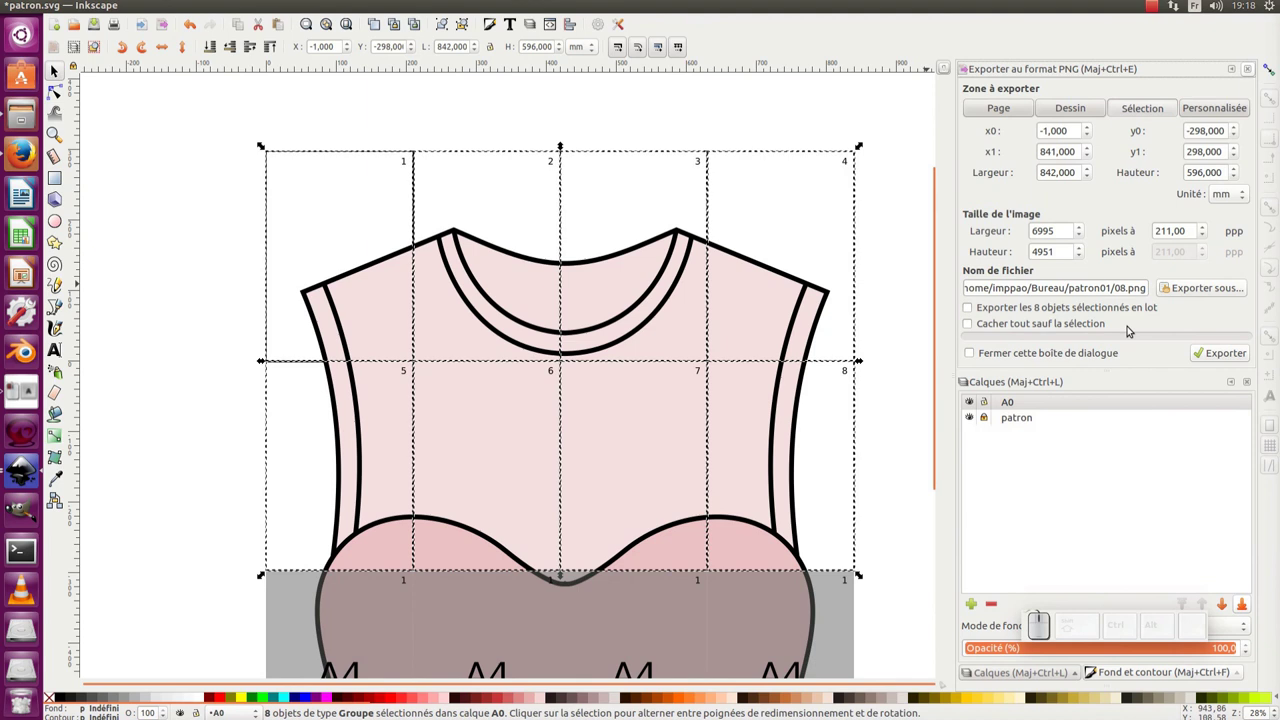
# Batch-export the eight selected tiles as separate PNG files.
pyautogui.click(974, 305)
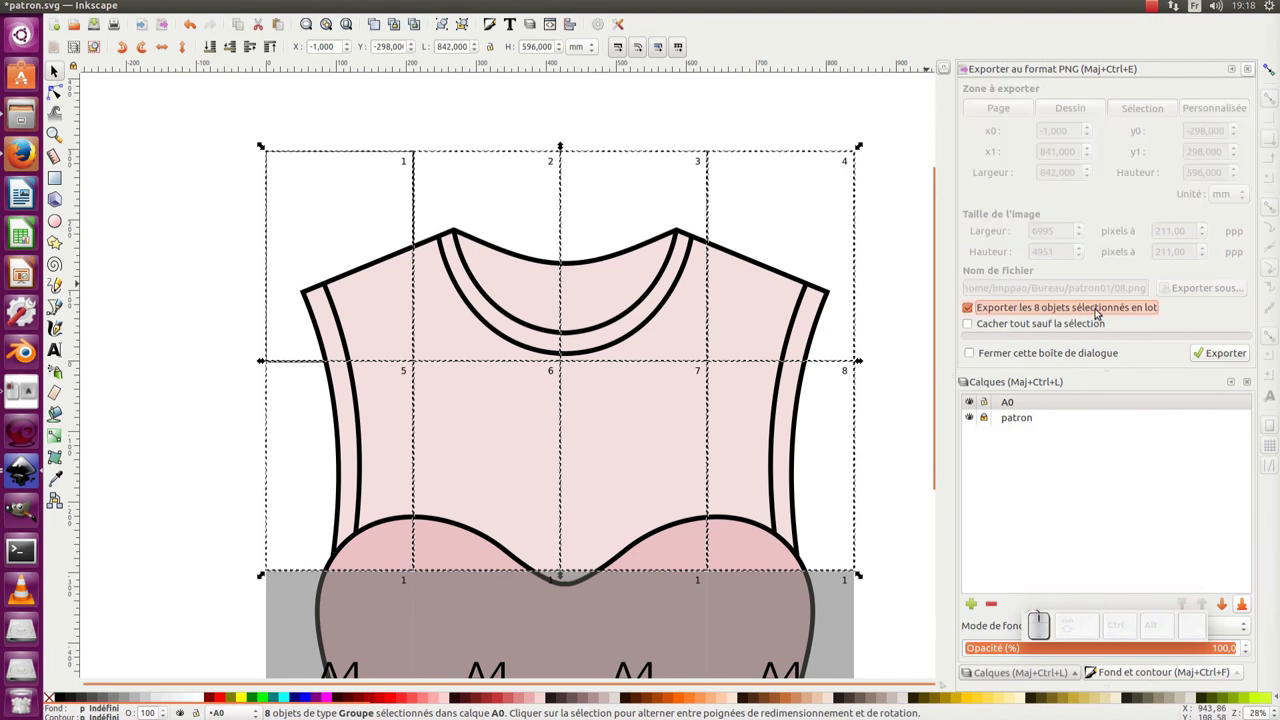
pyautogui.click(1215, 349)
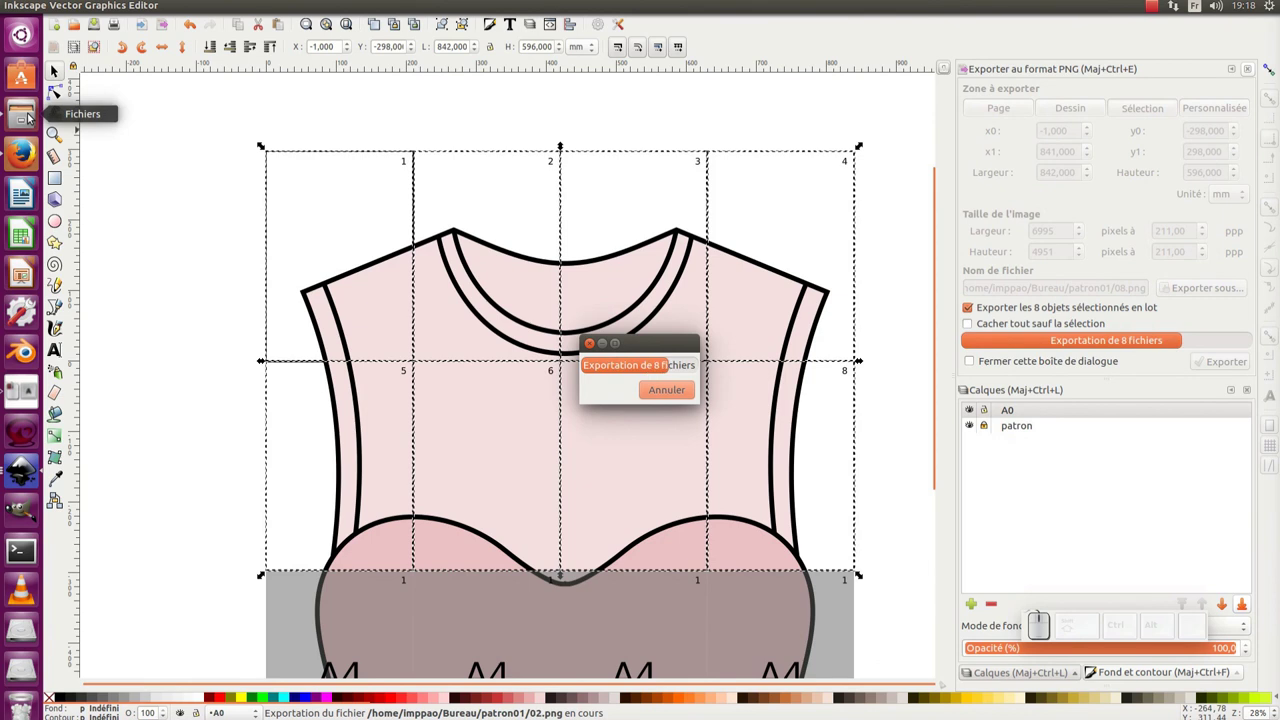
# Browse to the patron01 folder in Files to check the exported tile PNGs.
pyautogui.click(34, 119)
pyautogui.click(560, 275)
pyautogui.click(914, 218)
pyautogui.moveTo(948, 210); pyautogui.dragTo(222, 53)
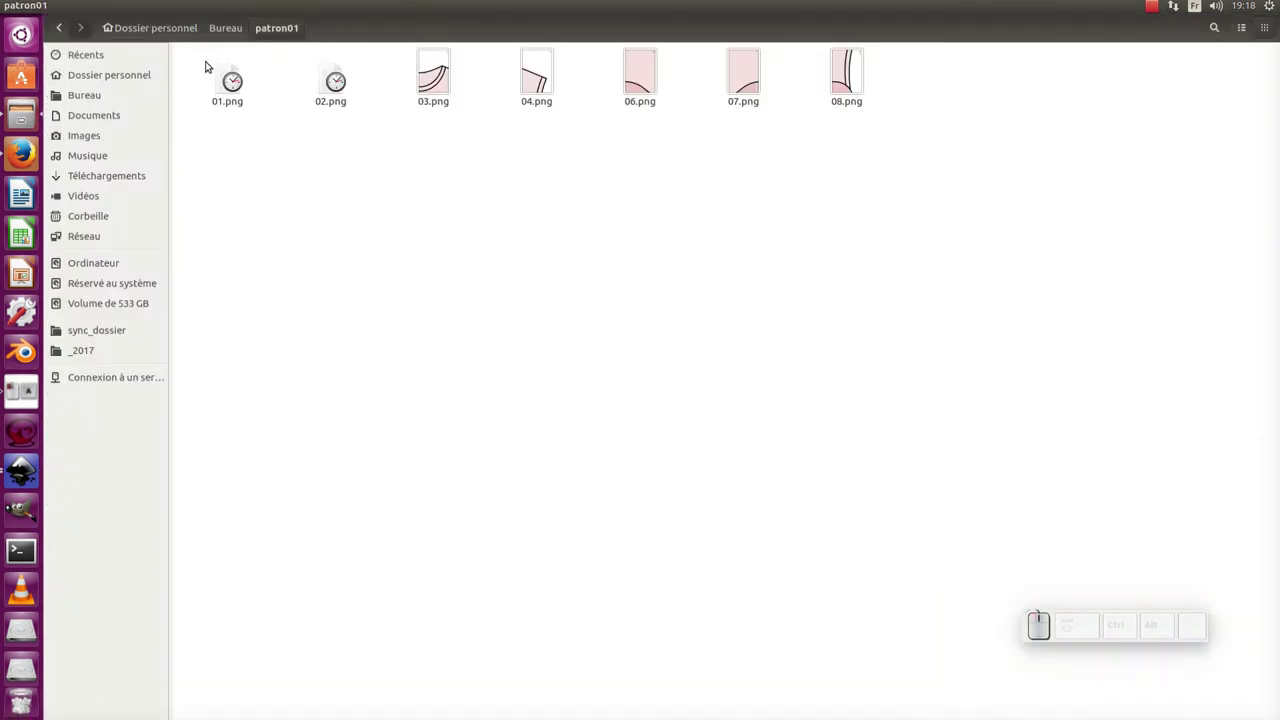
# Preview the exported 01.png tile in the image viewer.
pyautogui.click(235, 80)
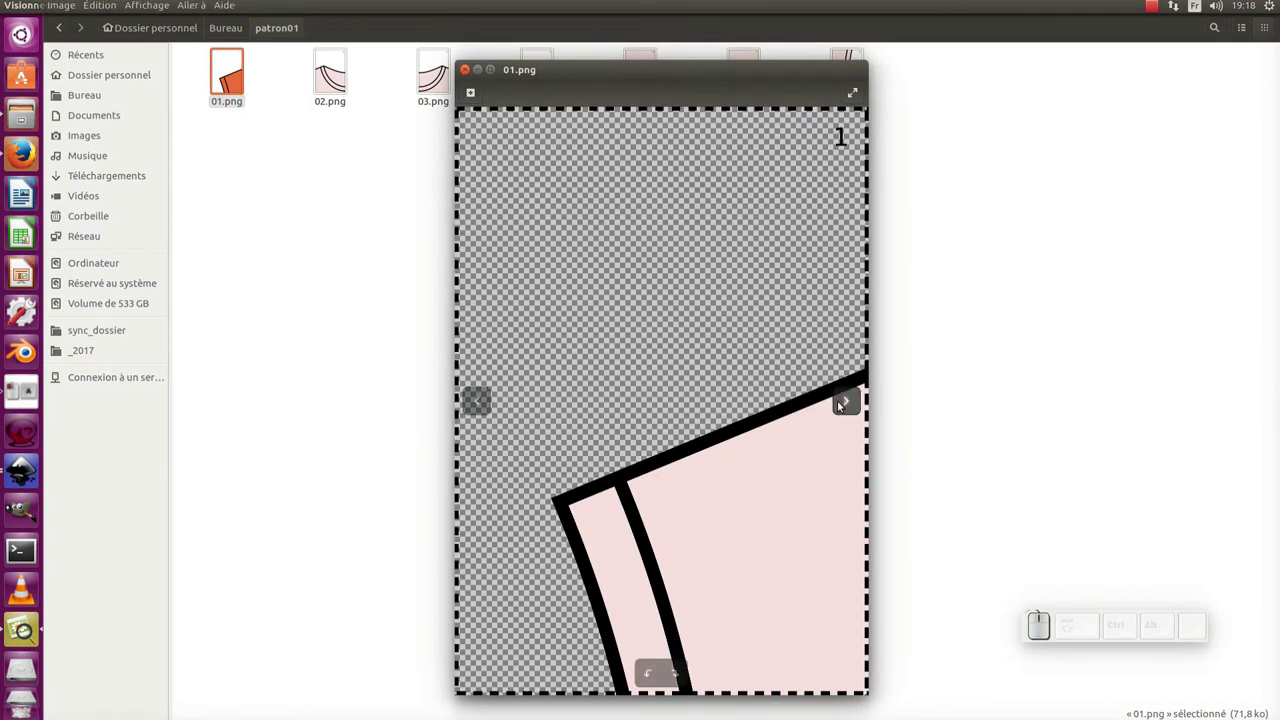
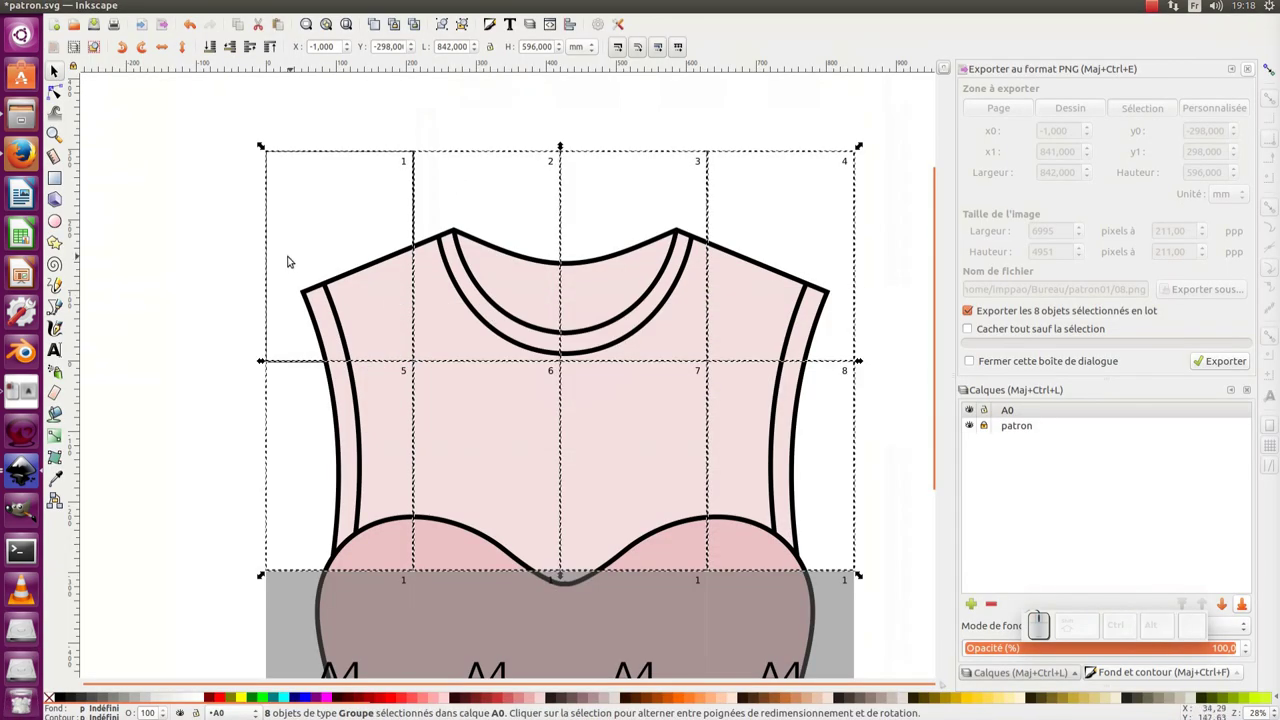
# Save the drawing as patron01.pdf in PDF format inside the patron01 folder, accepting the export options.
pyautogui.click(233, 250)
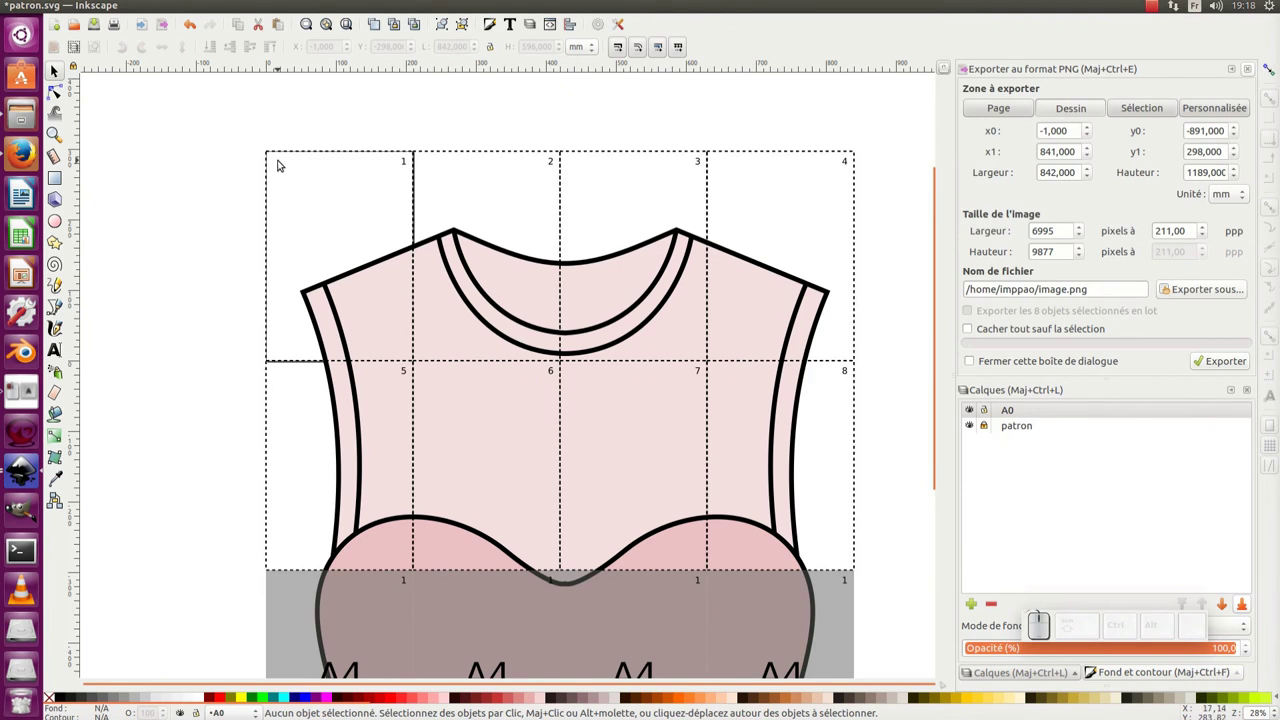
pyautogui.click(247, 146)
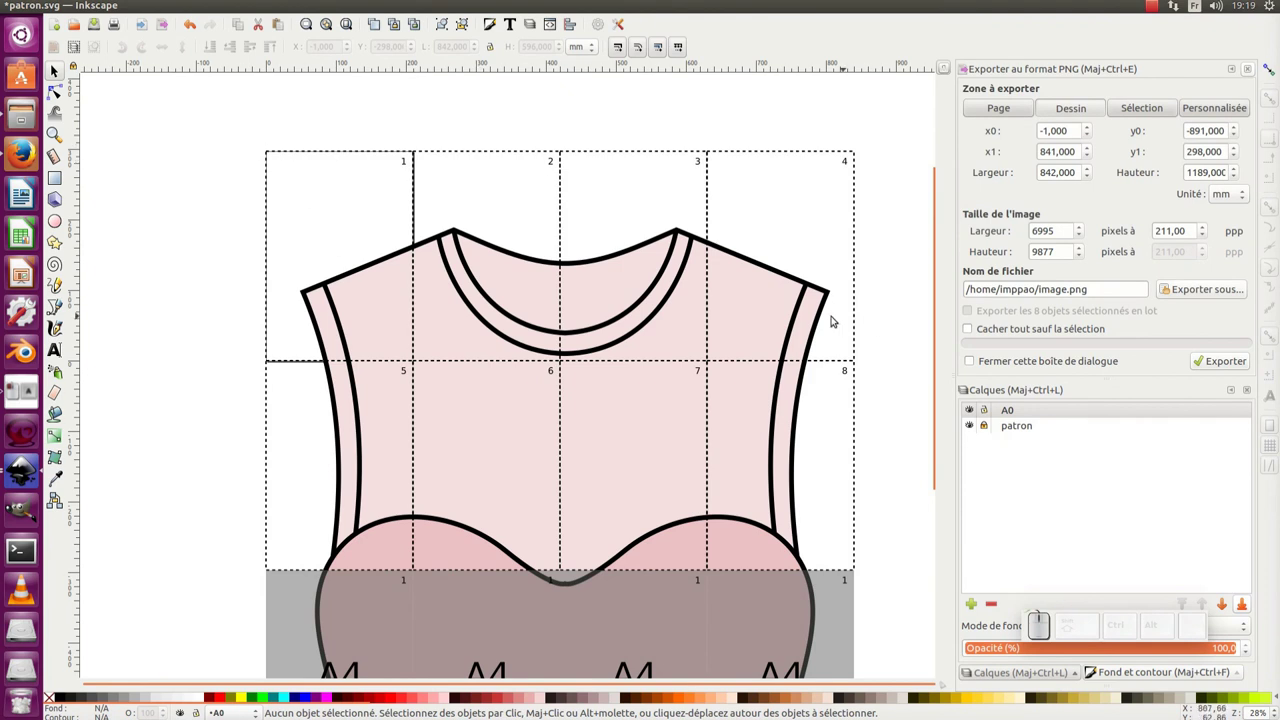
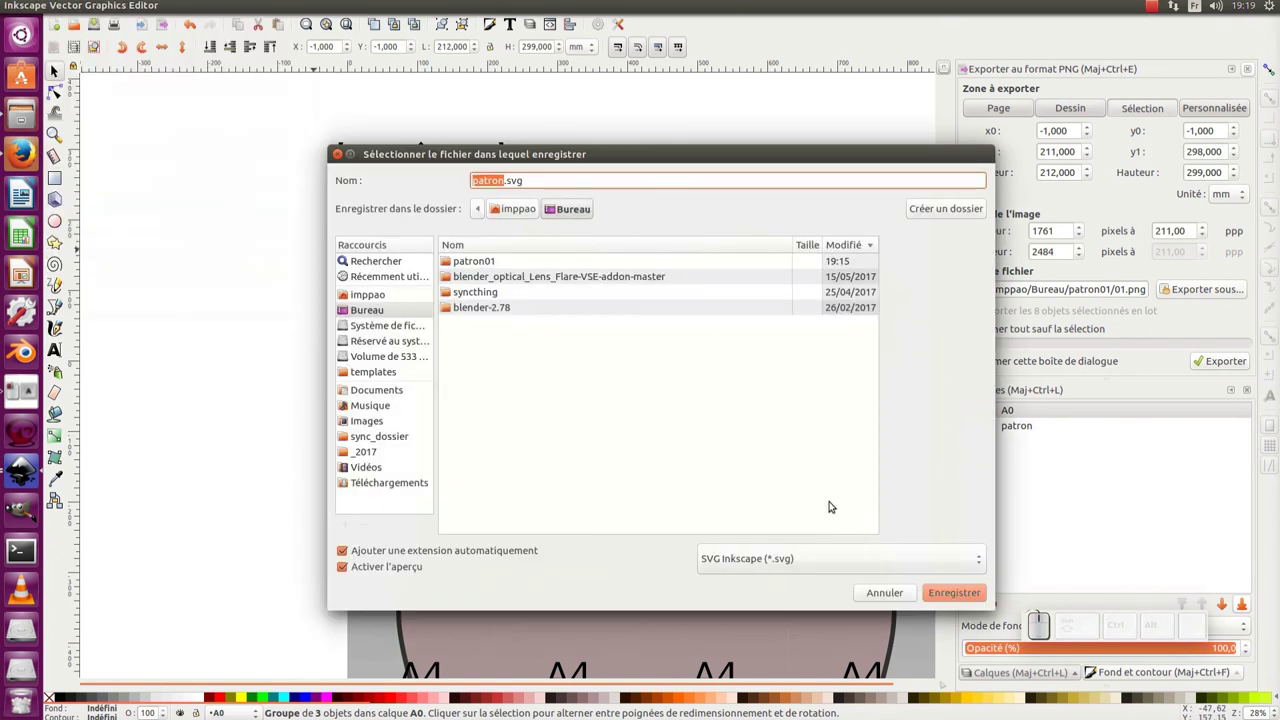
pyautogui.click(844, 564)
pyautogui.click(862, 648)
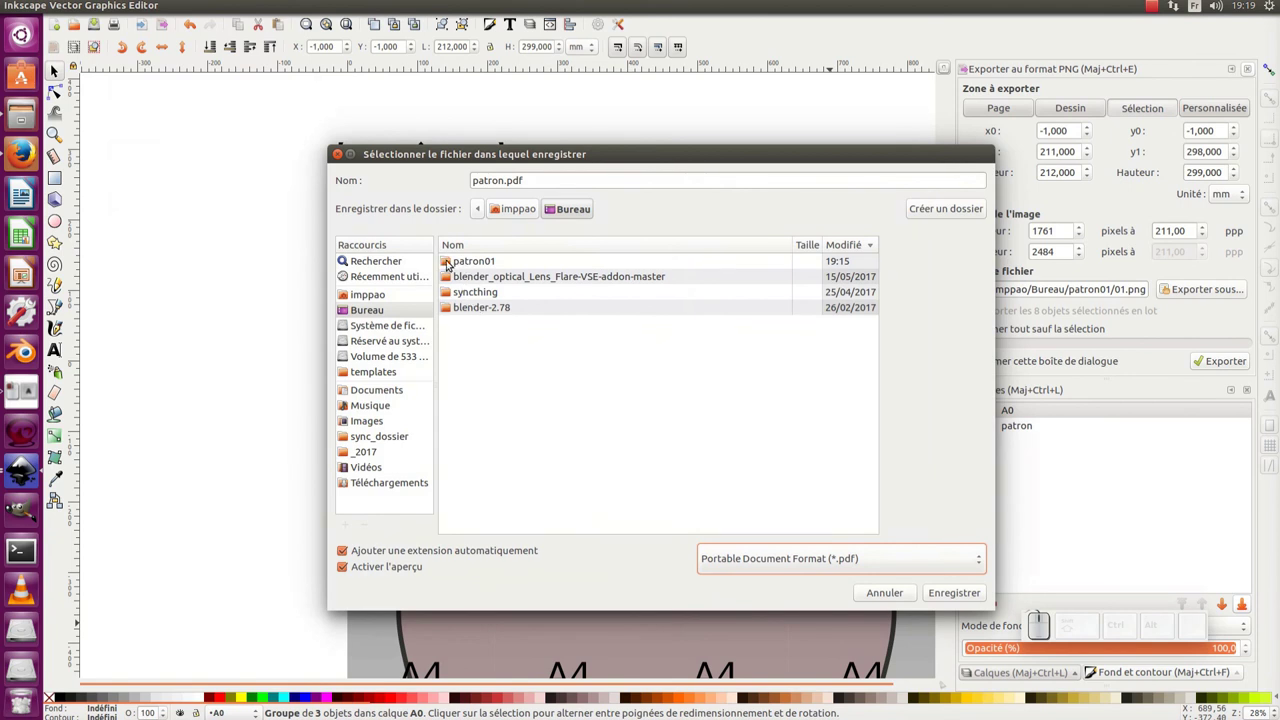
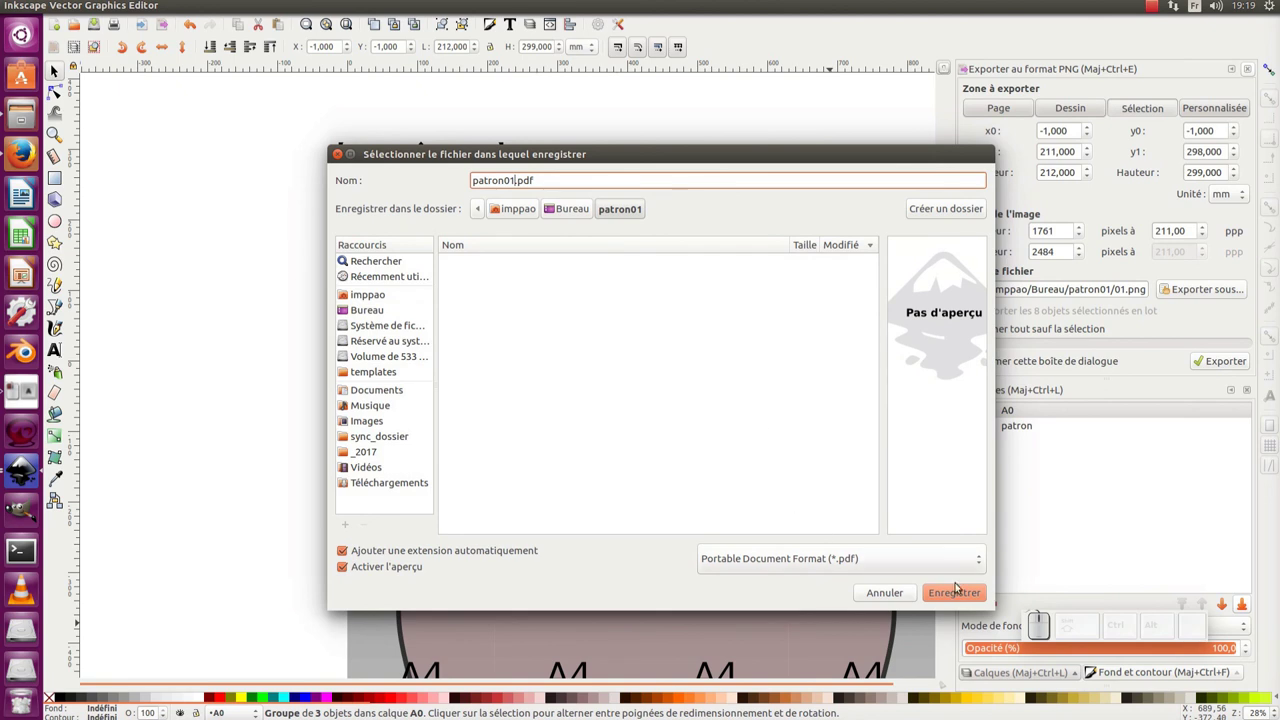
pyautogui.click(960, 595)
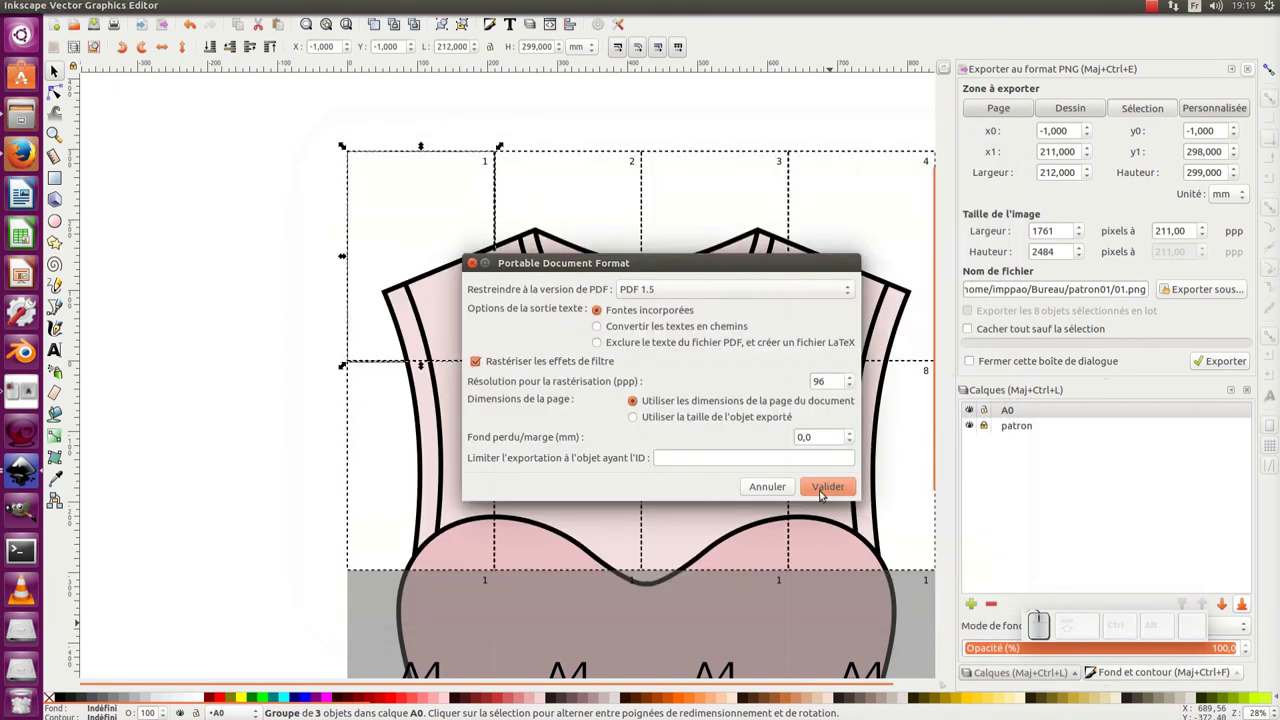
pyautogui.click(844, 492)
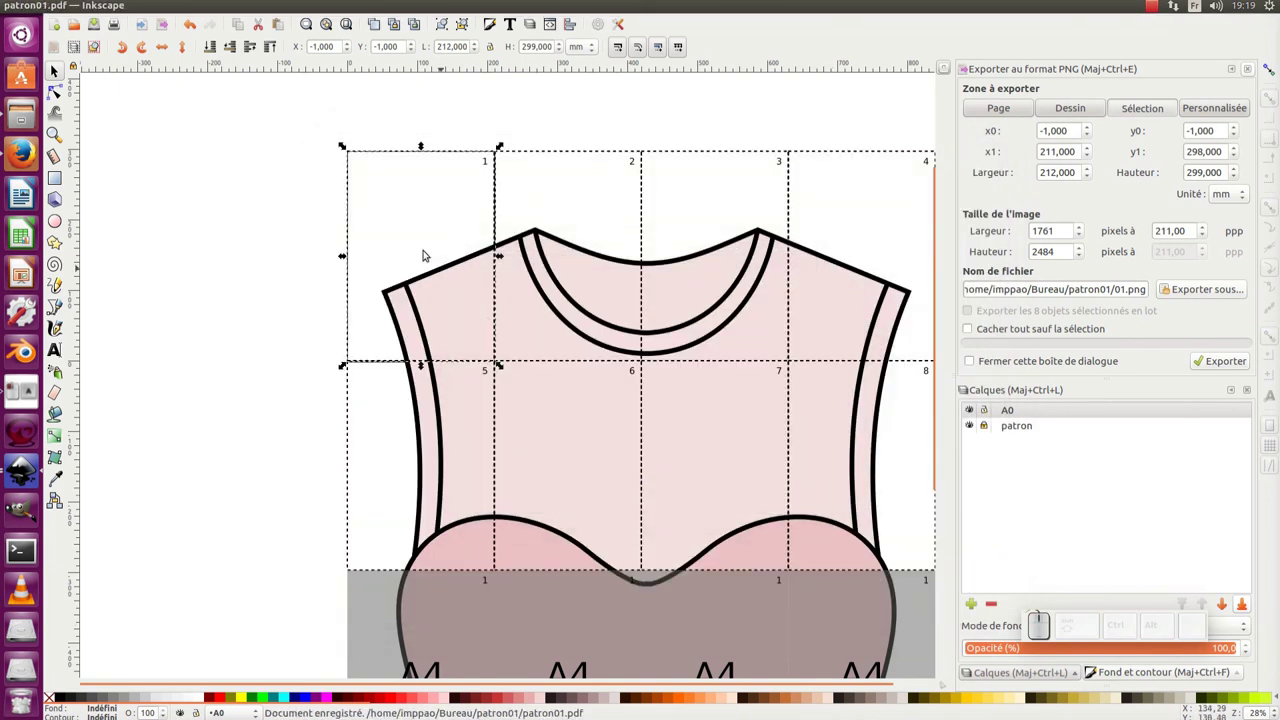
# In Document Properties set all resize margins to 3 mm and fit the page around tile 1 (218 × 305 mm).
pyautogui.click(429, 131)
pyautogui.click(444, 149)
pyautogui.click(603, 21)
pyautogui.click(982, 280)
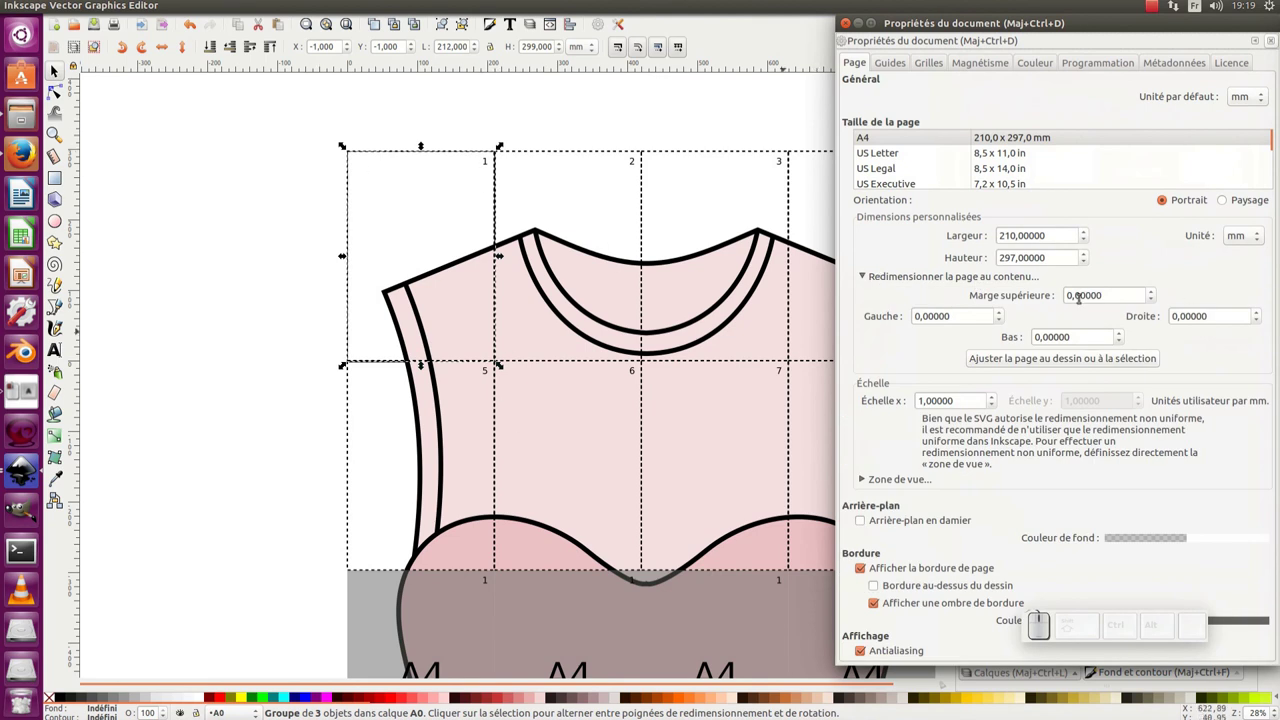
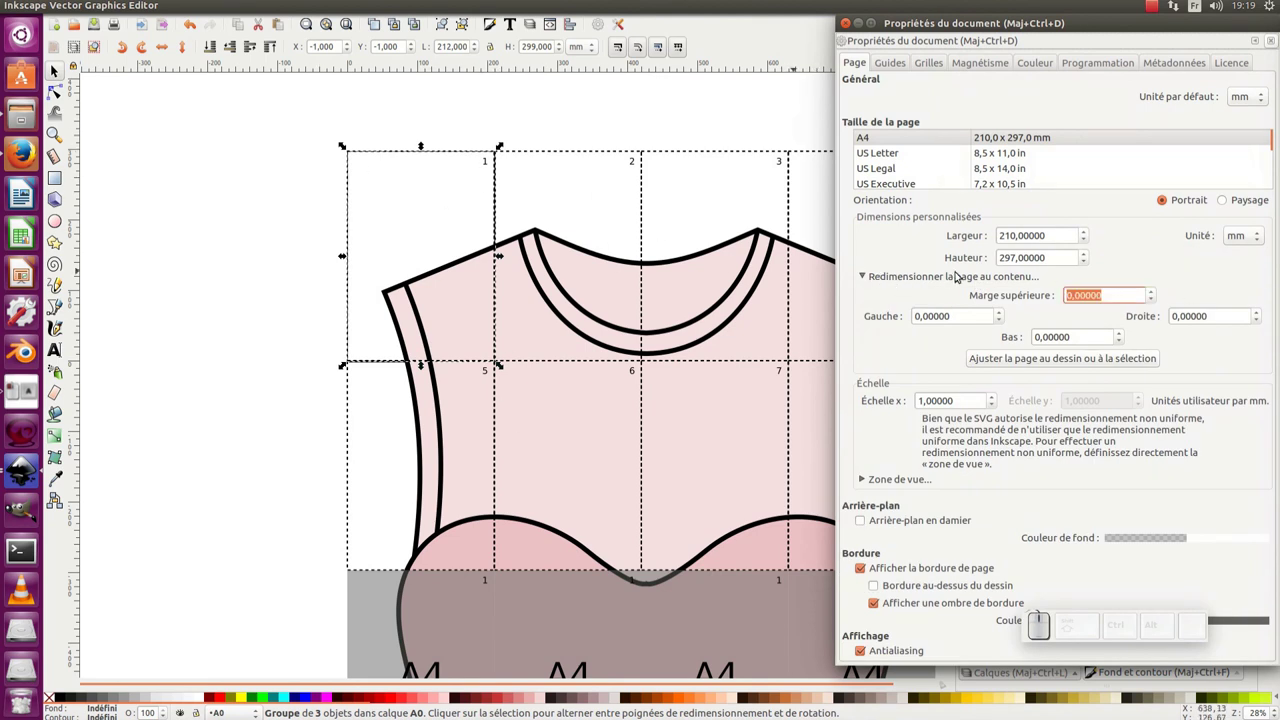
pyautogui.press('Tab')
pyautogui.press('KP_3')
pyautogui.press('Tab')
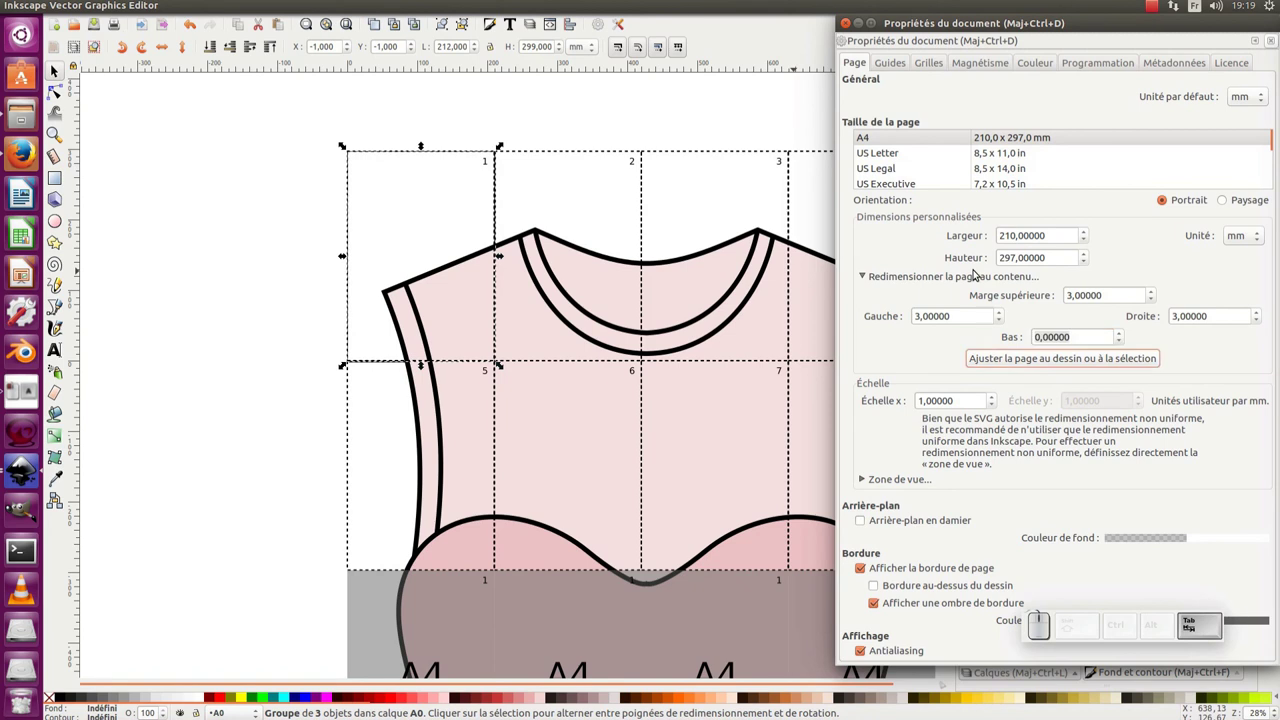
pyautogui.moveTo(1071, 325); pyautogui.dragTo(993, 334)
pyautogui.click(993, 334)
pyautogui.press('KP_3')
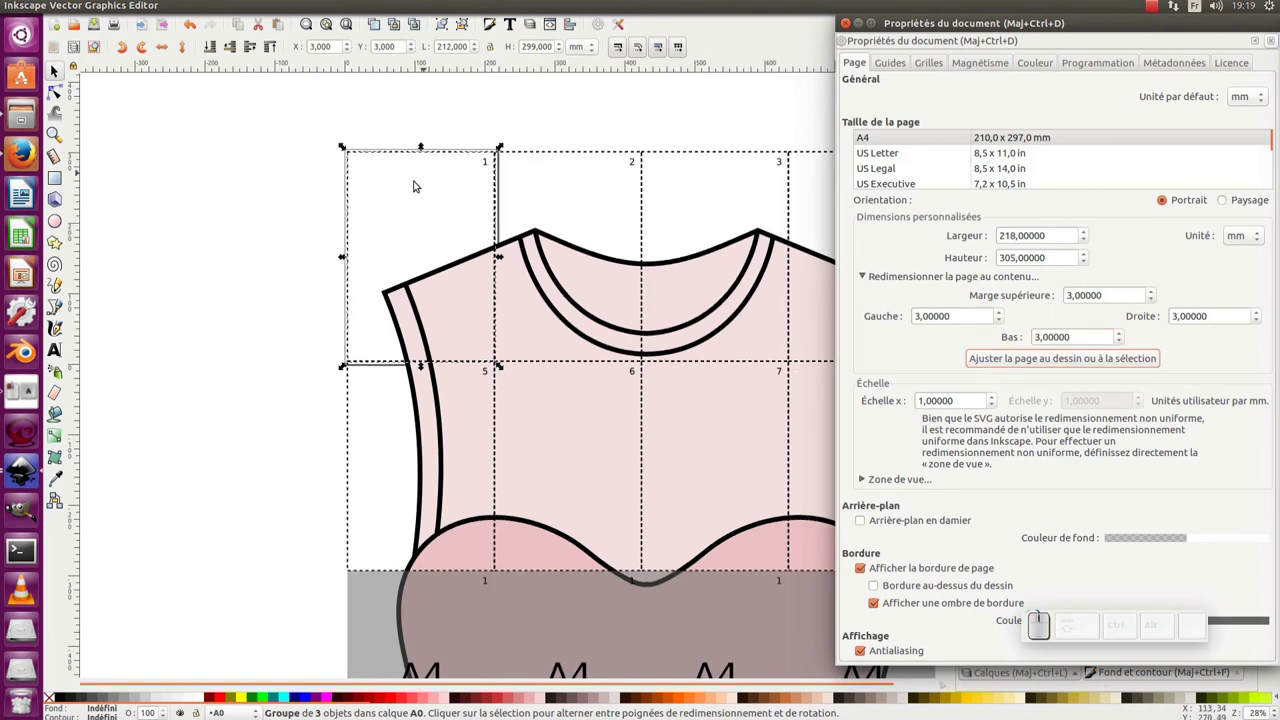
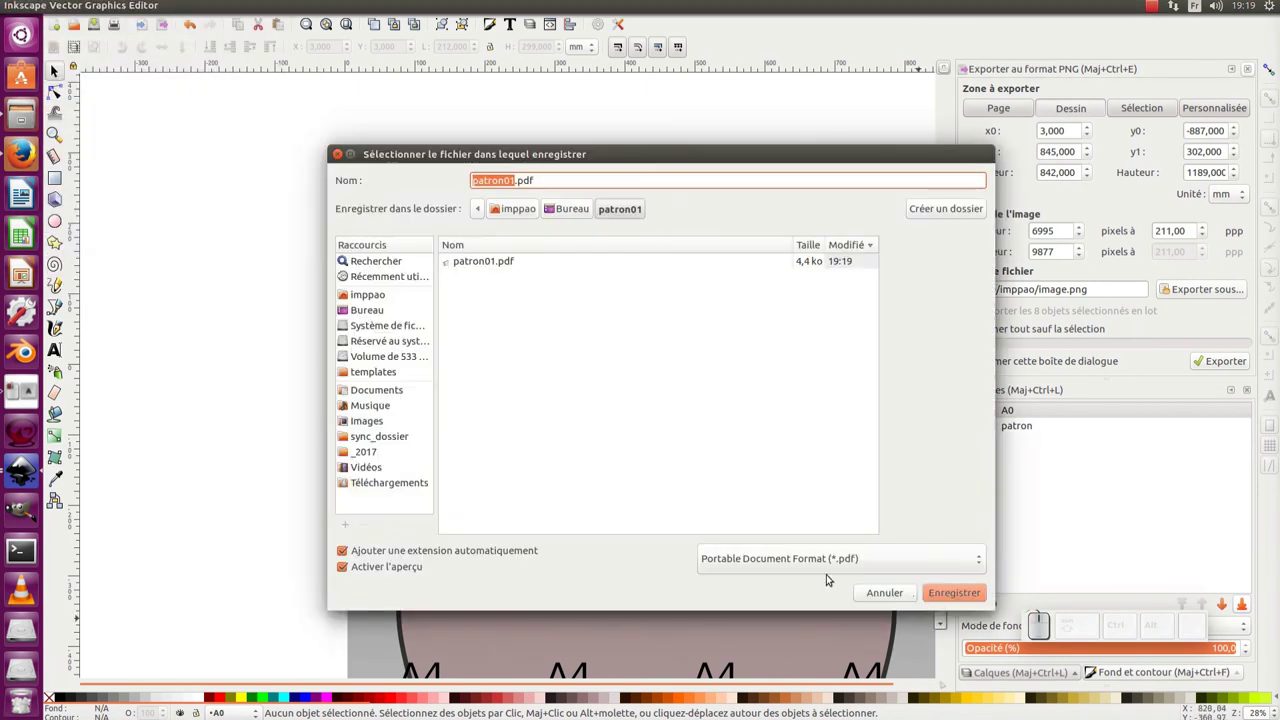
# Overwrite patron01.pdf with the tile-1 page and check the resulting single-page PDF in the viewer.
pyautogui.click(954, 593)
pyautogui.click(836, 490)
pyautogui.click(812, 434)
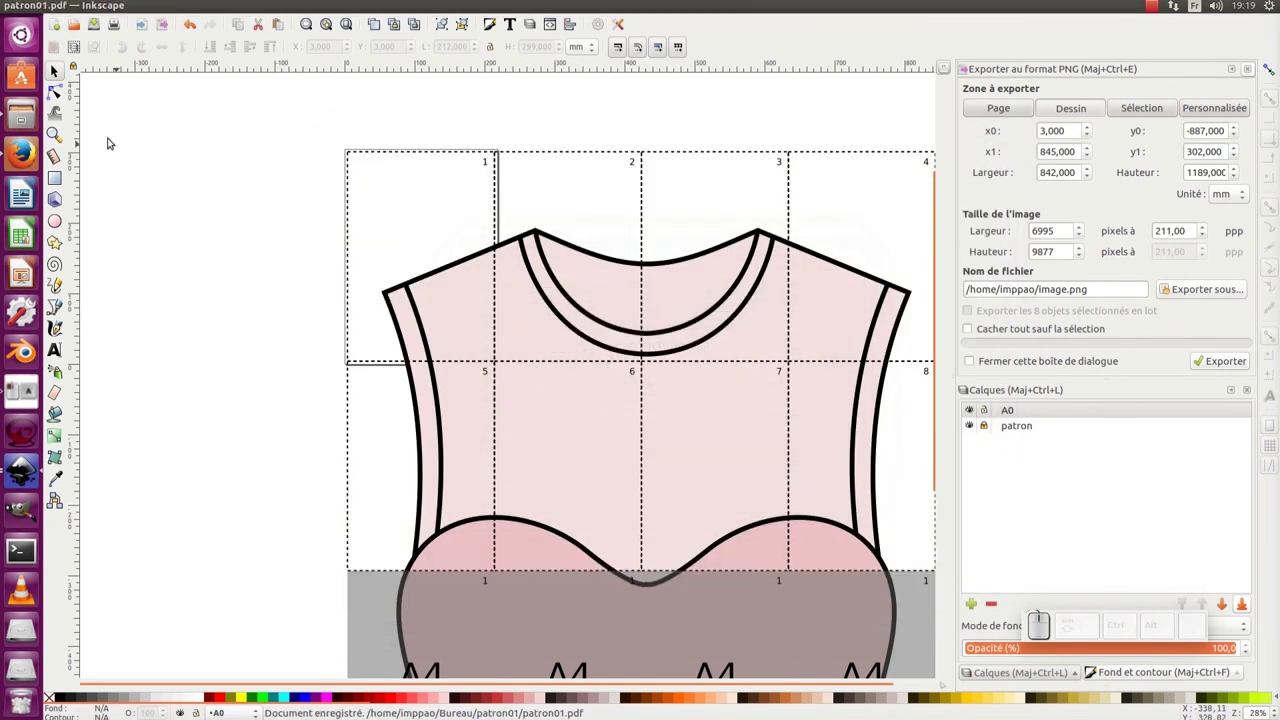
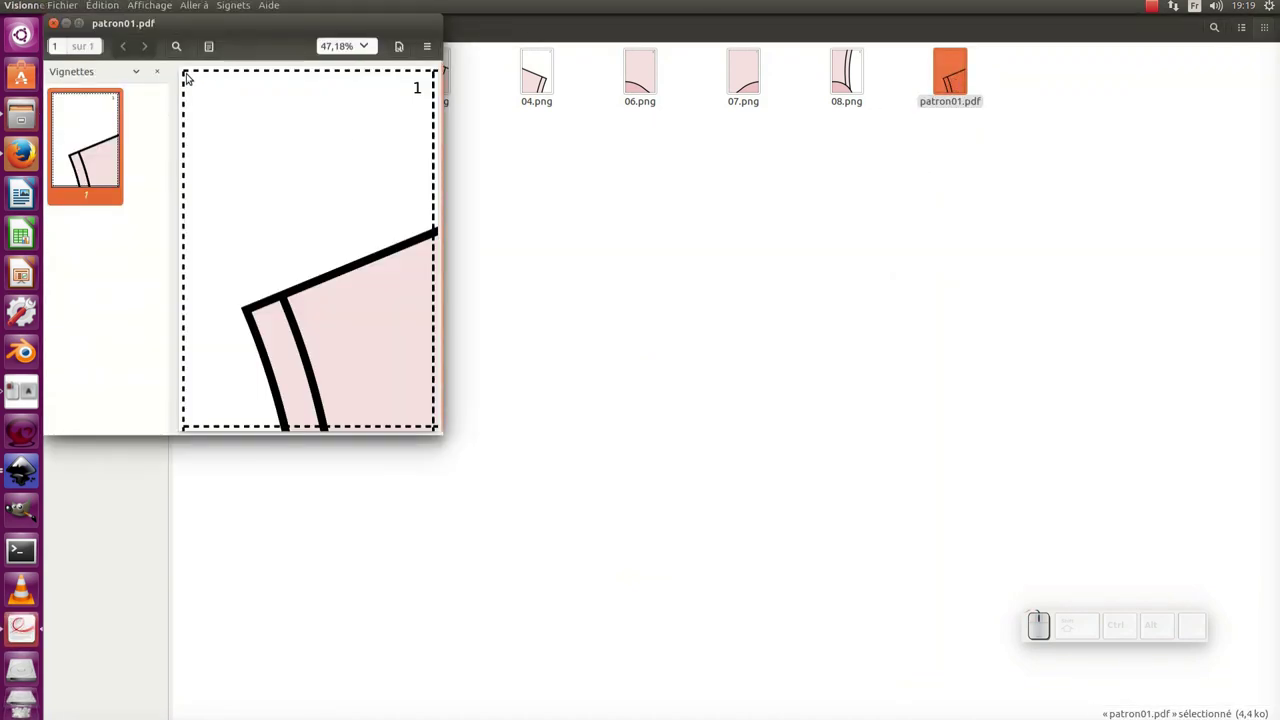
pyautogui.doubleClick(679, 283)
pyautogui.press('alt+Tab')
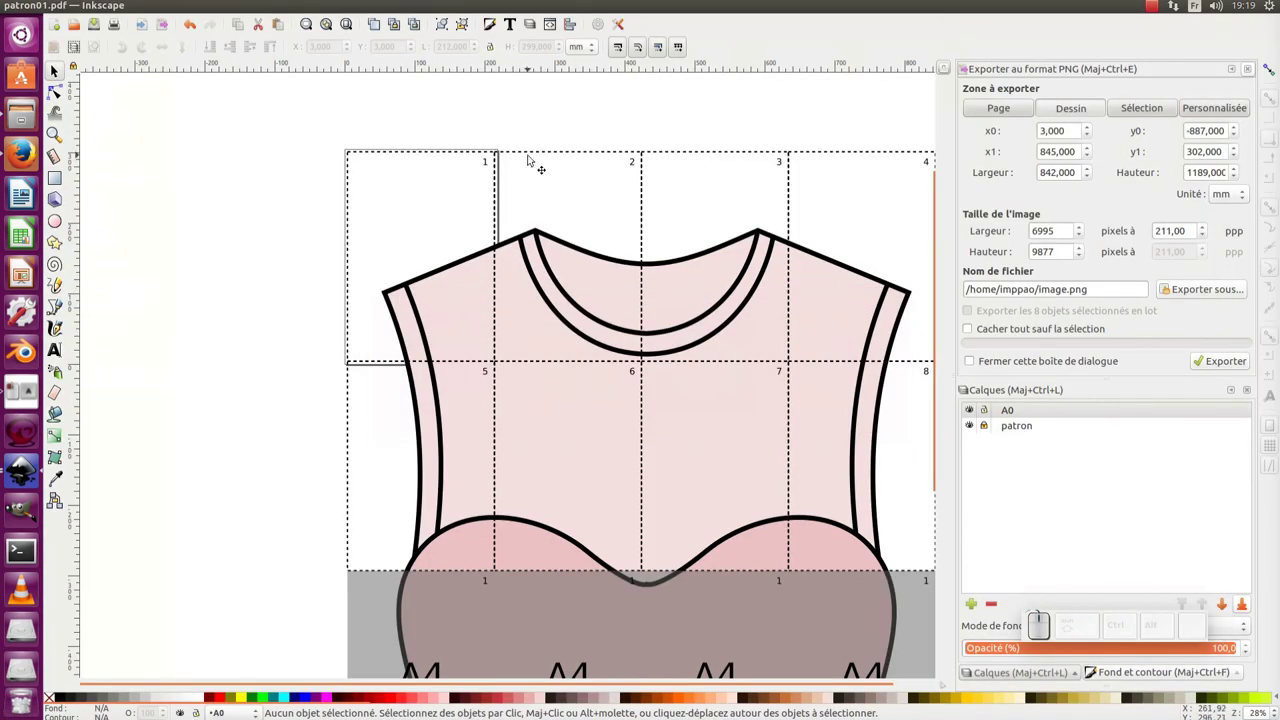
# Fit the page around tile 2 with margins and save it as patron02.pdf.
pyautogui.click(543, 158)
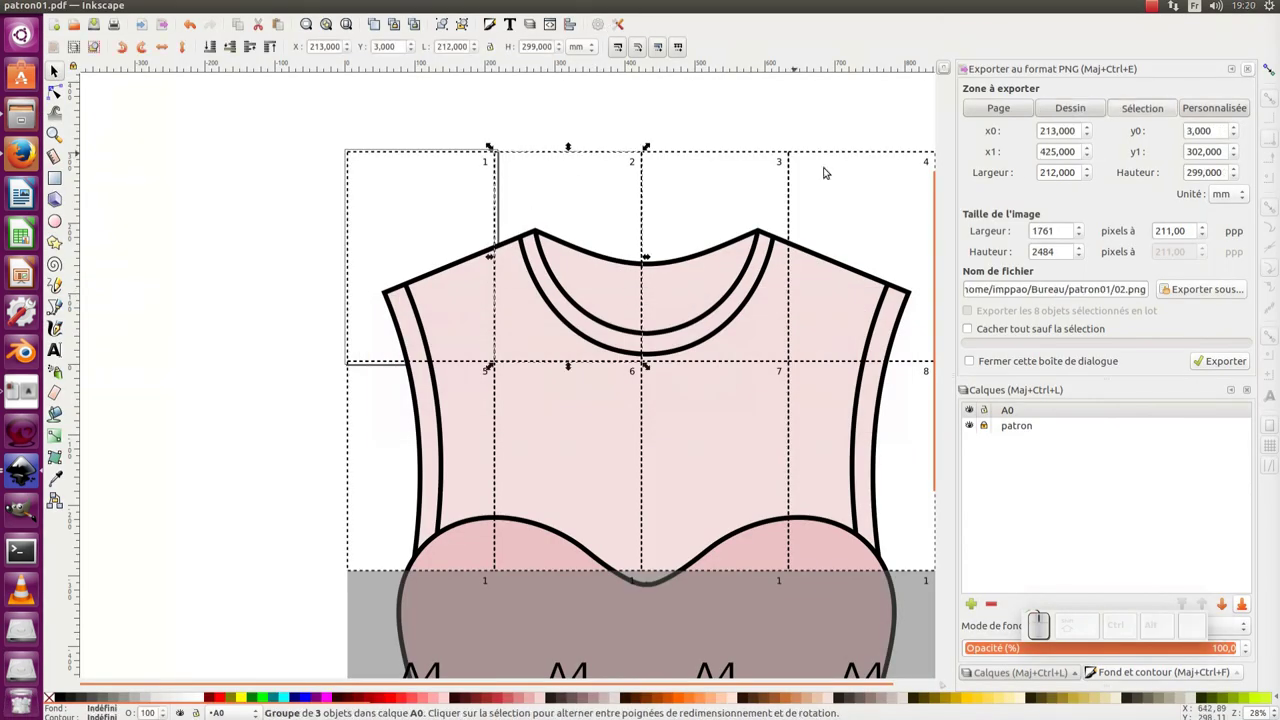
pyautogui.click(600, 26)
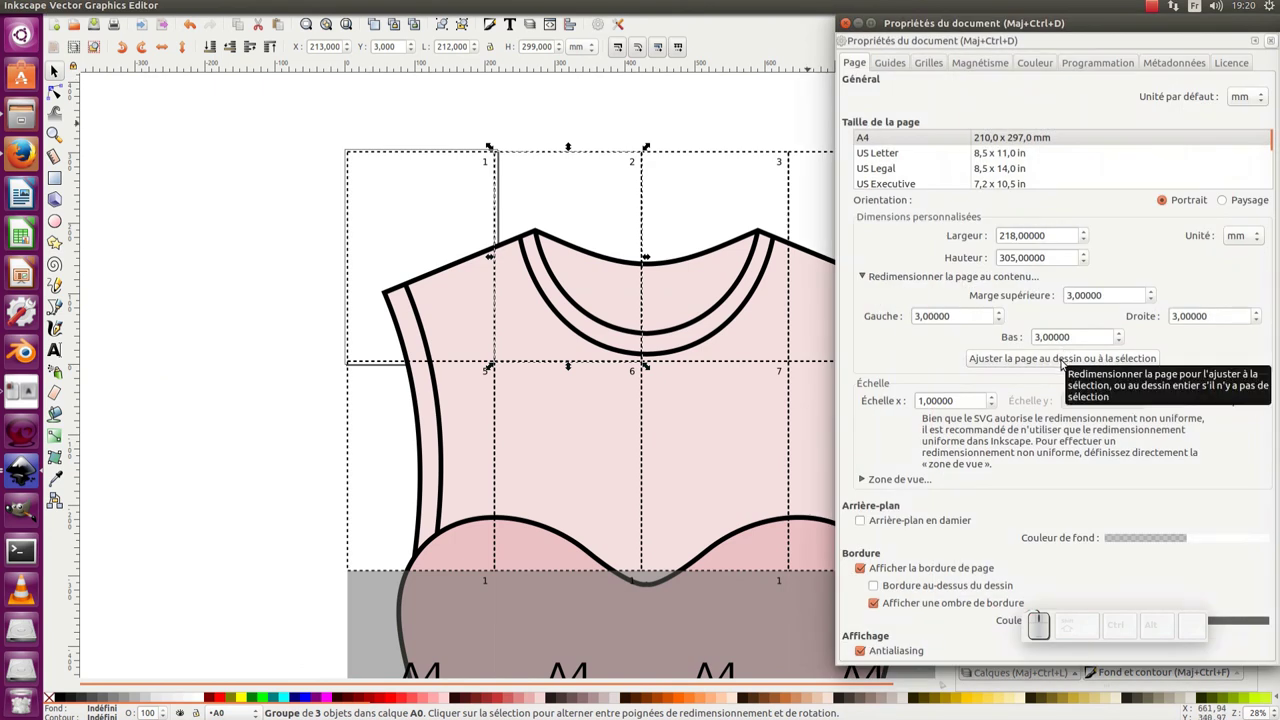
pyautogui.click(1071, 360)
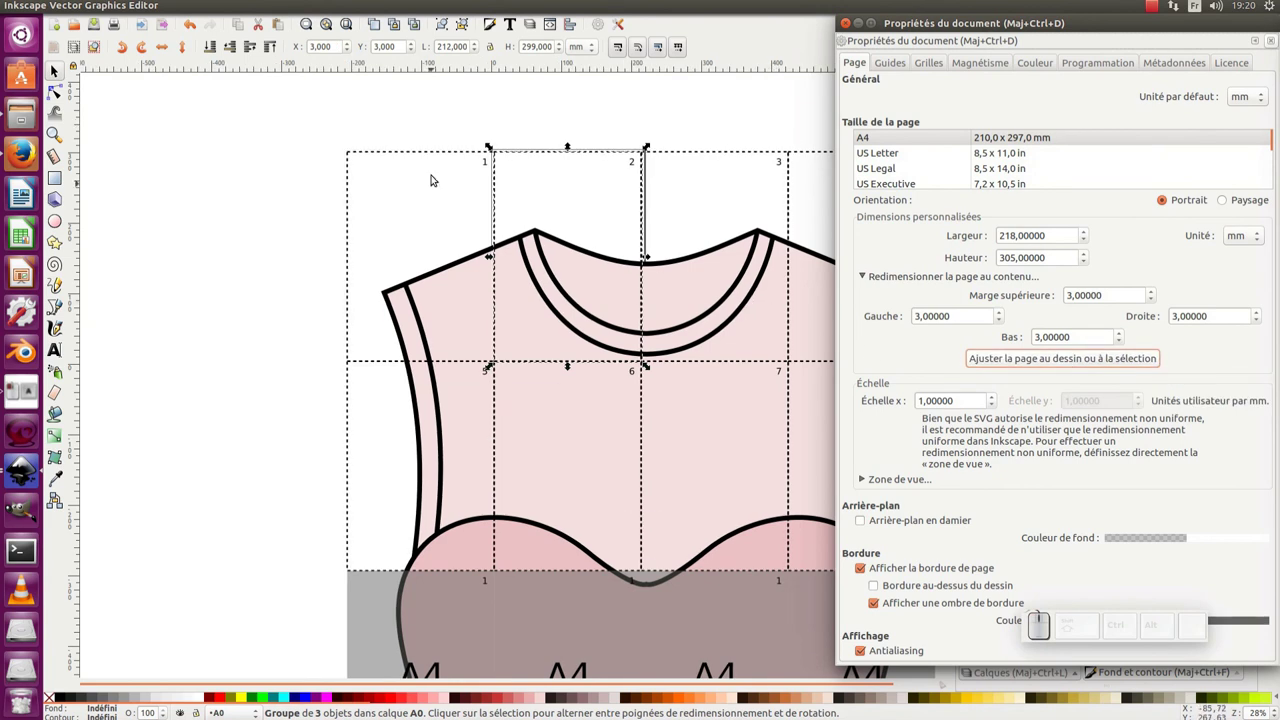
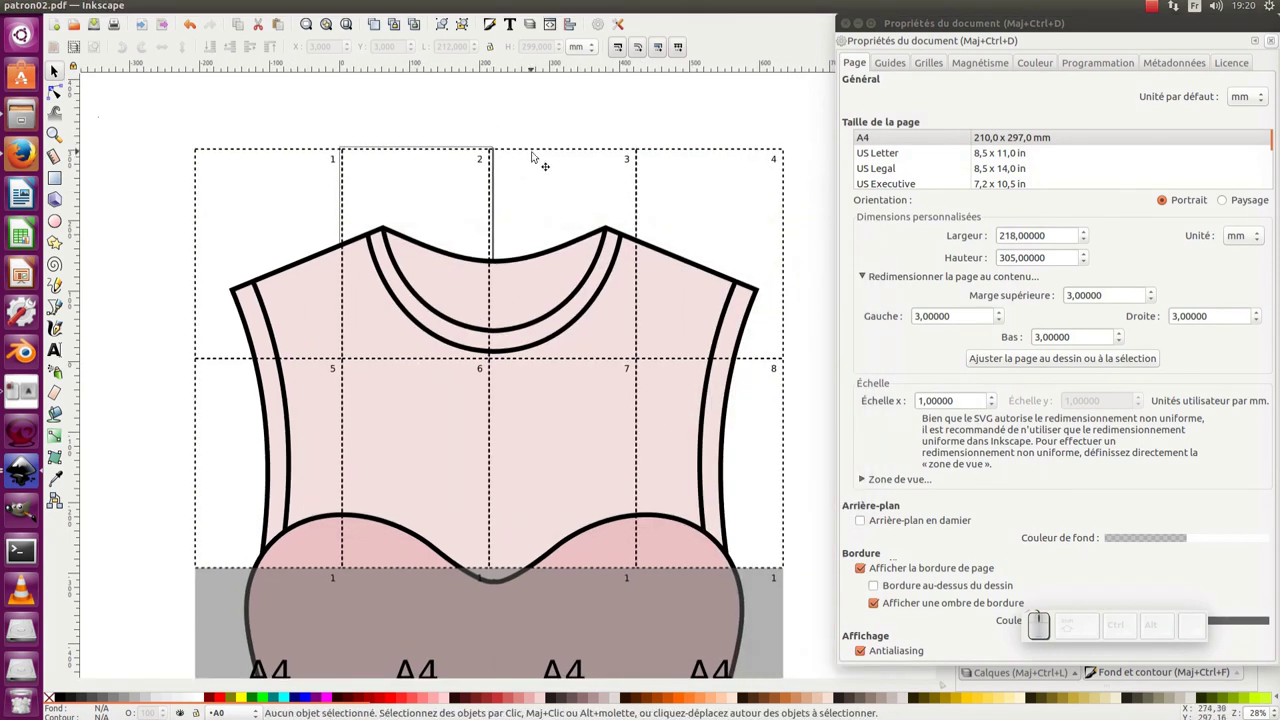
# Fit the page around tile 3 and begin saving it as patron03.pdf.
pyautogui.click(536, 151)
pyautogui.click(1058, 361)
pyautogui.click(106, 70)
pyautogui.click(66, 8)
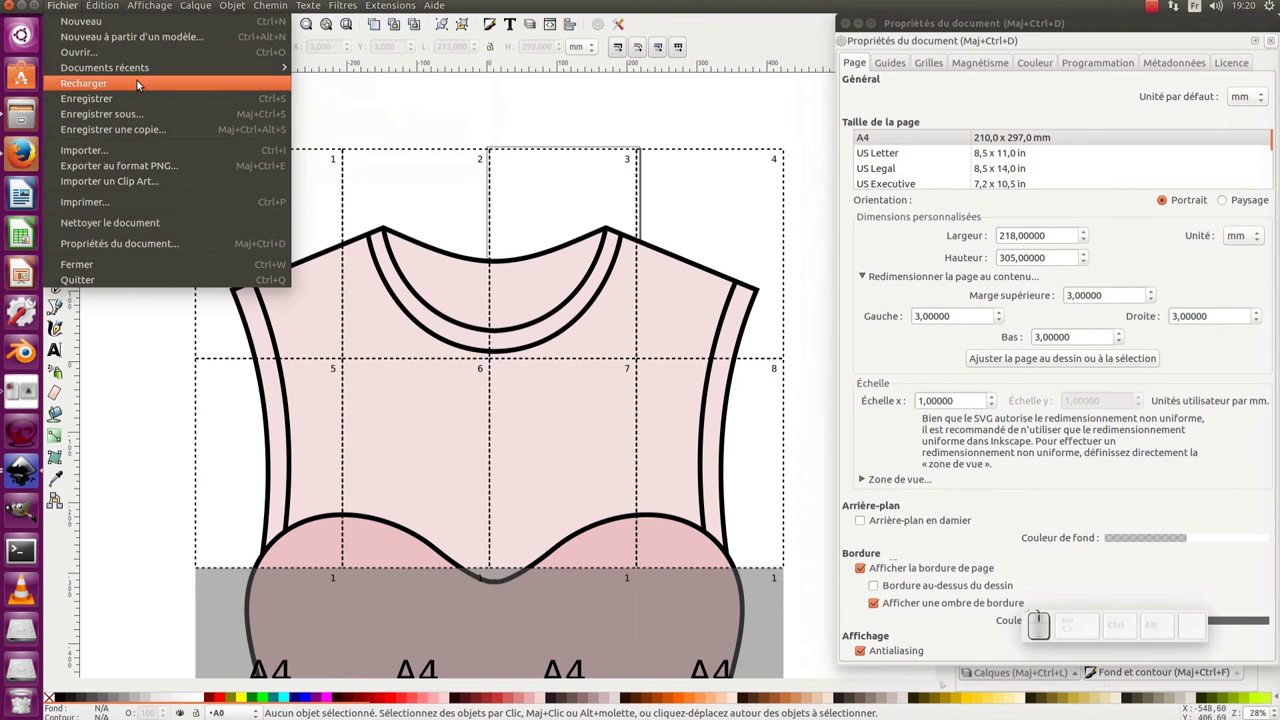